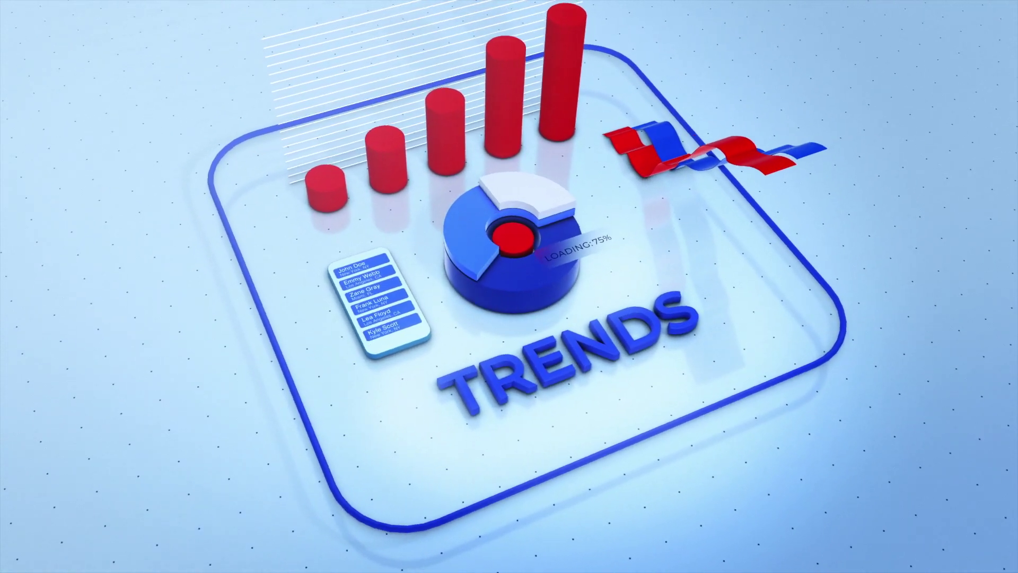
Bring the Data Viz composition into the viewer, showing Helium Lines' primitive and cloner settings.
drag(291, 364, 554, 85)
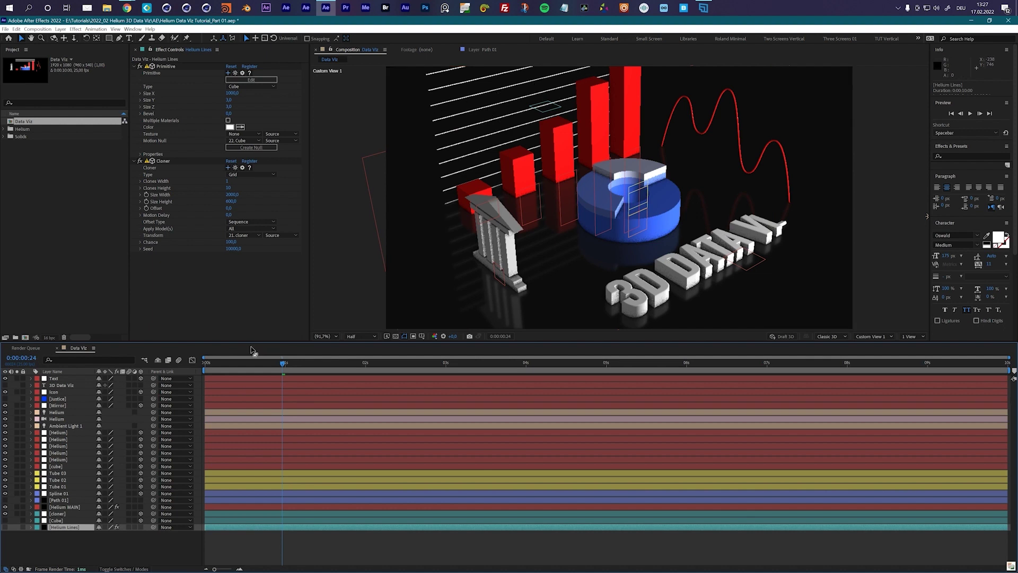
Solo the Helium Lines layer so only its white stripes and wireframe guides render.
click(68, 531)
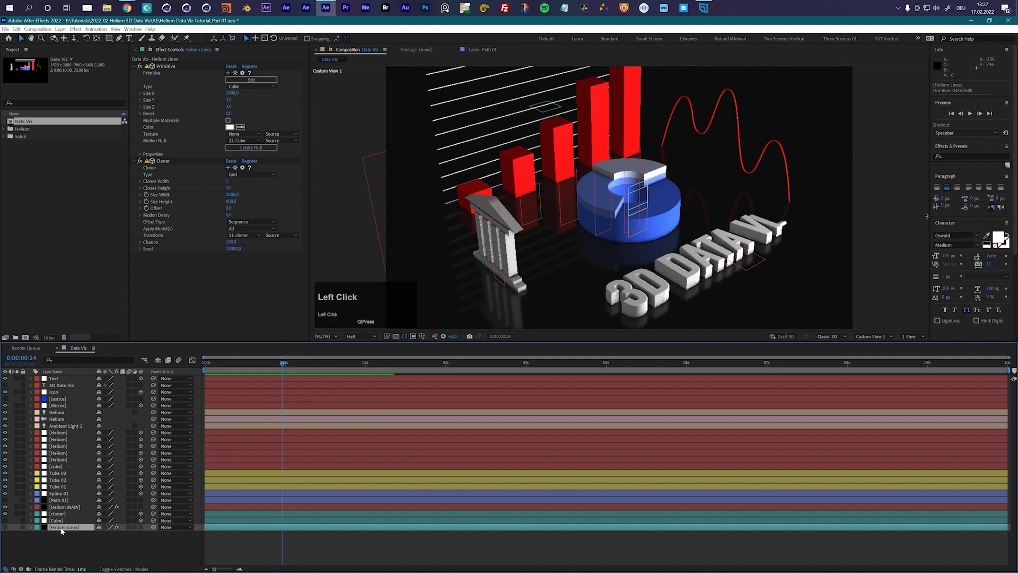
click(6, 529)
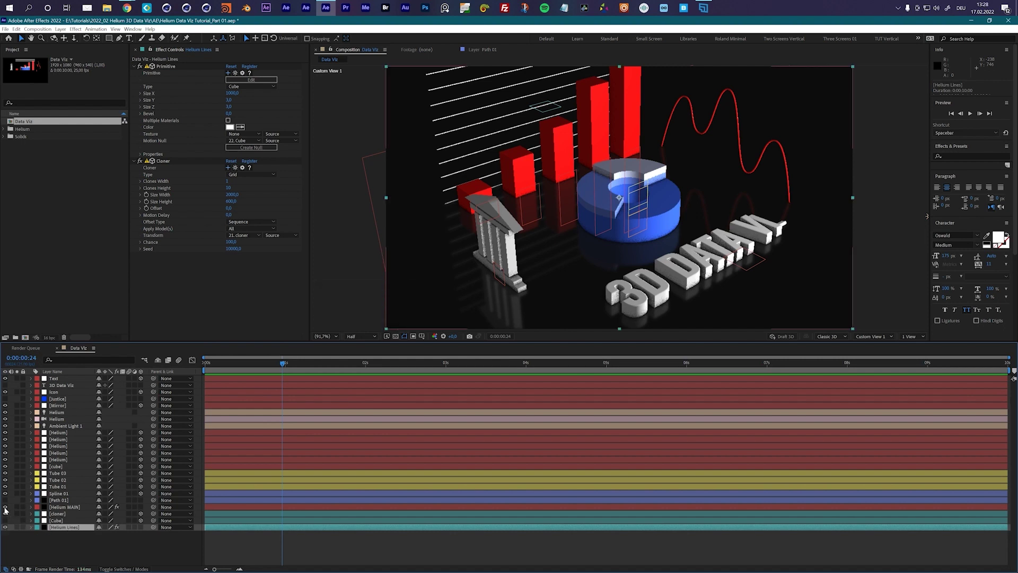
click(7, 509)
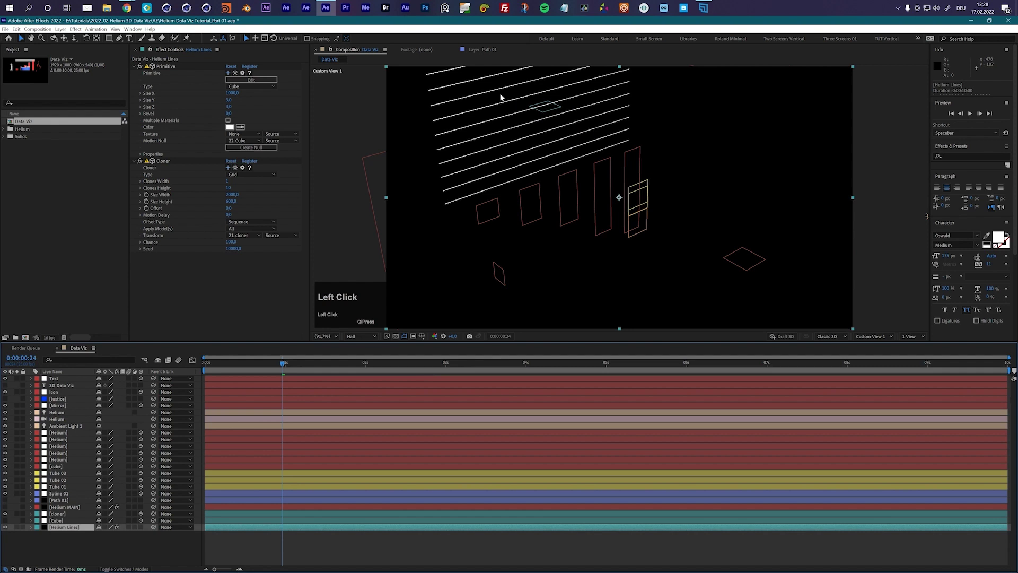
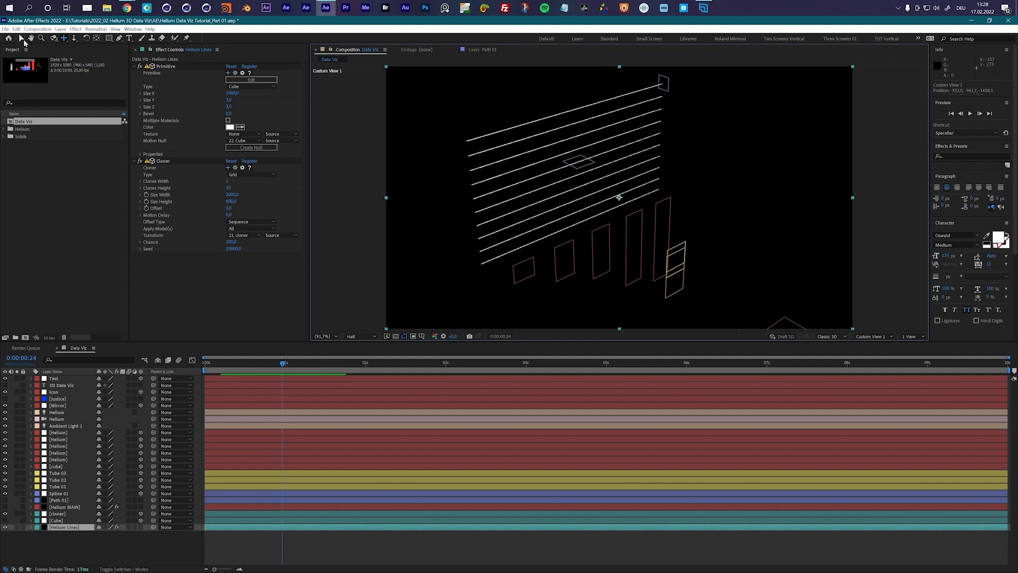
Keyframe the Cube's Scale at 0% on frame 10 and 100% on frame 20.
click(25, 41)
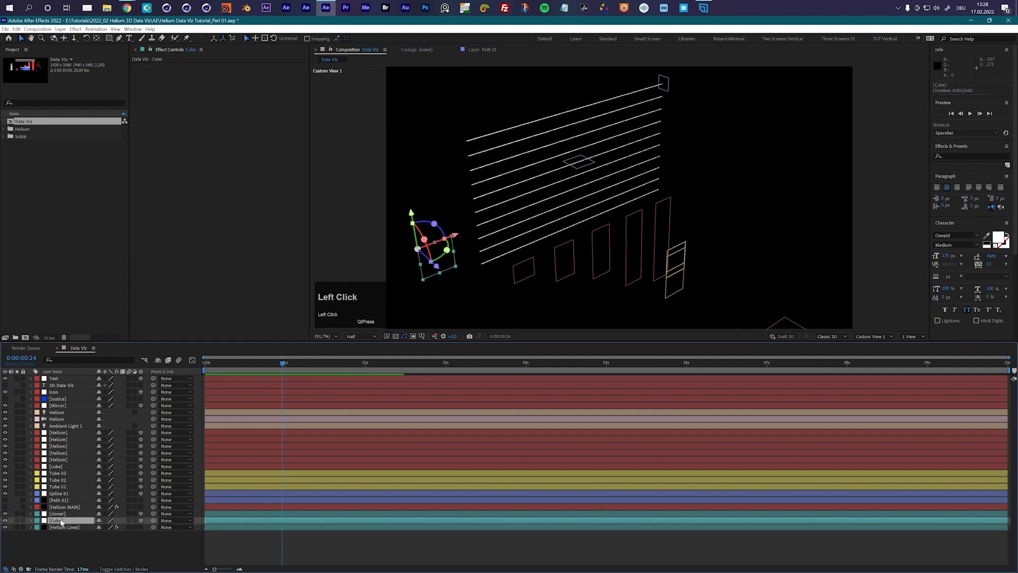
key(s)
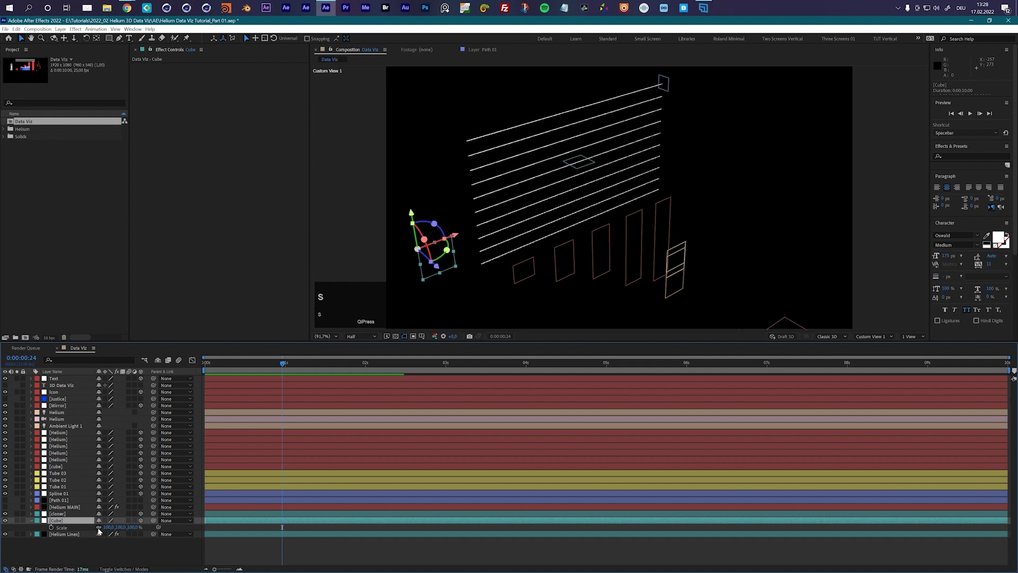
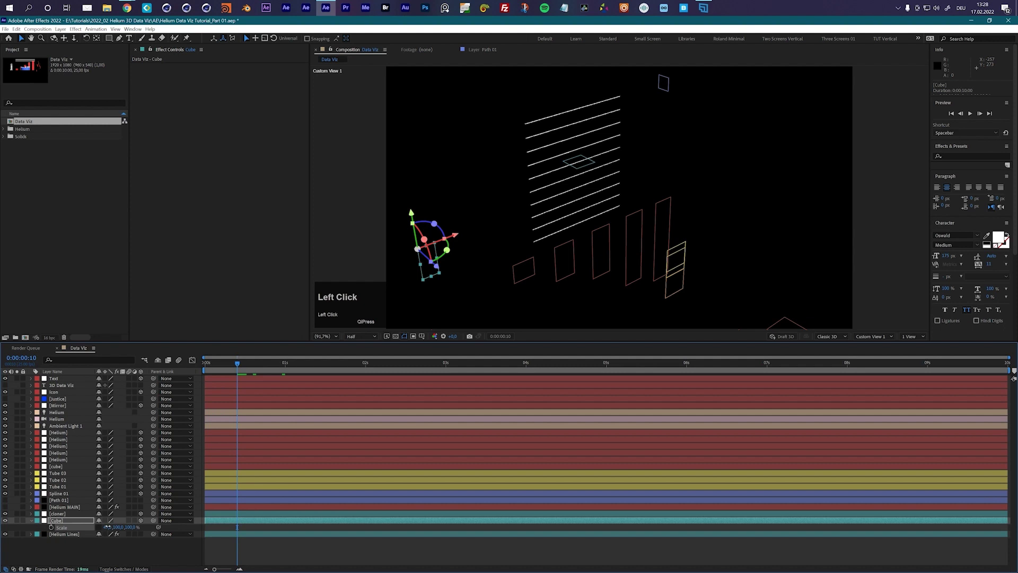
key(0)
click(54, 529)
key(shift+Page_Down)
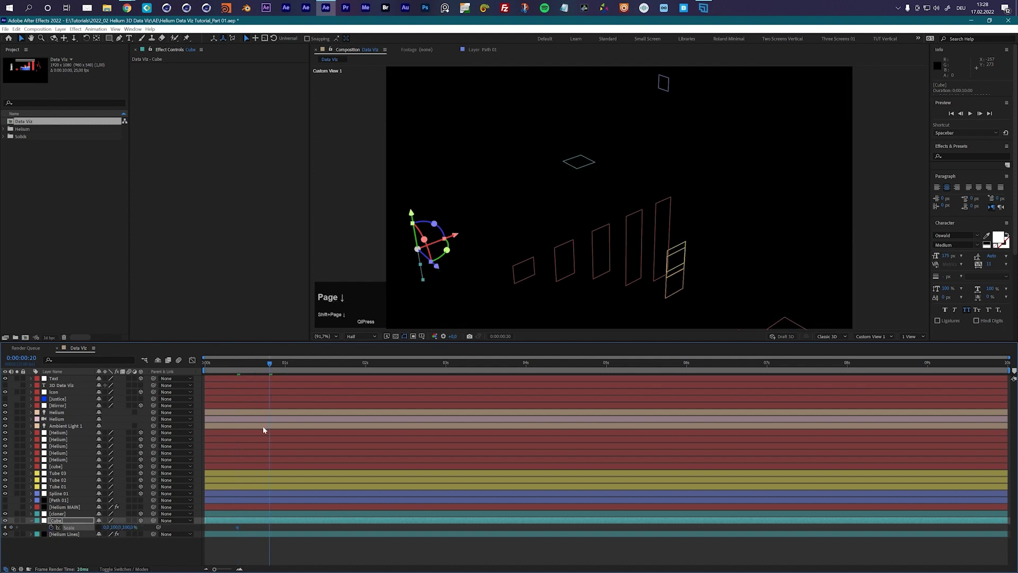
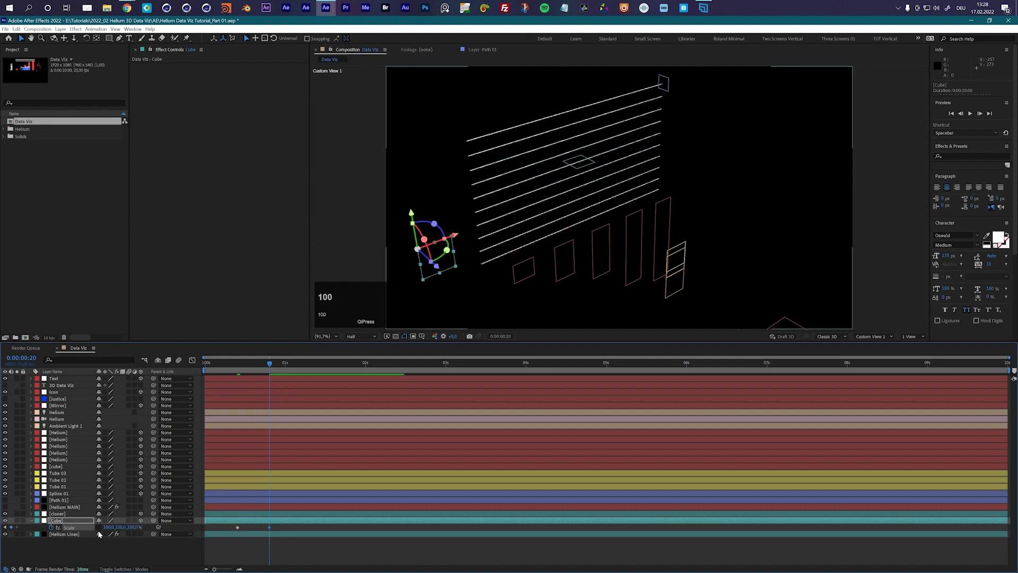
Shape the Scale curve into a strong ease in the Graph Editor and preview it.
drag(71, 529, 391, 364)
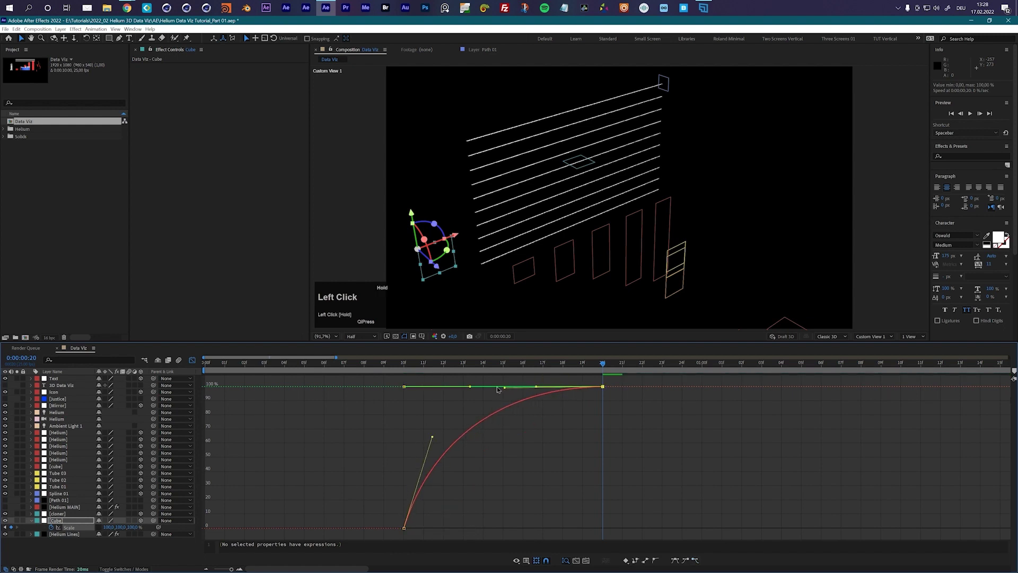
key(space)
click(405, 365)
key(space)
click(192, 361)
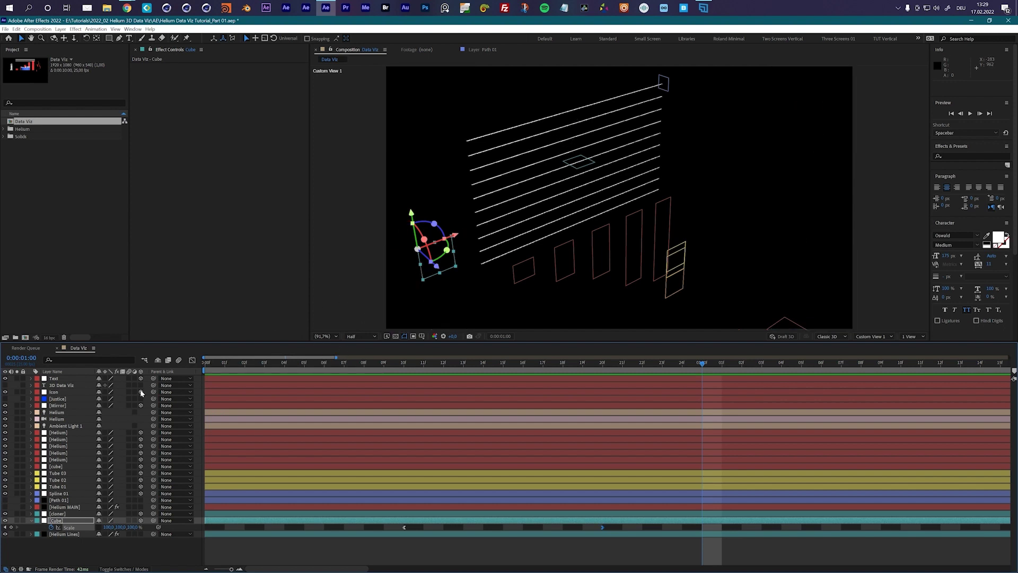
Set the Helium Lines cloner Motion Delay to 50 and preview the staggered lines.
click(71, 536)
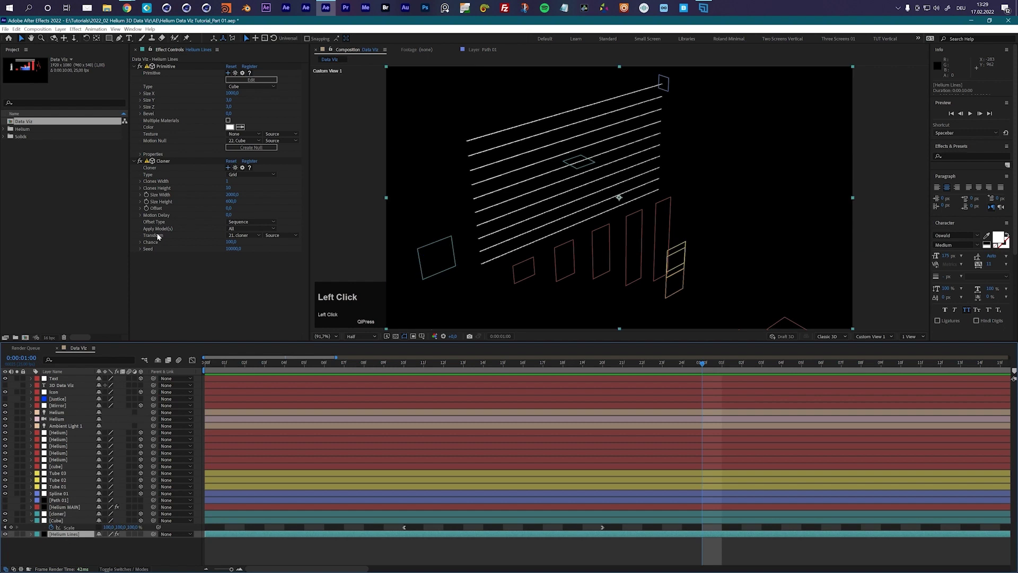
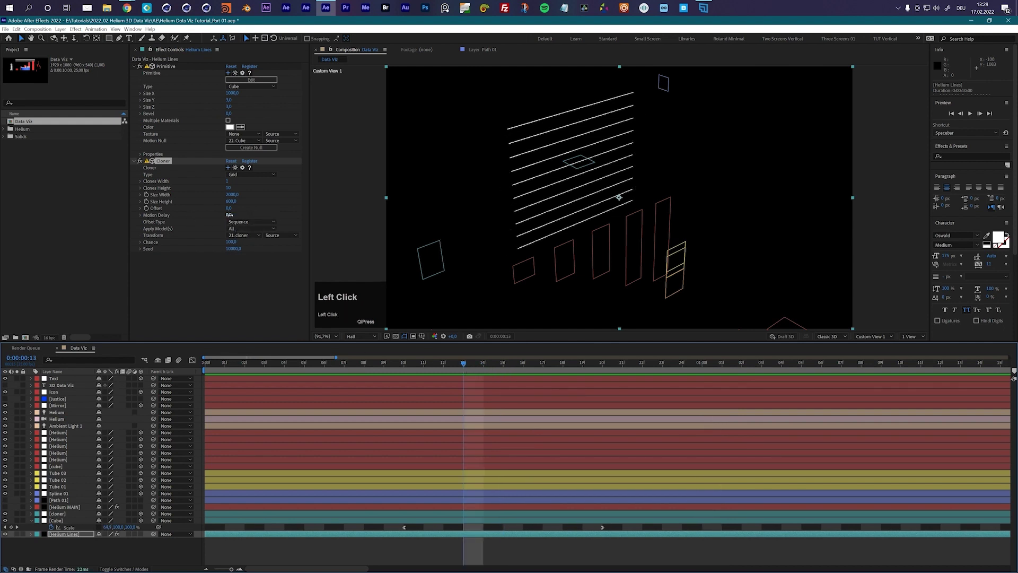
text(50)
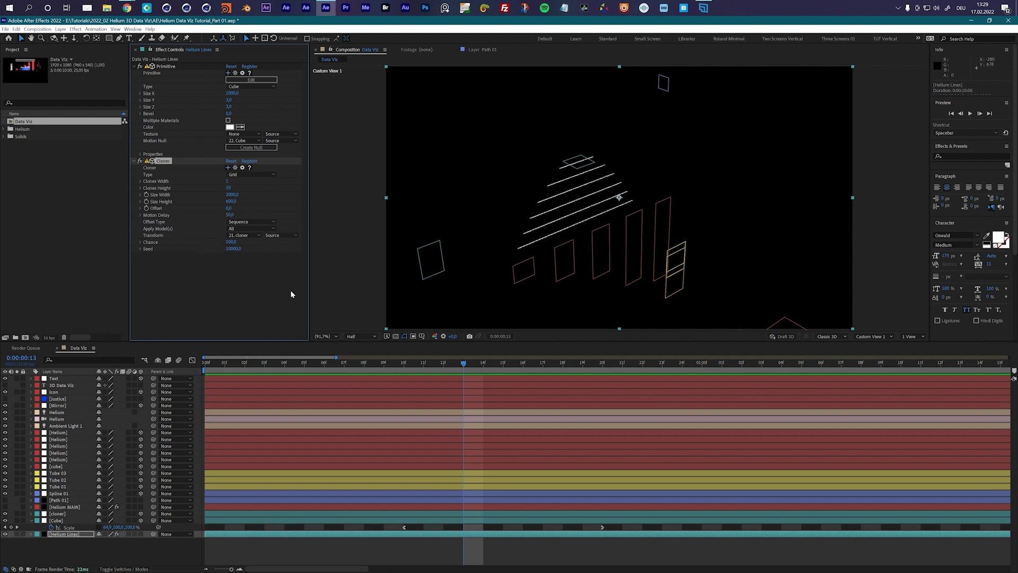
click(386, 369)
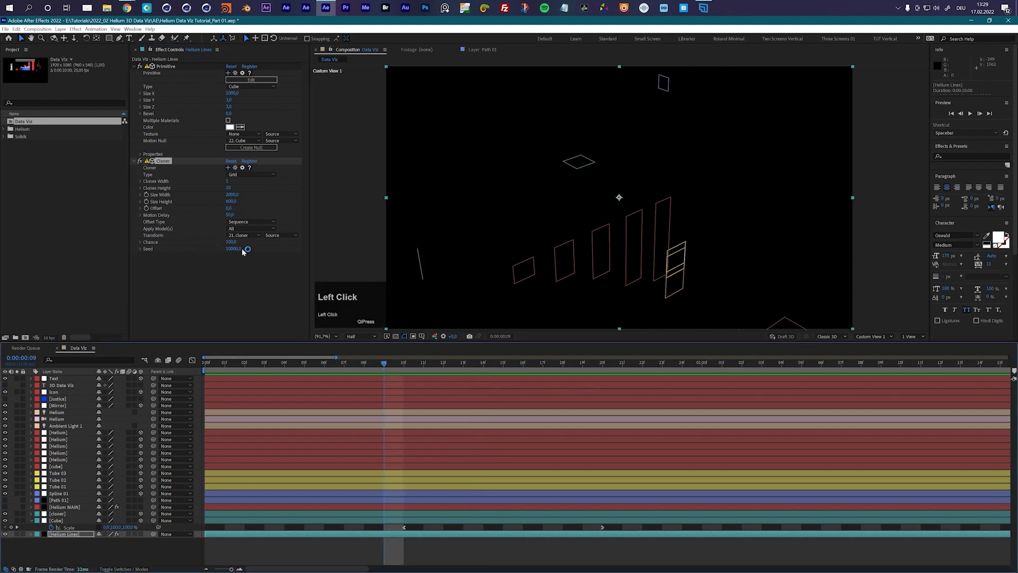
key(space)
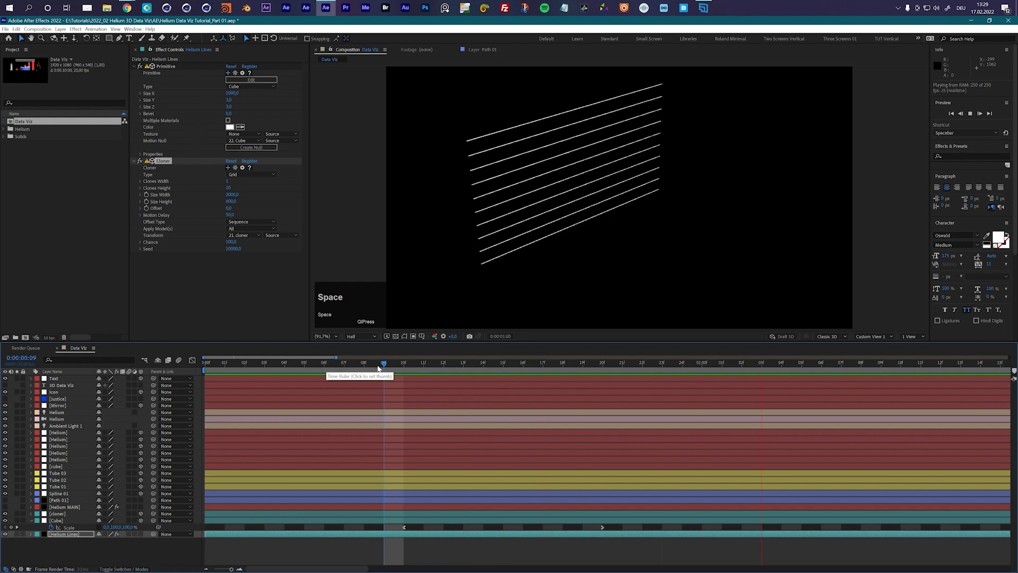
click(431, 364)
key(space)
Raise the Motion Delay to 100 and play the lines scaling in one after another.
click(233, 216)
text(100)
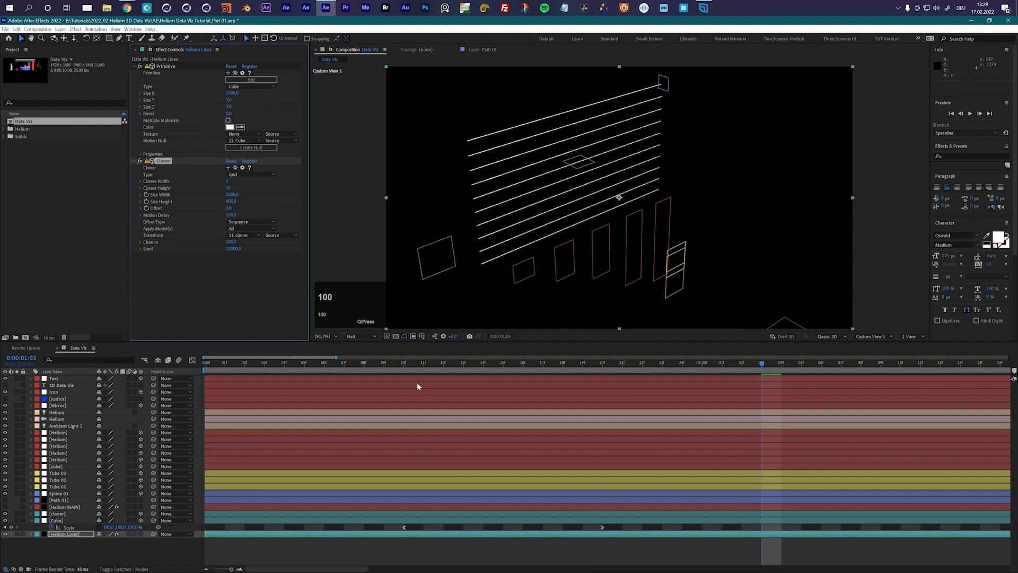
click(396, 366)
key(space)
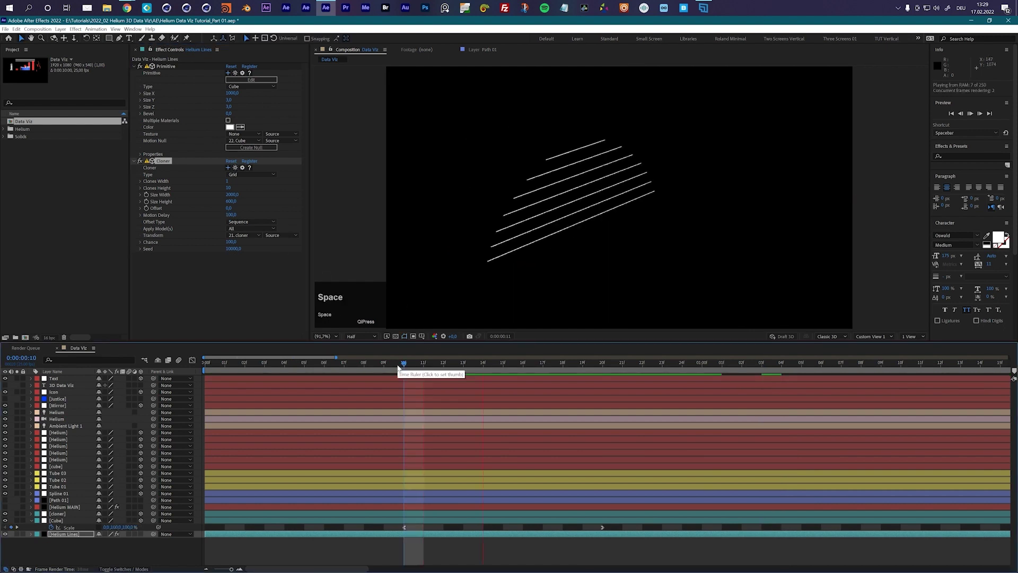
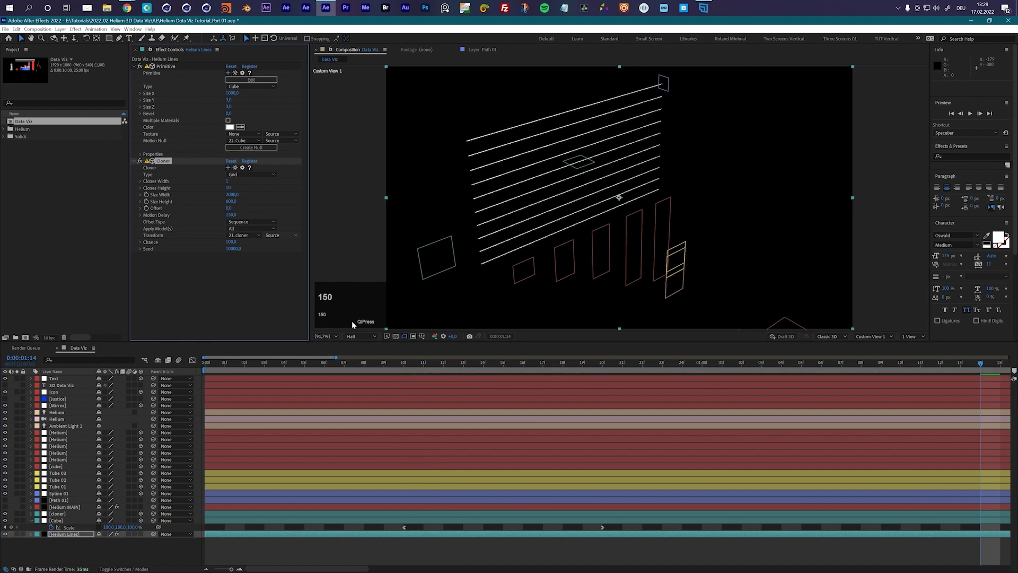
click(354, 367)
key(space)
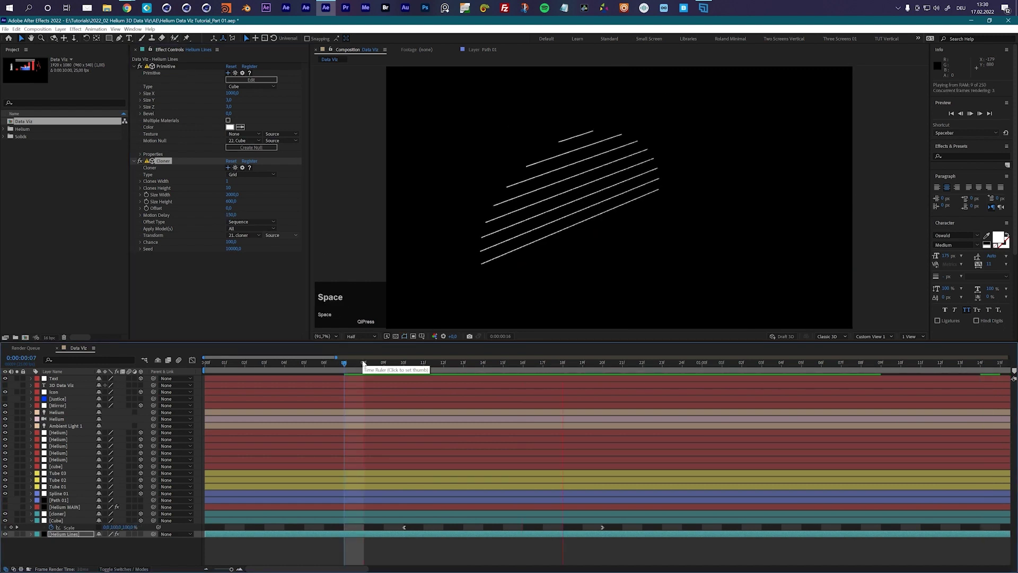
Try the Random offset type, then set the clone offsets back to Sequence and preview.
drag(226, 369, 241, 224)
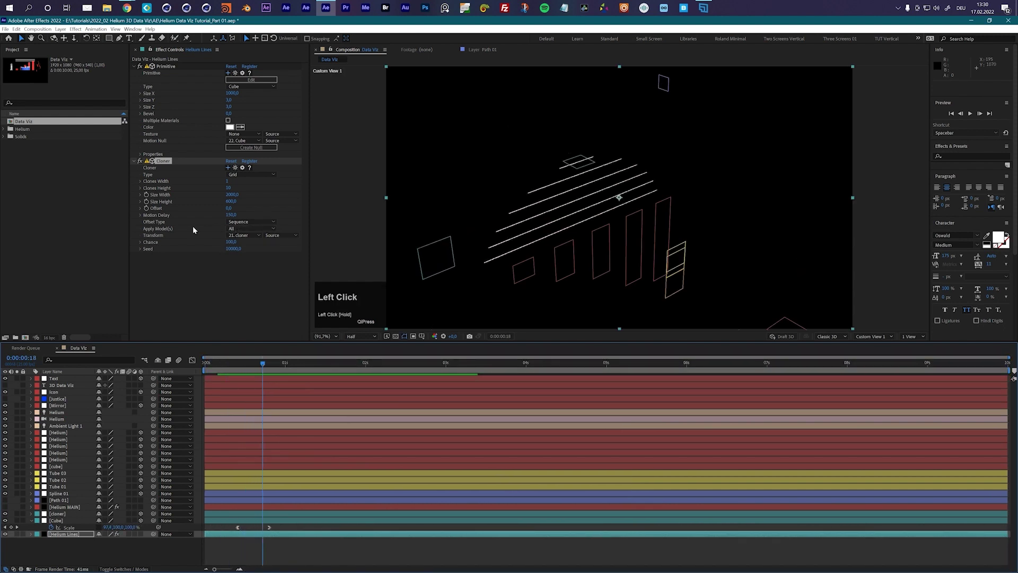
click(241, 224)
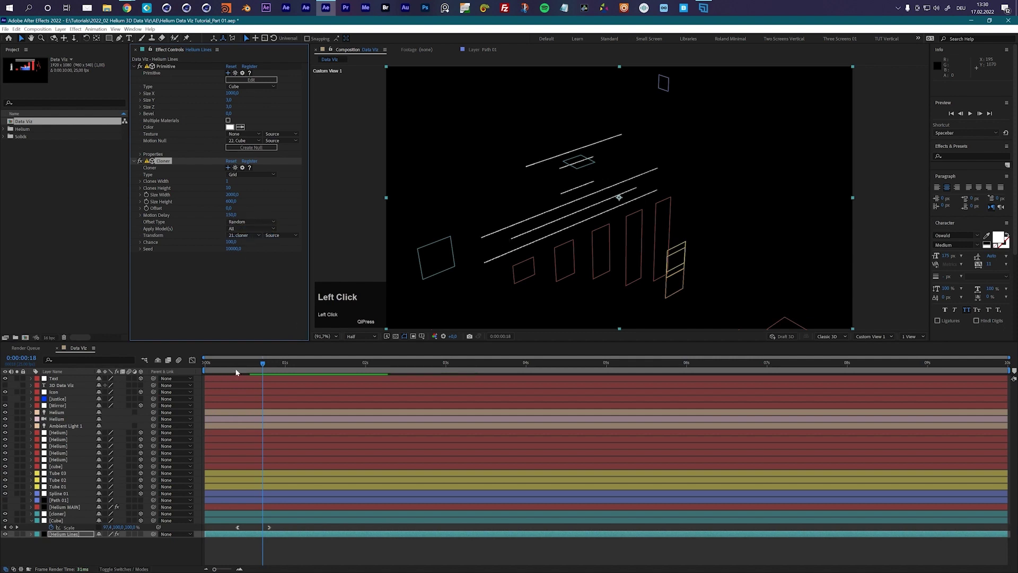
key(space)
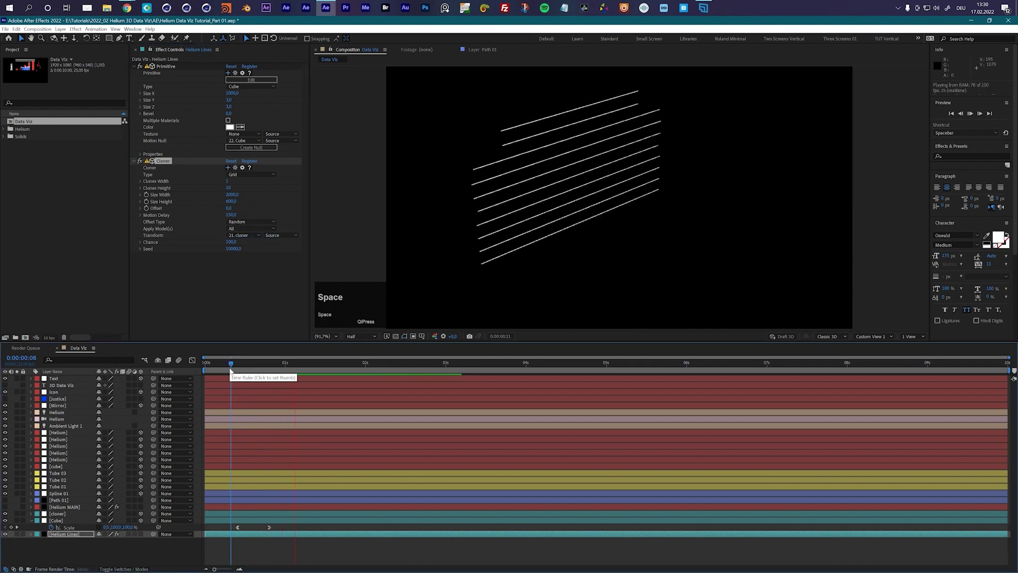
click(254, 224)
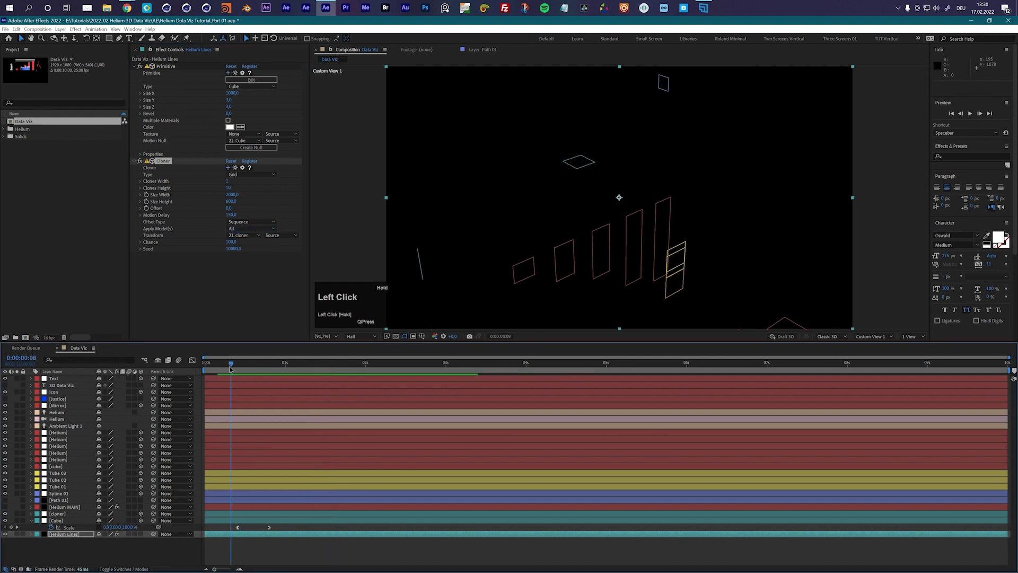
key(space)
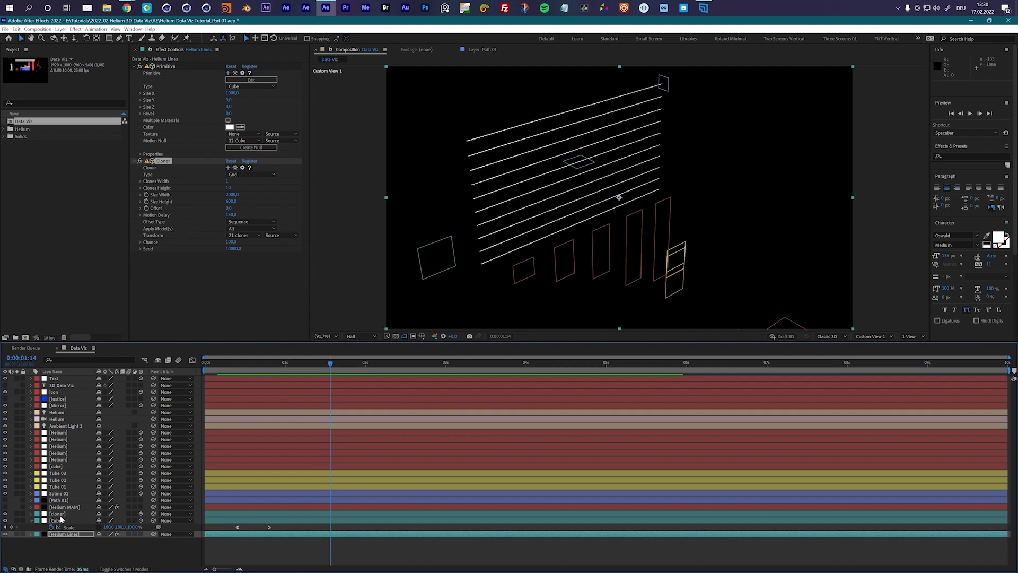
Unsolo Helium Lines so the full chart scene returns, then scrub through the animation.
drag(62, 514, 279, 367)
click(279, 367)
key(space)
key(space)
drag(32, 522, 500, 252)
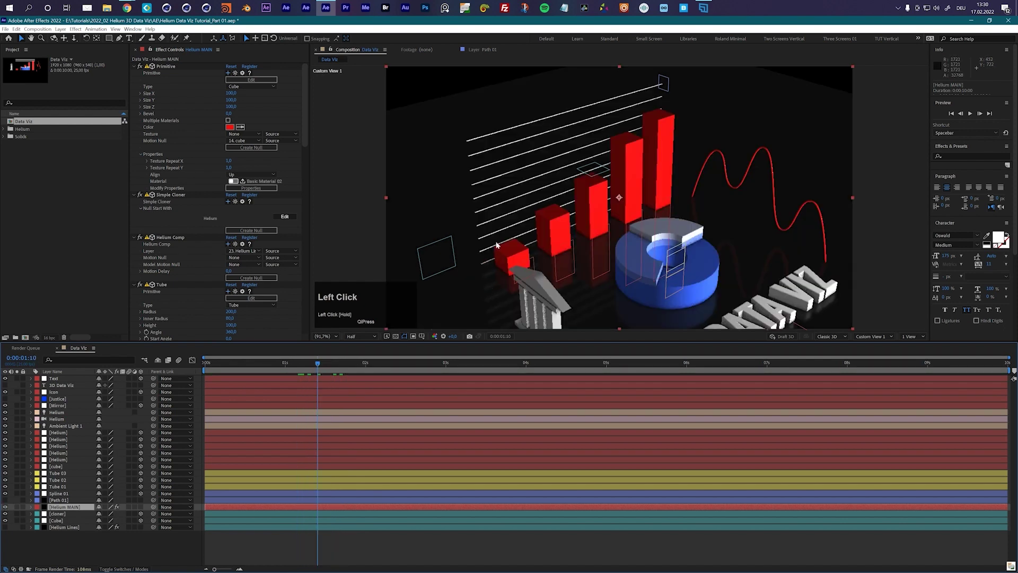
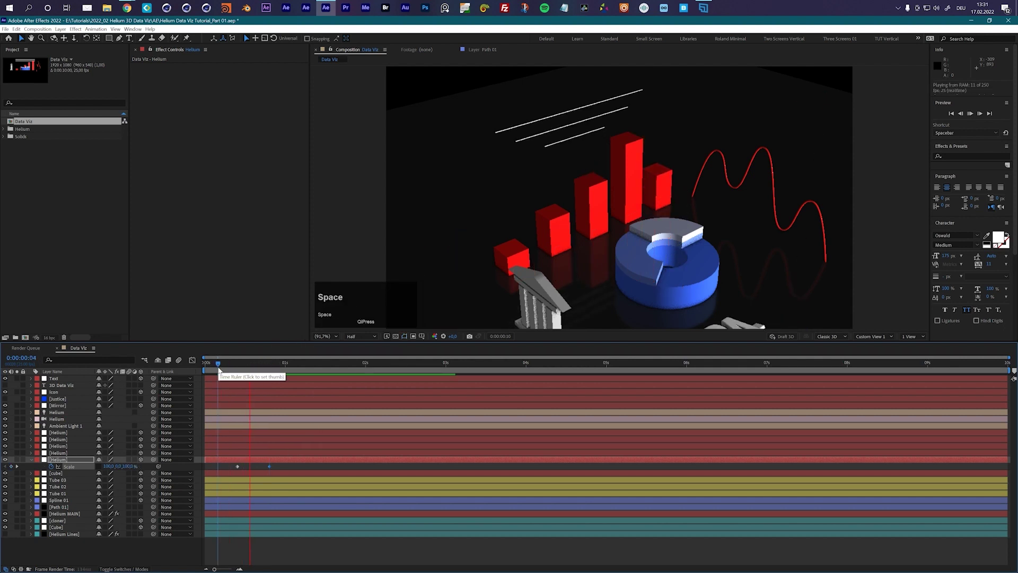
Play back the 3D DATA VIZ text scaling in with the bars and stripes.
key(space)
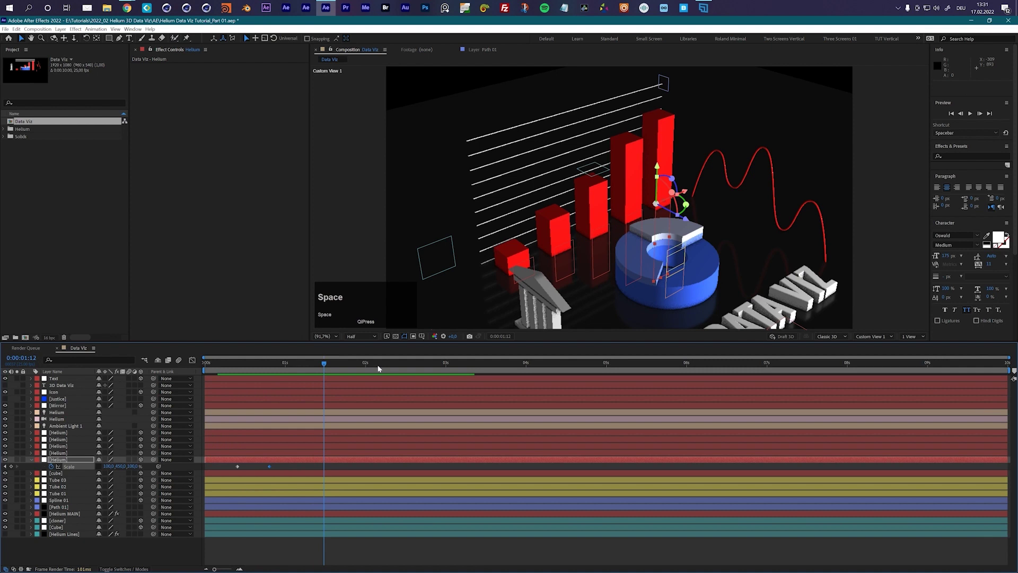
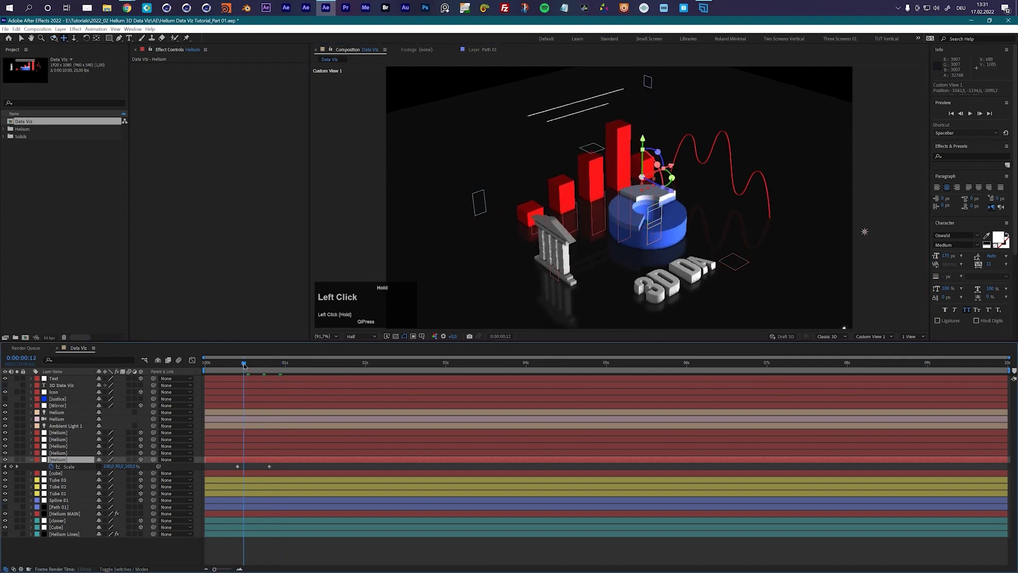
key(space)
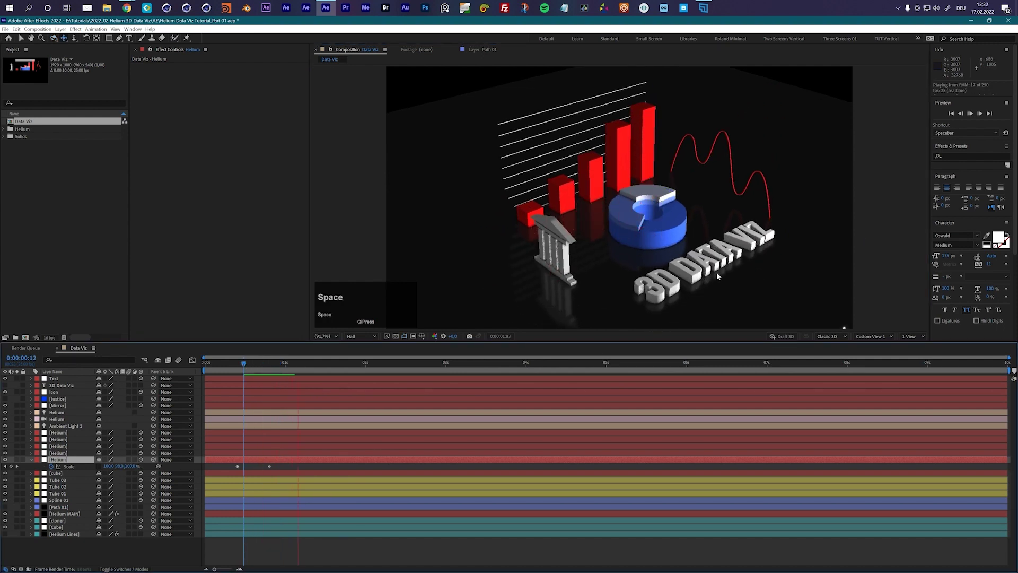
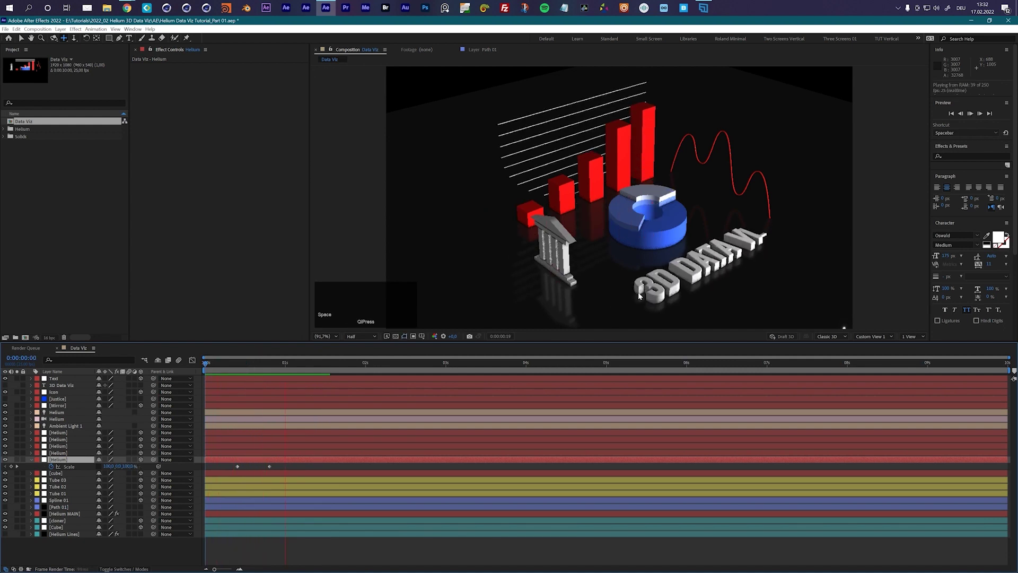
key(space)
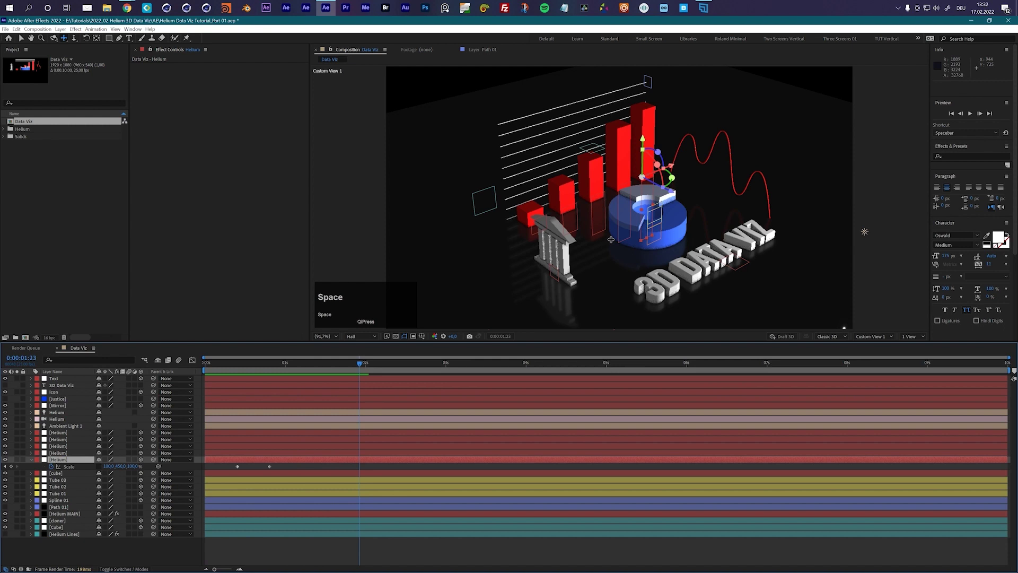
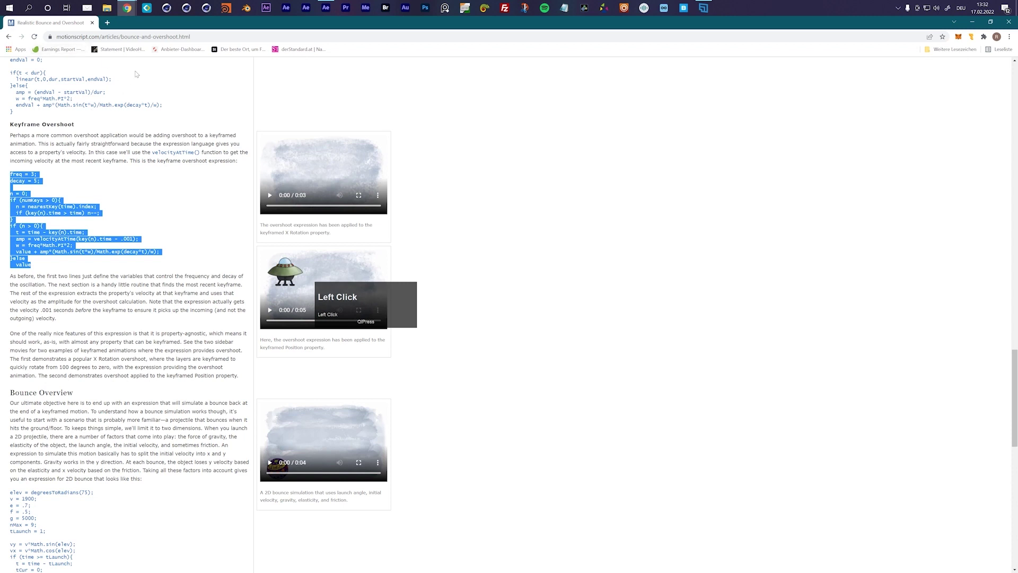
Scroll the motionscript article to the Keyframe Overshoot expression code.
scroll(up, 3)
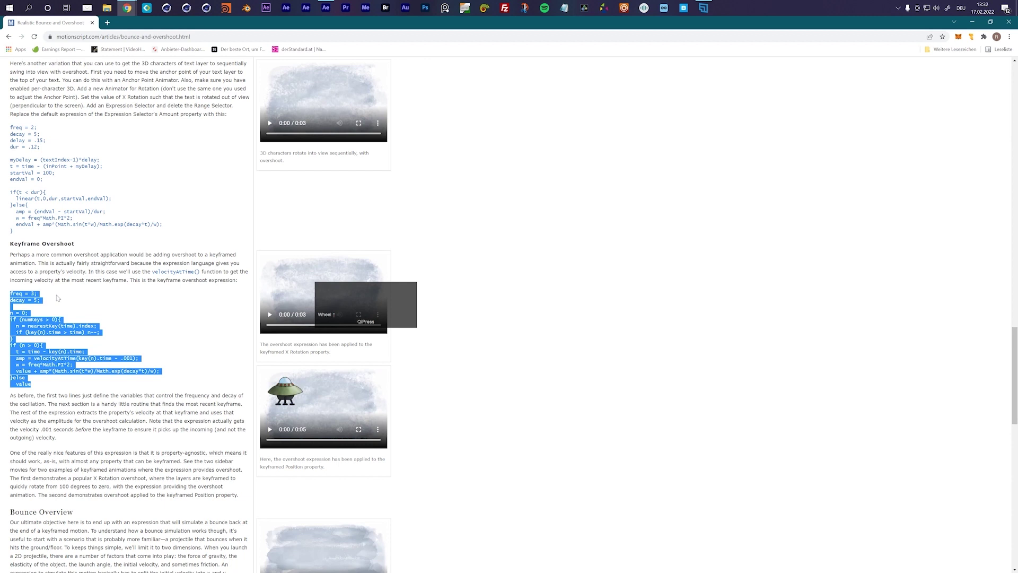
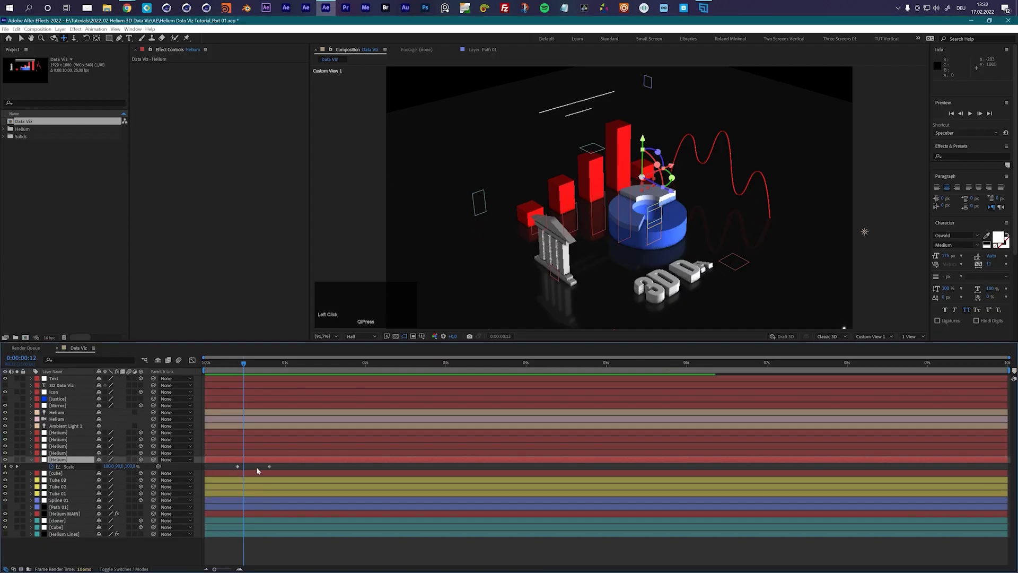
Apply the overshoot expression to the text layer's Scale and return to the Icon layer.
click(54, 469)
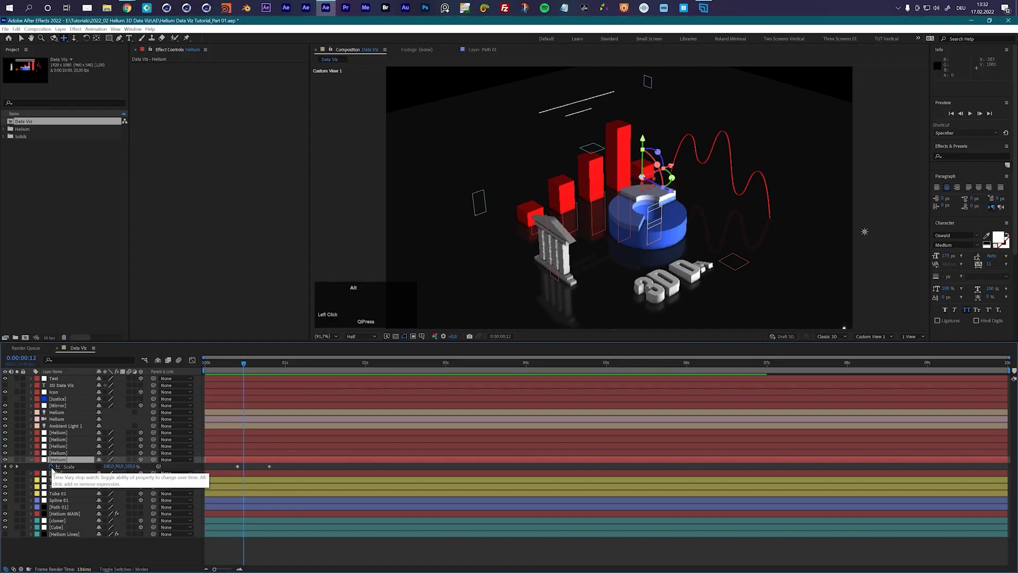
click(53, 469)
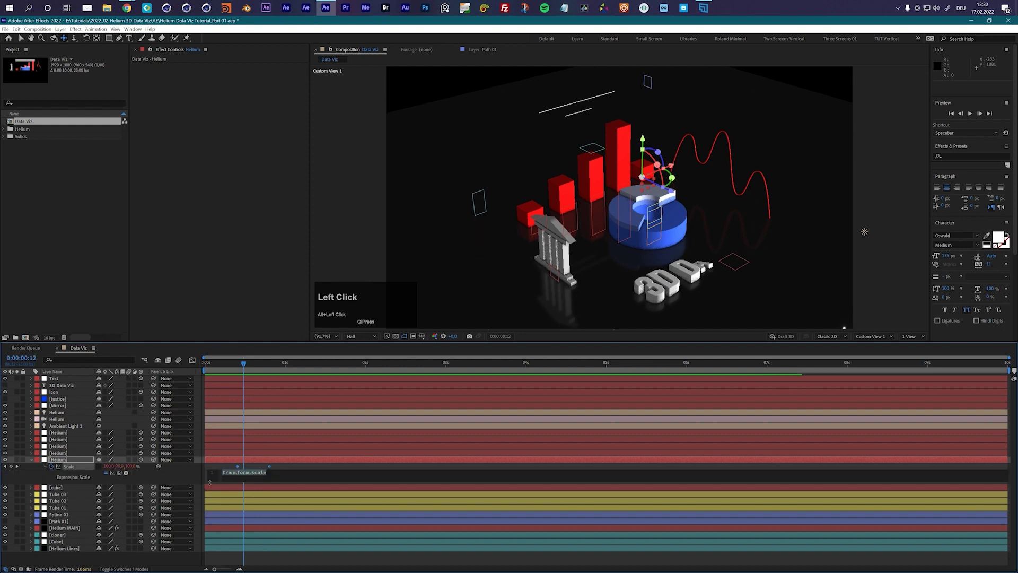
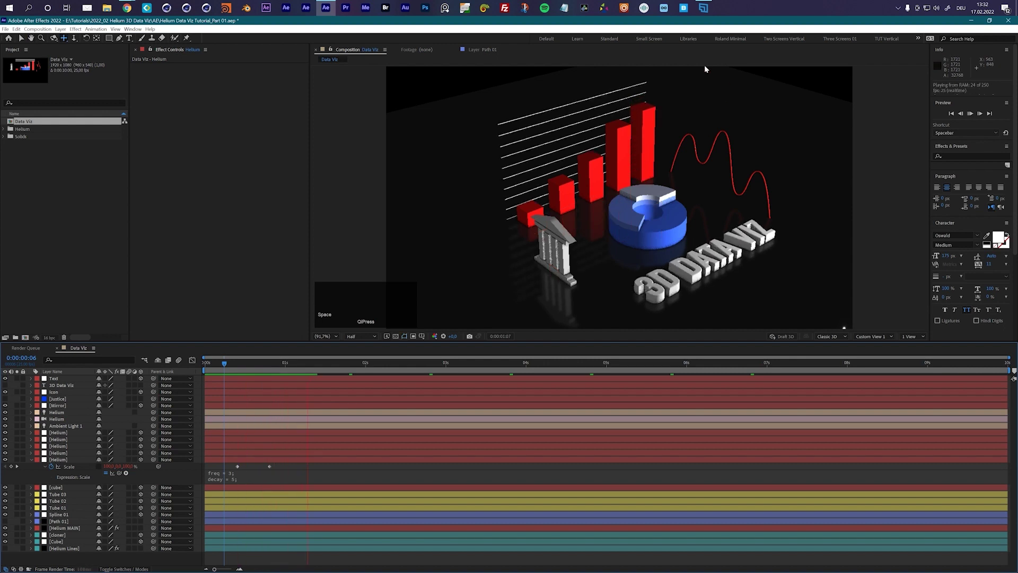
key(space)
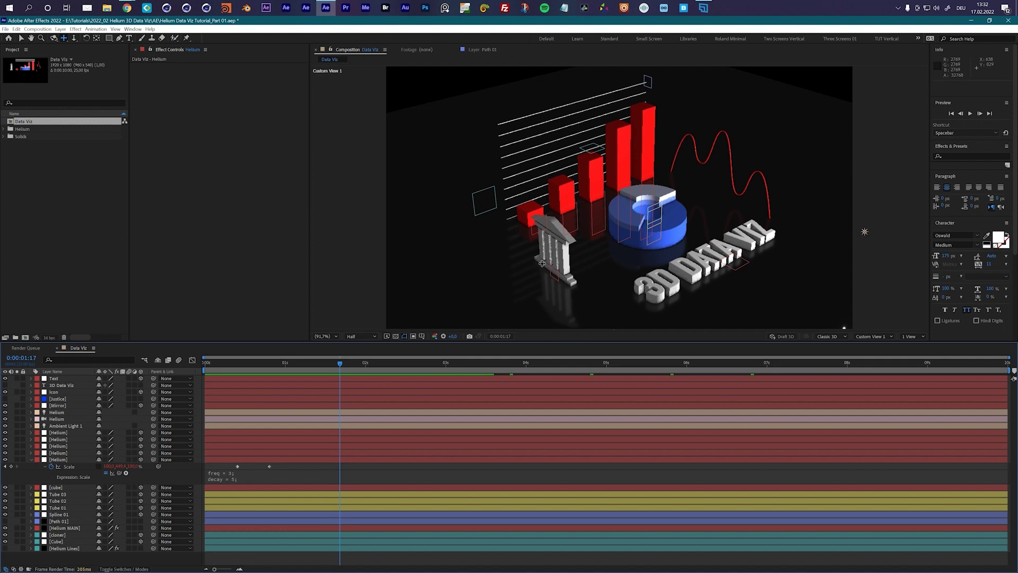
click(23, 41)
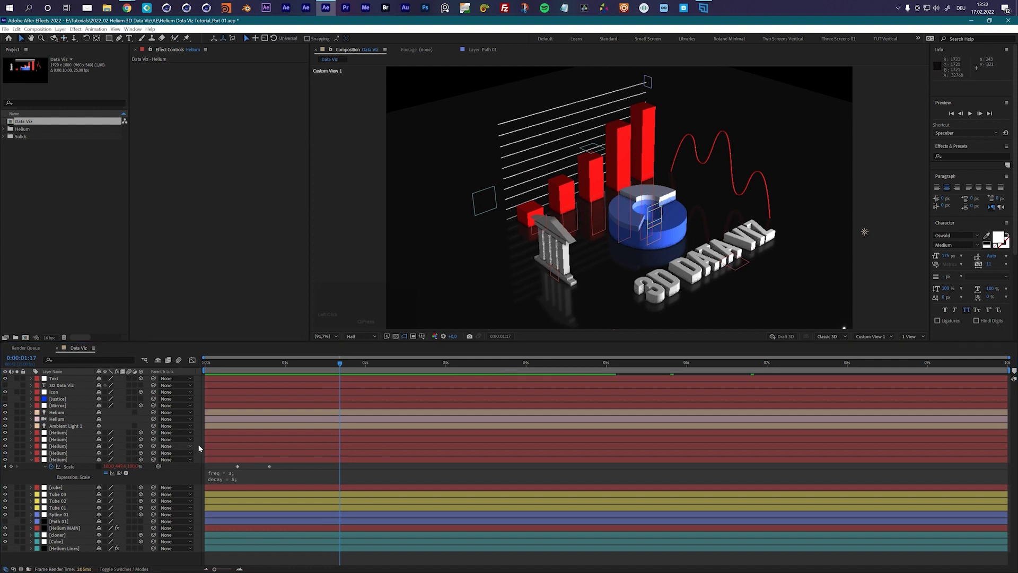
scroll(up, 3)
Keyframe the Icon's Scale from 0 at frame 20, add the overshoot expression with decay 7.
click(64, 394)
key(s)
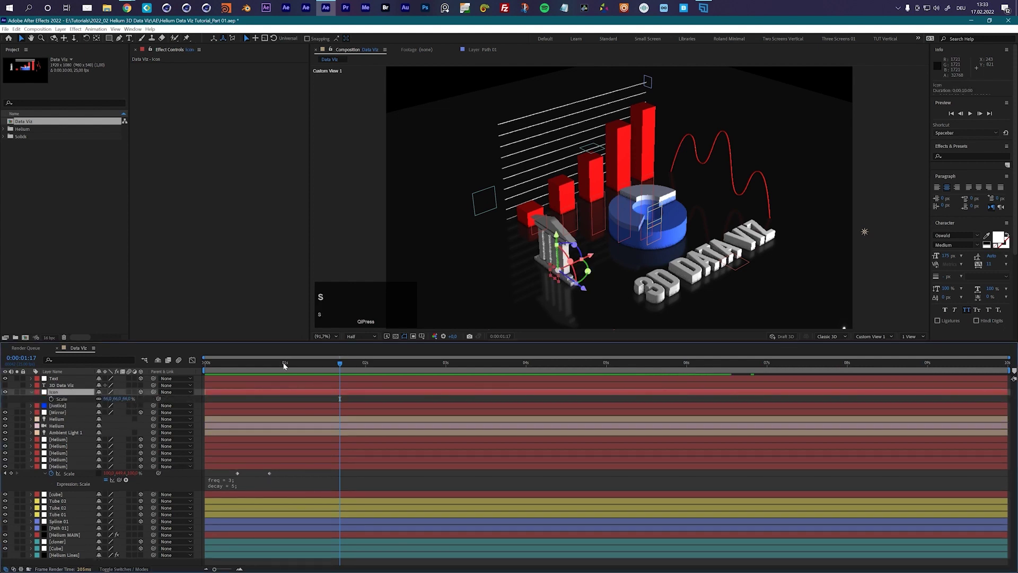
drag(283, 366, 101, 400)
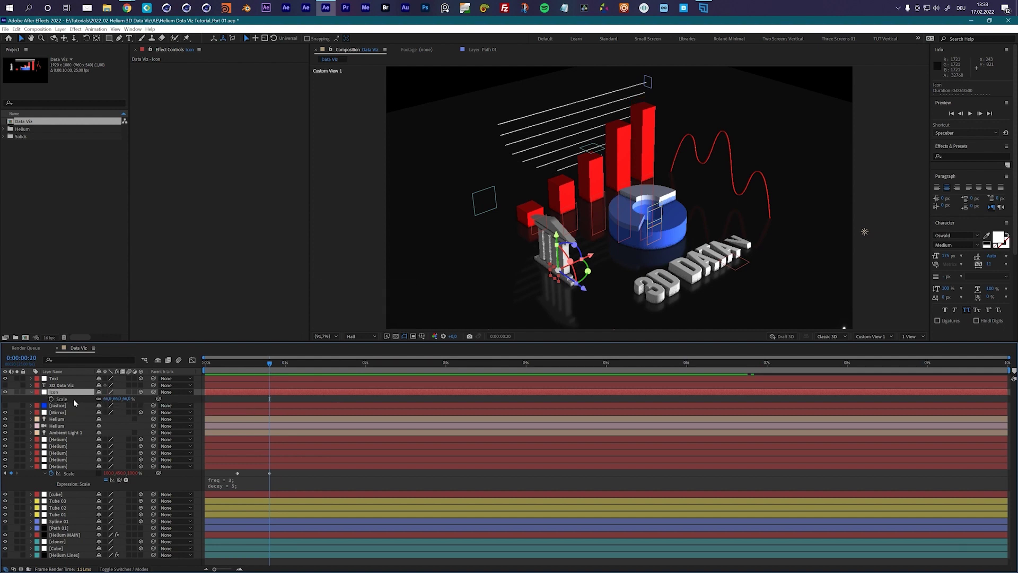
click(266, 378)
key(shift+Page_Down)
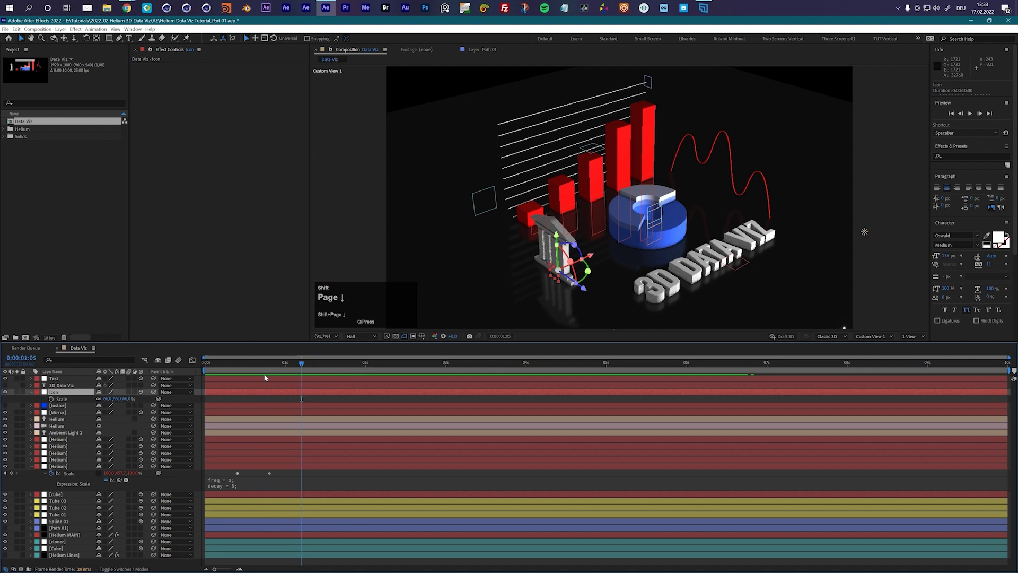
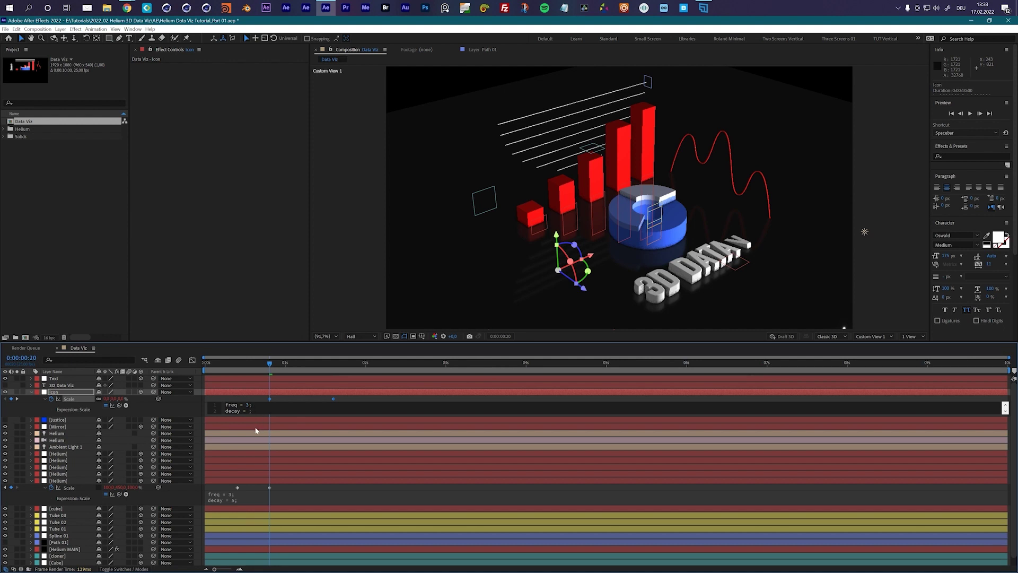
key(7)
click(189, 412)
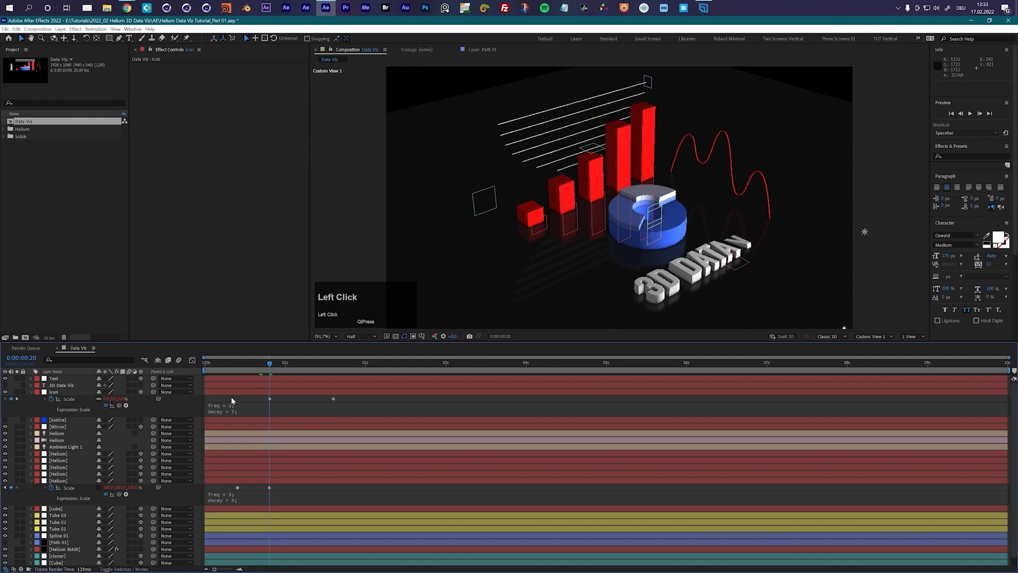
Check the overshoot curve in the Graph Editor, trying decay 2 before settling on 7.
click(64, 401)
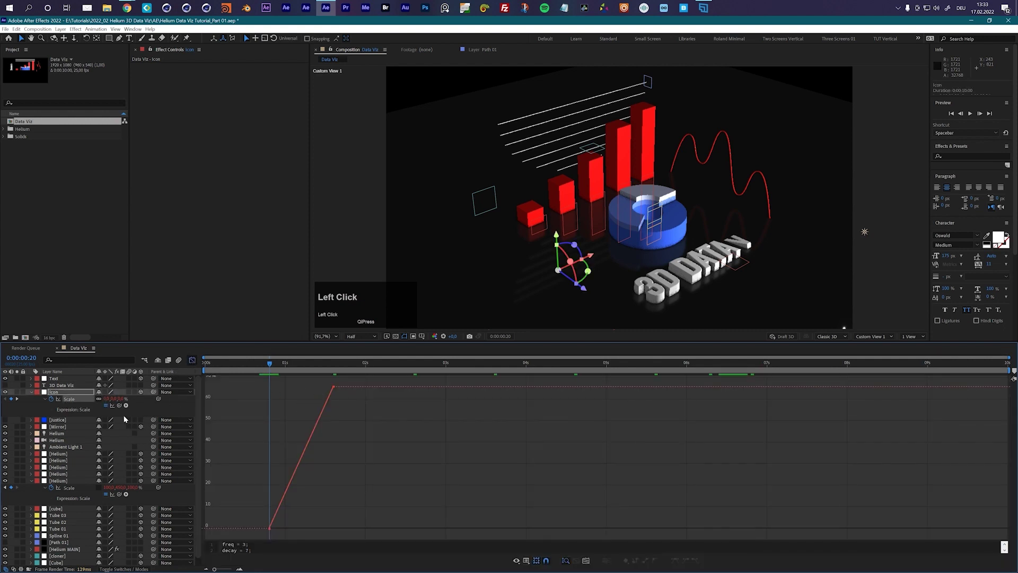
click(112, 407)
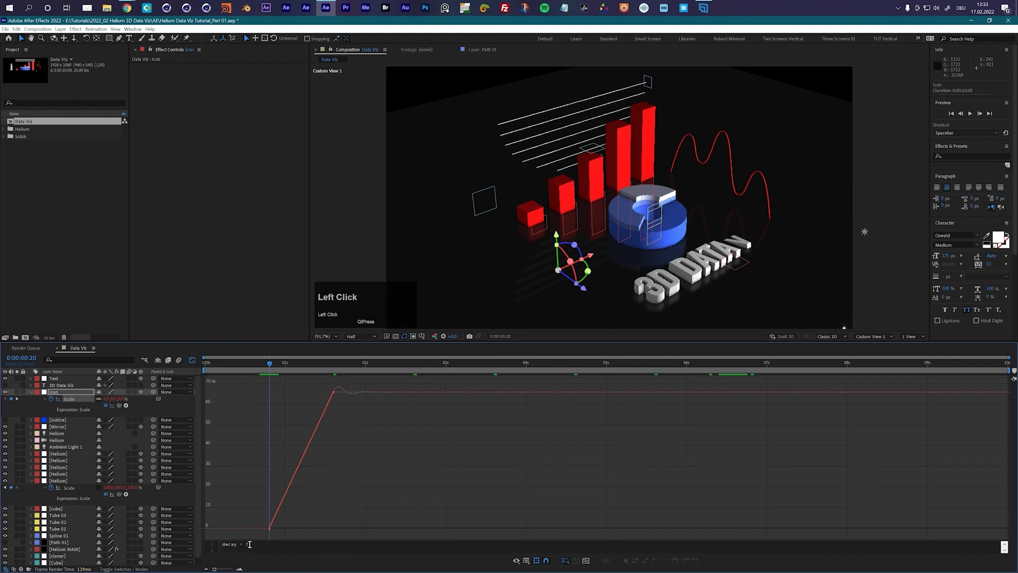
key(2)
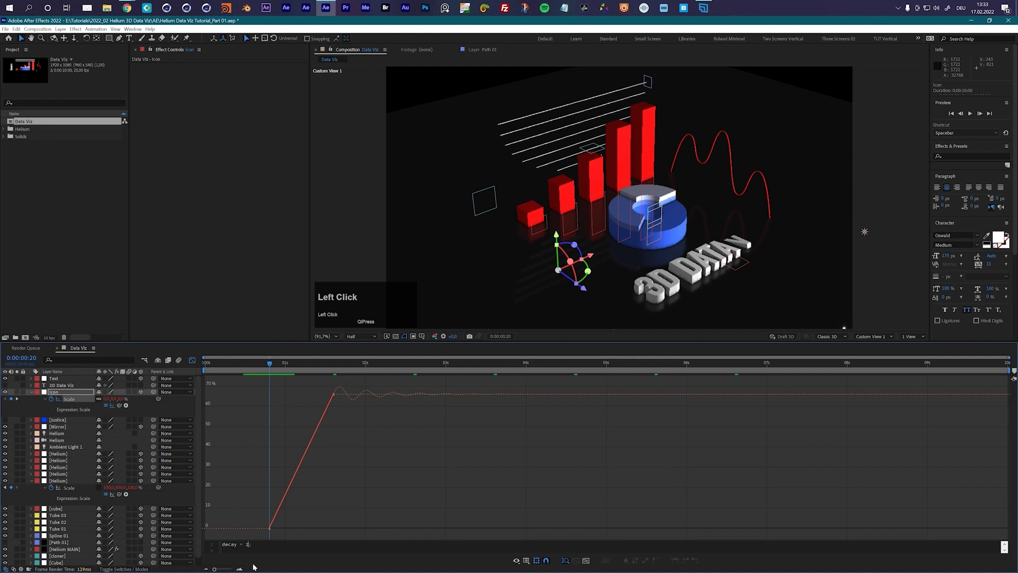
key(7)
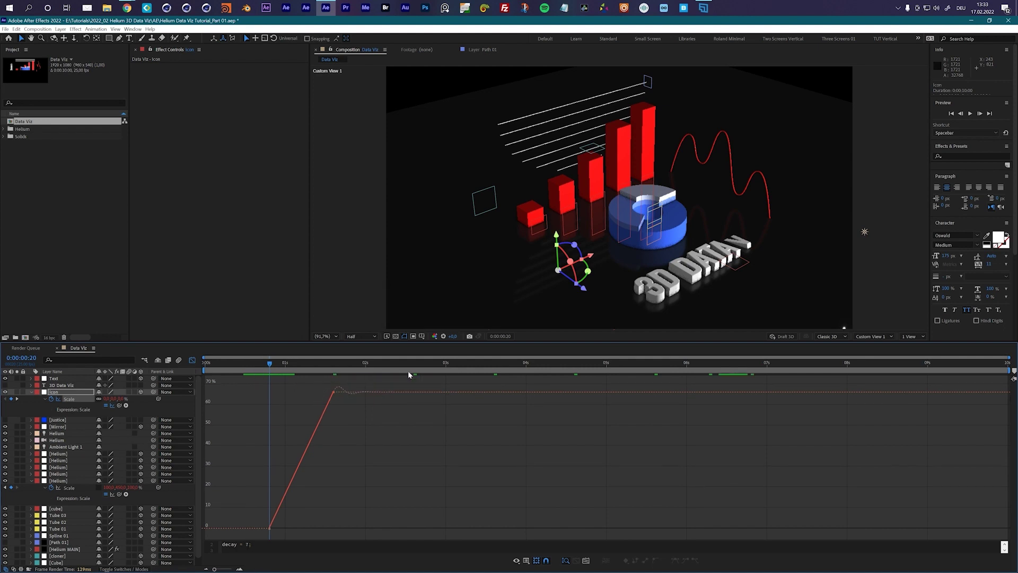
click(195, 360)
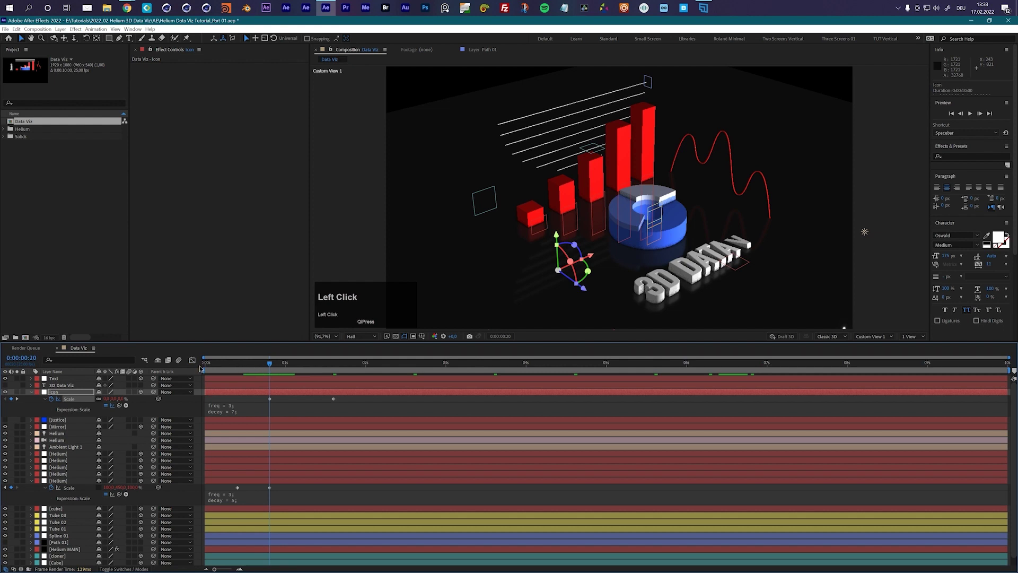
key(space)
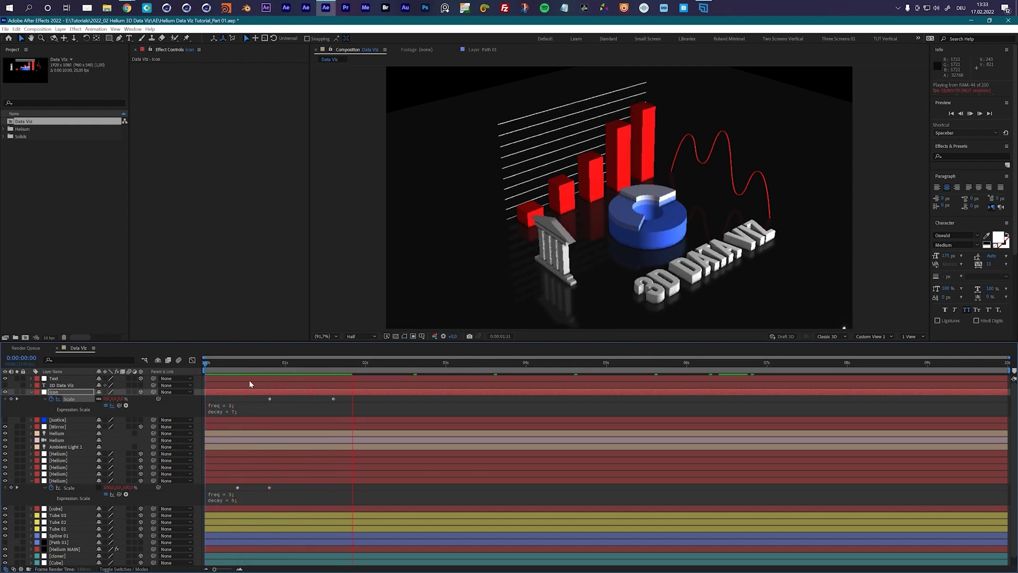
key(space)
drag(286, 365, 274, 374)
key(shift+Page_Down)
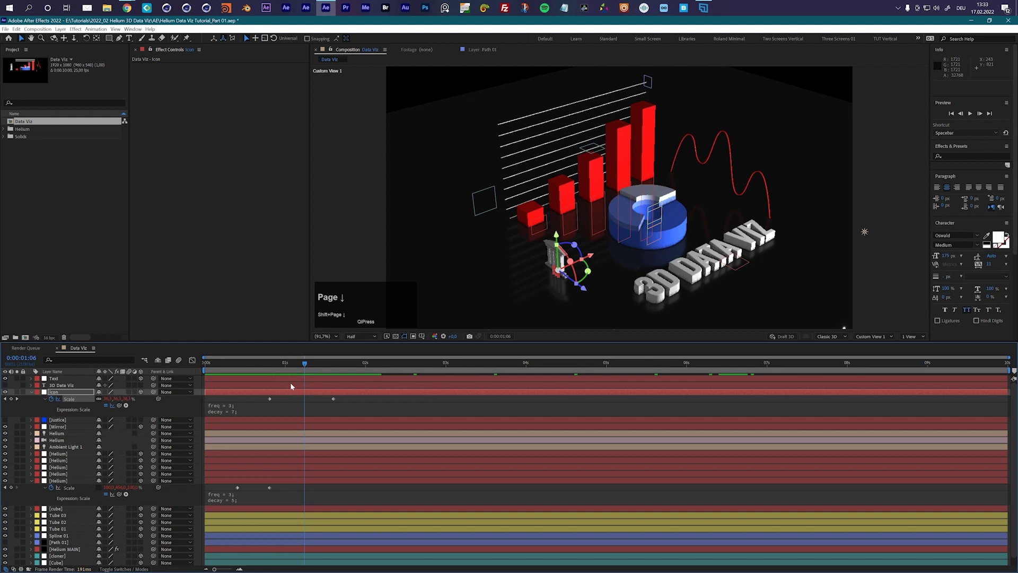
drag(337, 409, 269, 365)
click(270, 365)
key(space)
key(space)
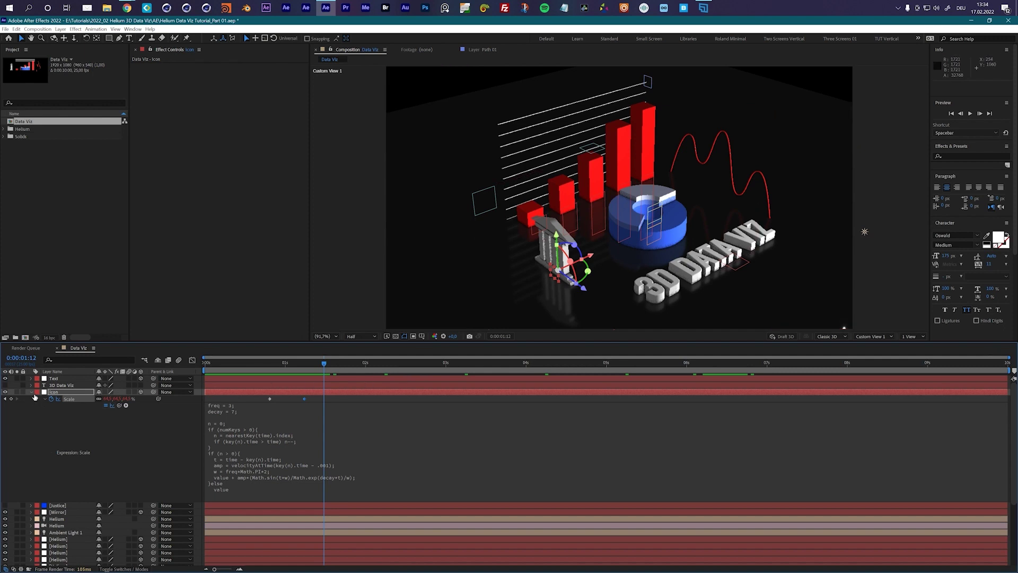
Duplicate Helium MAIN's Spline effect and colour Spline 2 blue.
click(33, 394)
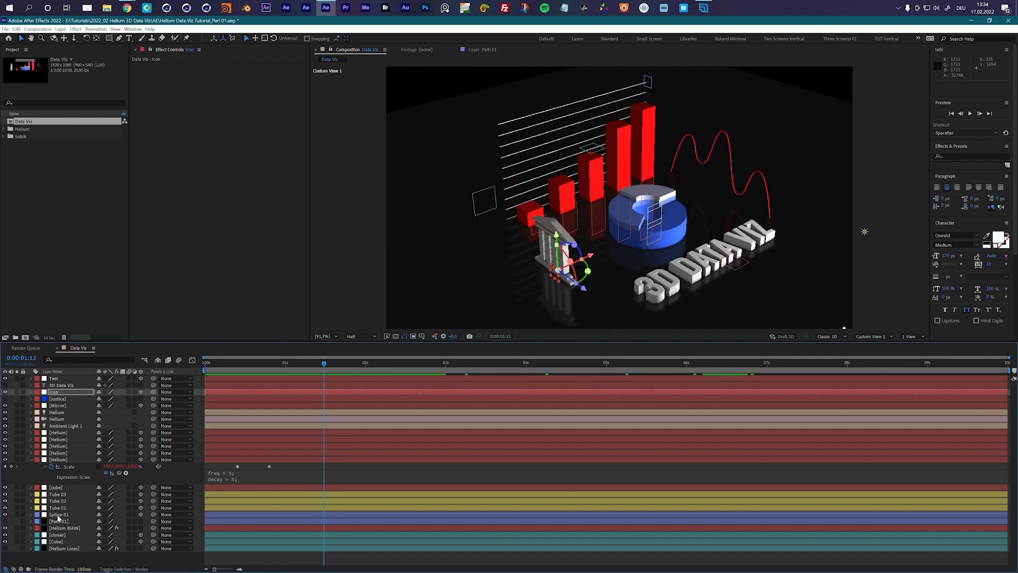
click(60, 529)
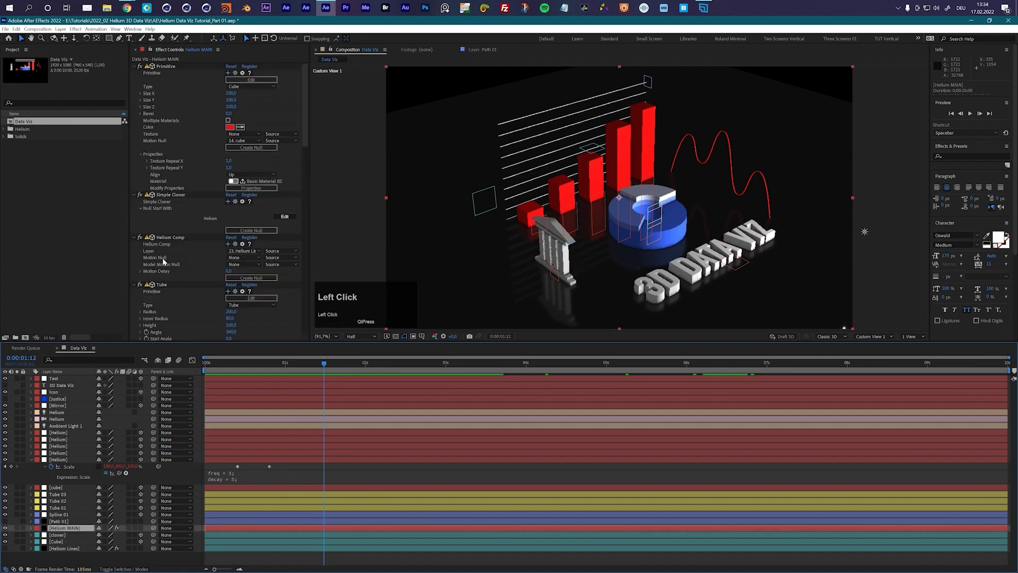
scroll(down, 3)
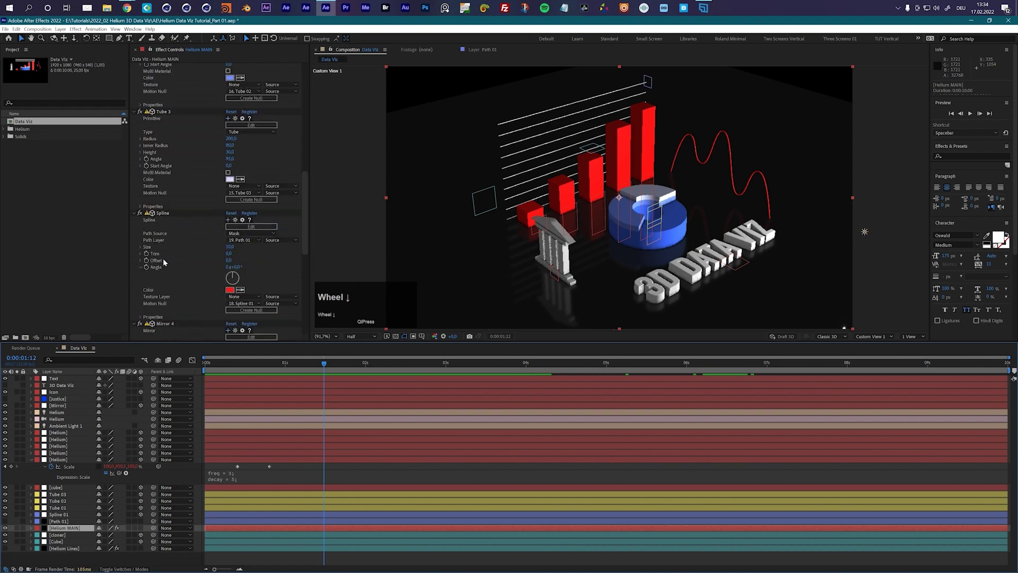
click(167, 161)
key(ctrl+d)
scroll(down, 3)
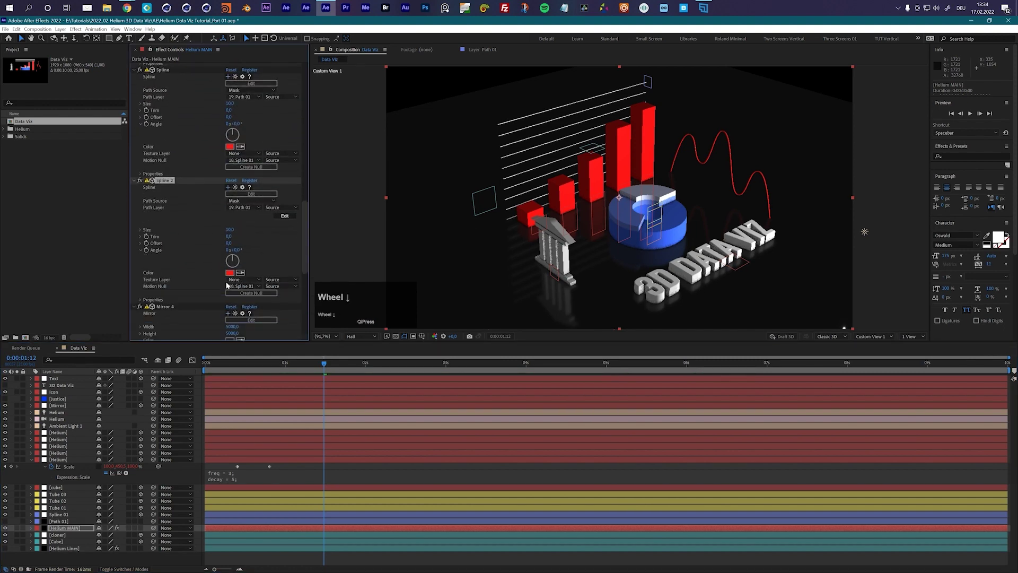
click(242, 273)
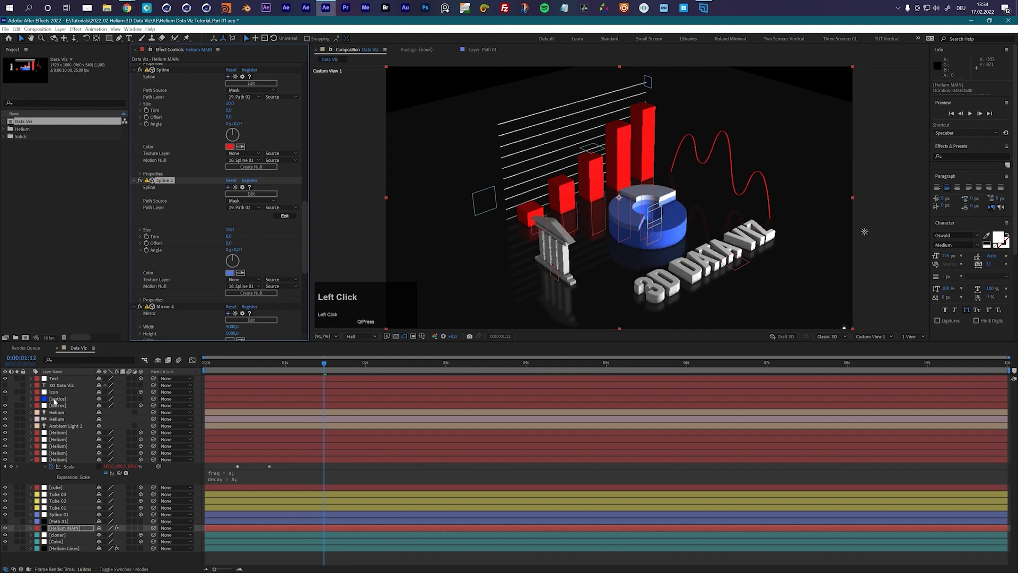
Duplicate the Path 01 layer.
click(62, 521)
key(ctrl+d)
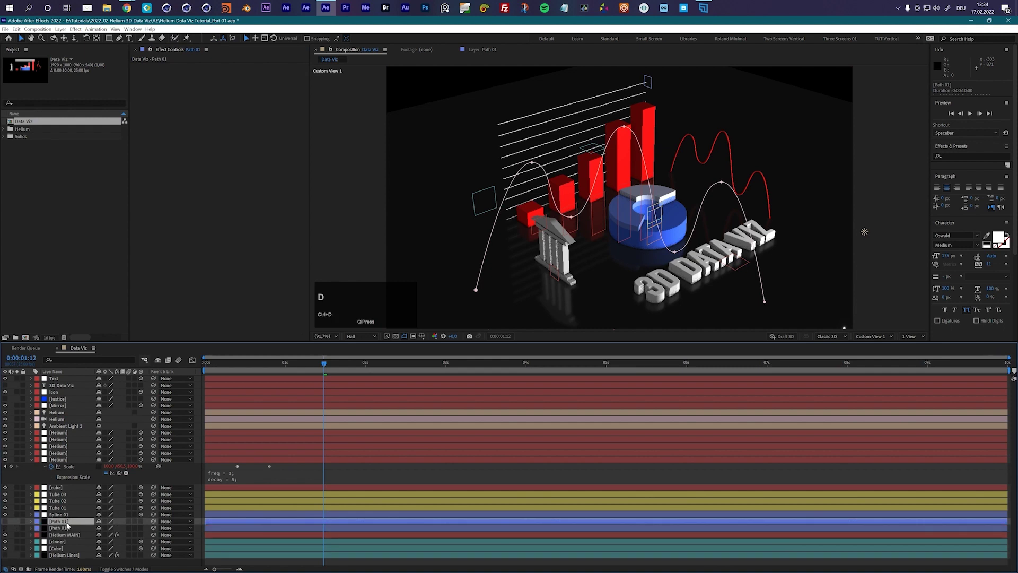
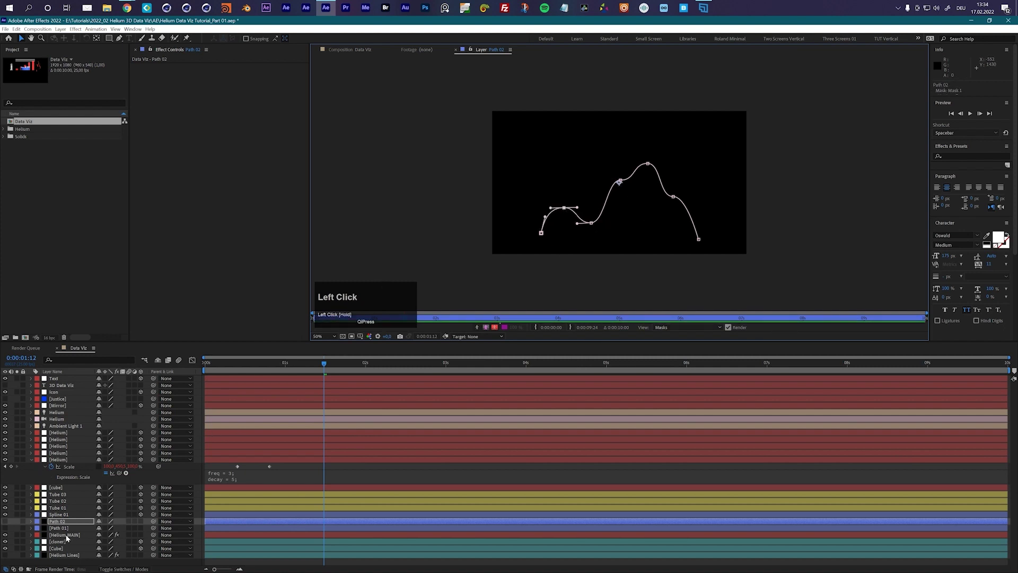
Return to Helium MAIN's effect controls after reshaping Path 02's mask curve.
click(66, 537)
scroll(down, 3)
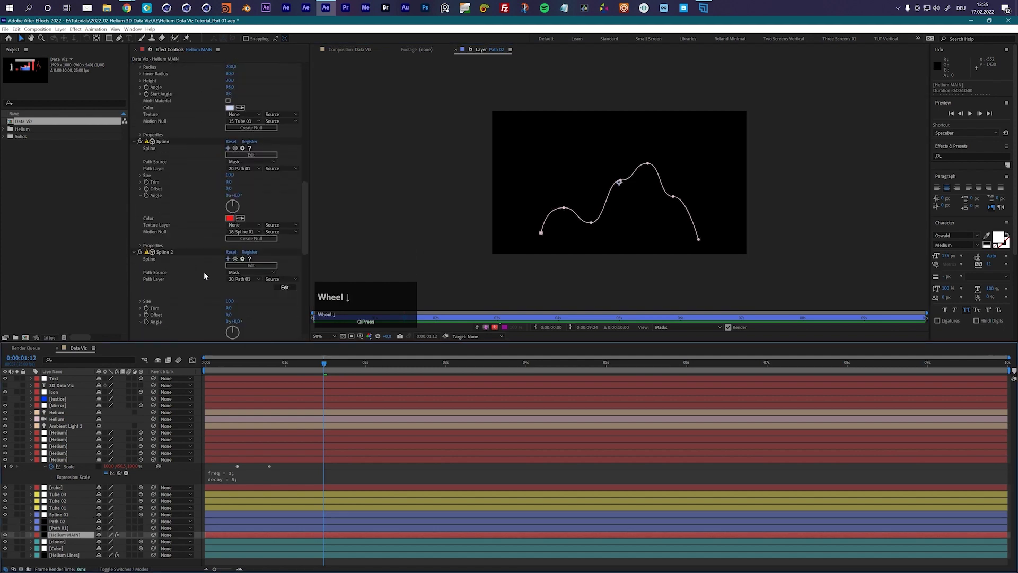
Point Spline 2's Path Layer at Path 02 and duplicate the Spline 01 null as Spline 02.
click(243, 278)
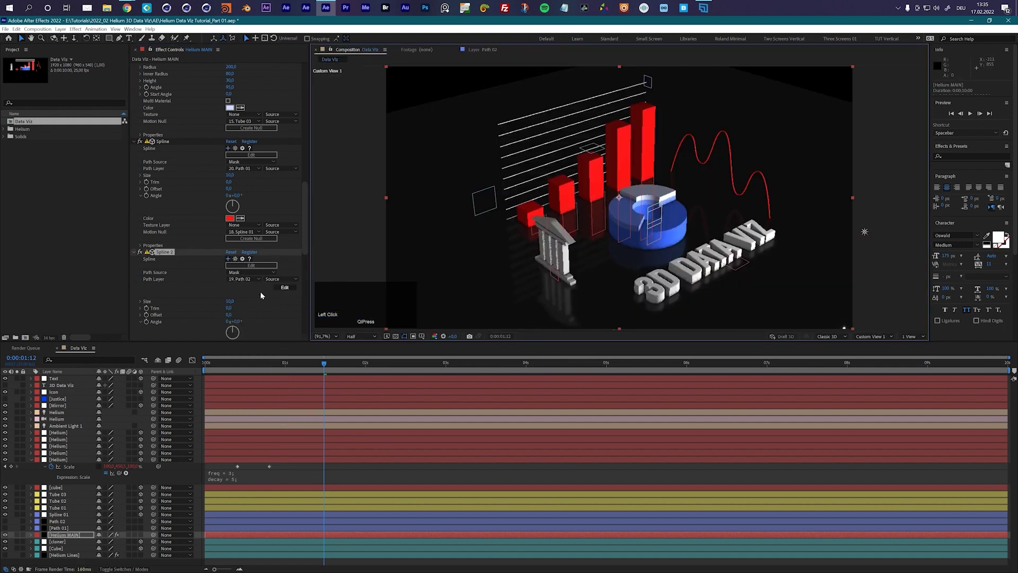
drag(314, 364, 68, 515)
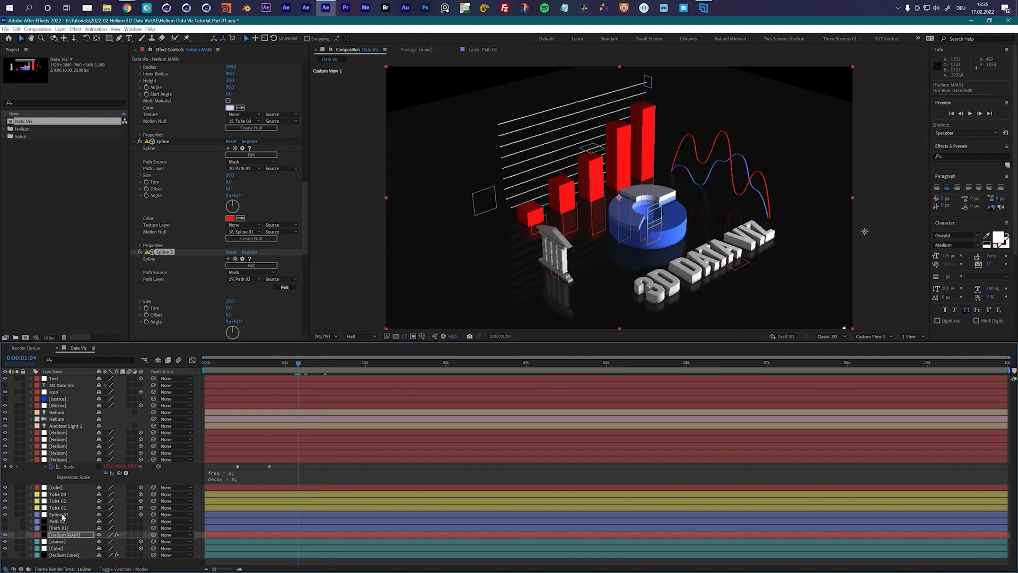
click(61, 516)
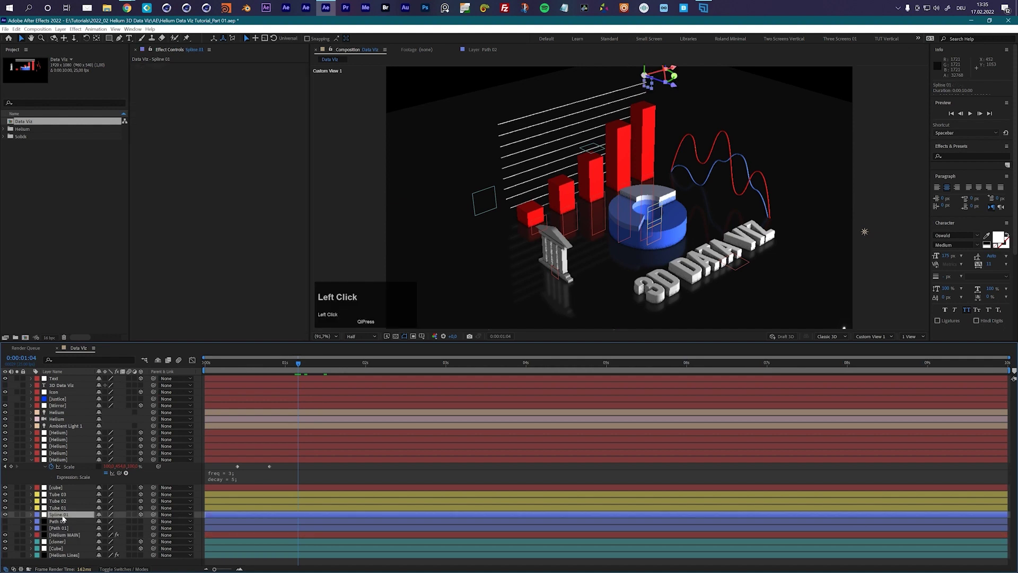
key(ctrl+d)
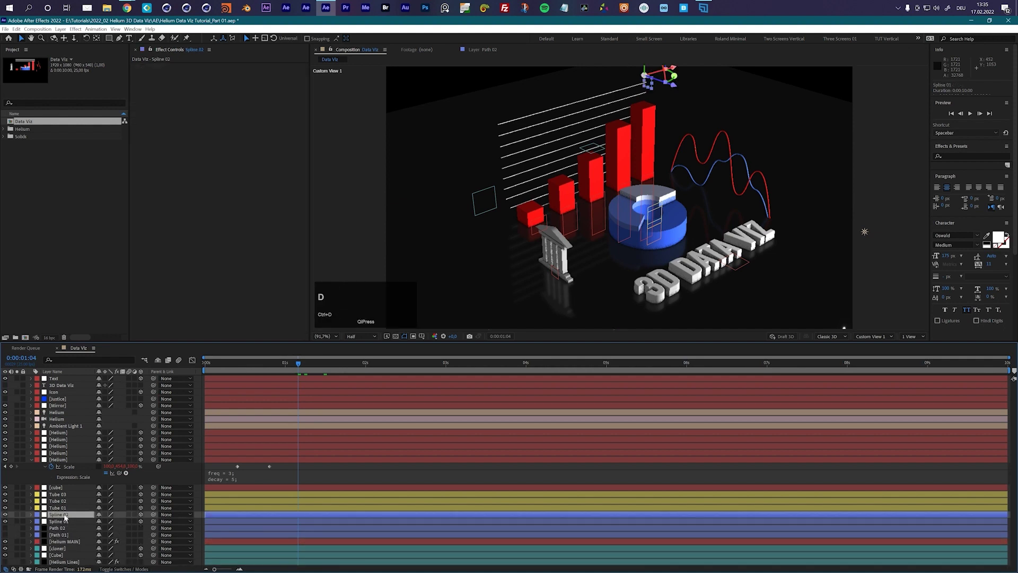
Link Spline 2's Motion Null to Spline 02 so a blue line graph sits beside the red one.
click(65, 542)
scroll(down, 3)
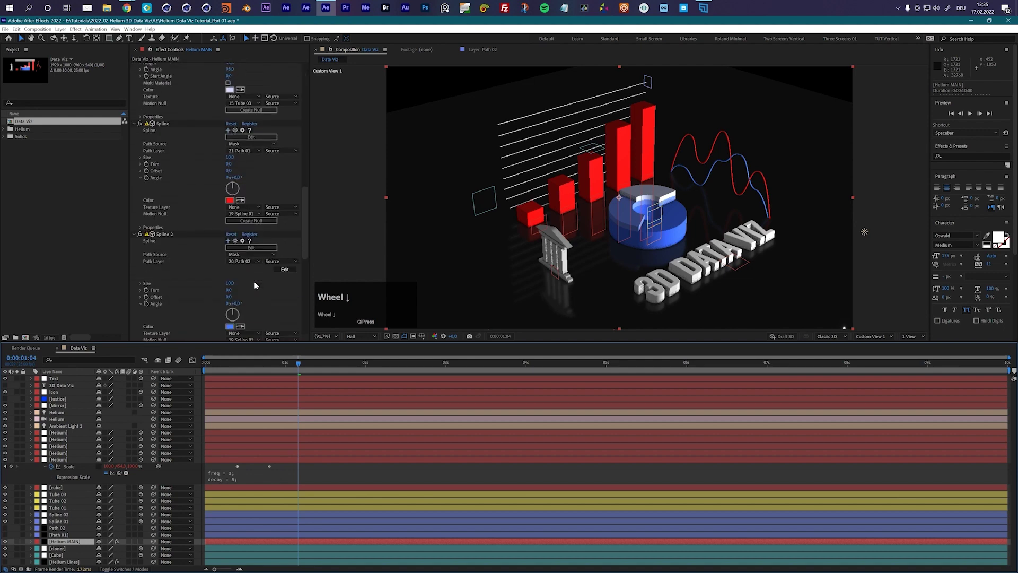
click(244, 305)
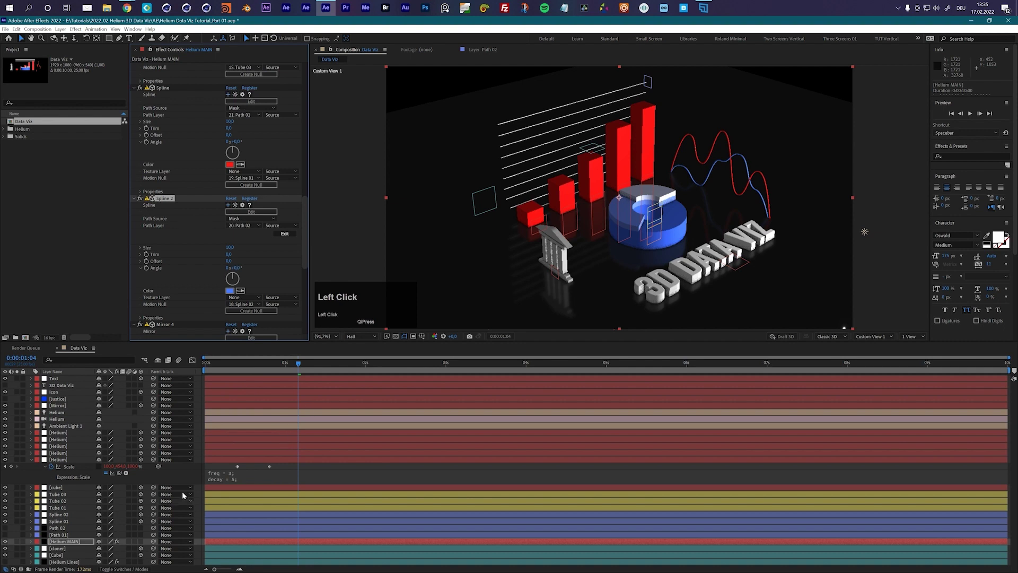
drag(63, 521, 76, 539)
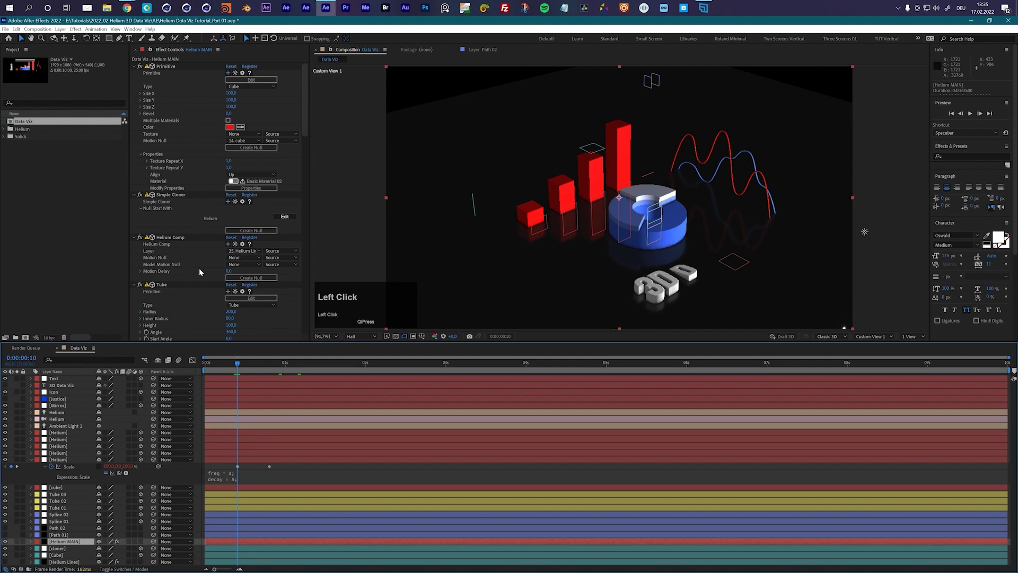
Keyframe the first Spline's Trim from 100 to 0 over frames 10–20 with Easy Ease.
scroll(down, 3)
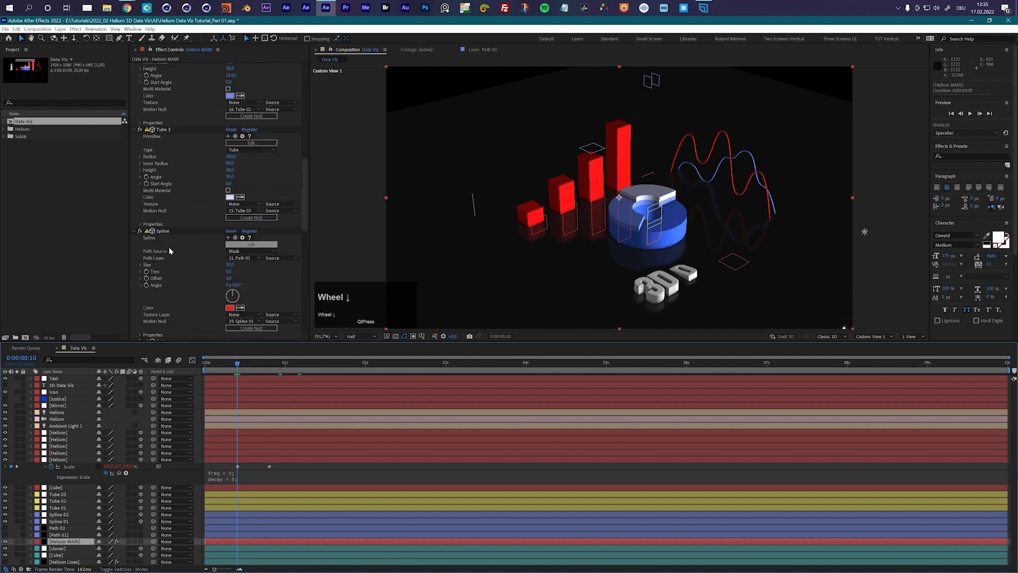
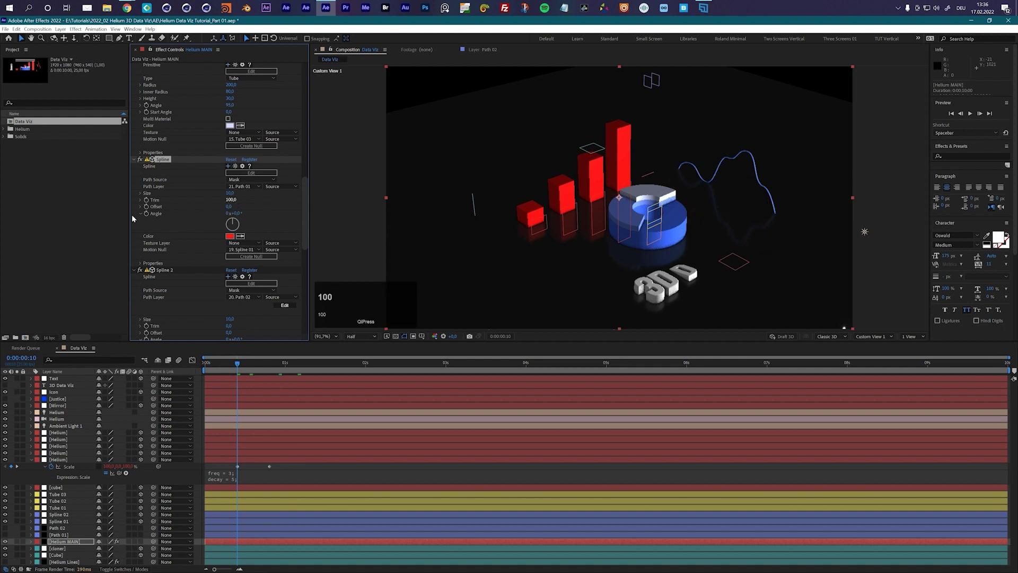
click(150, 202)
key(shift+Page_Down)
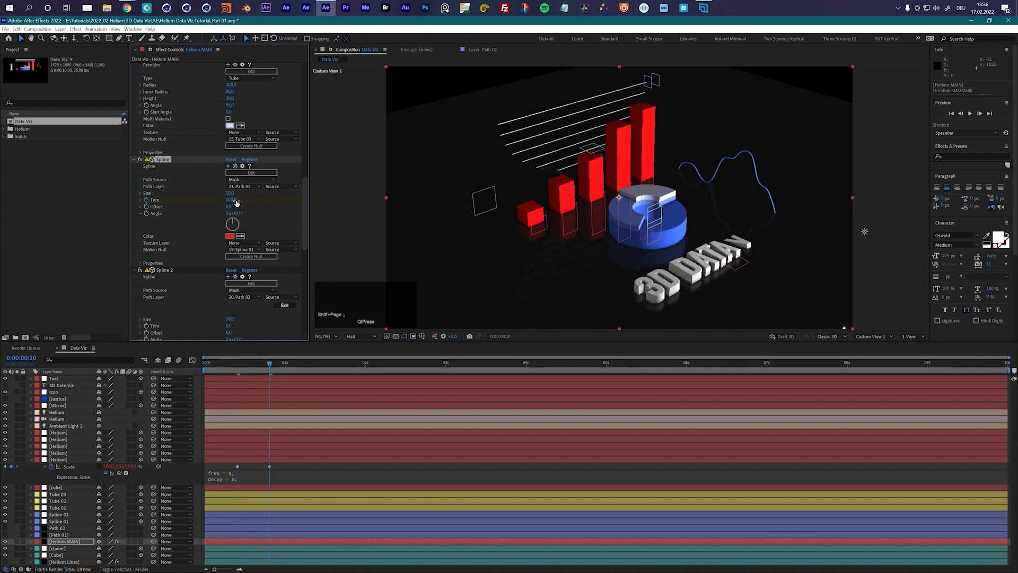
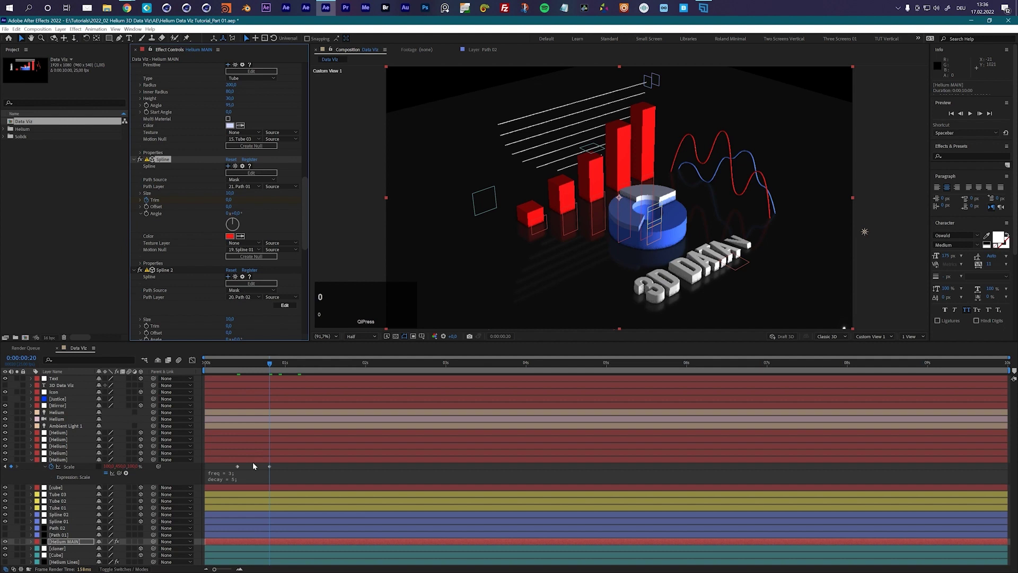
key(u)
scroll(down, 3)
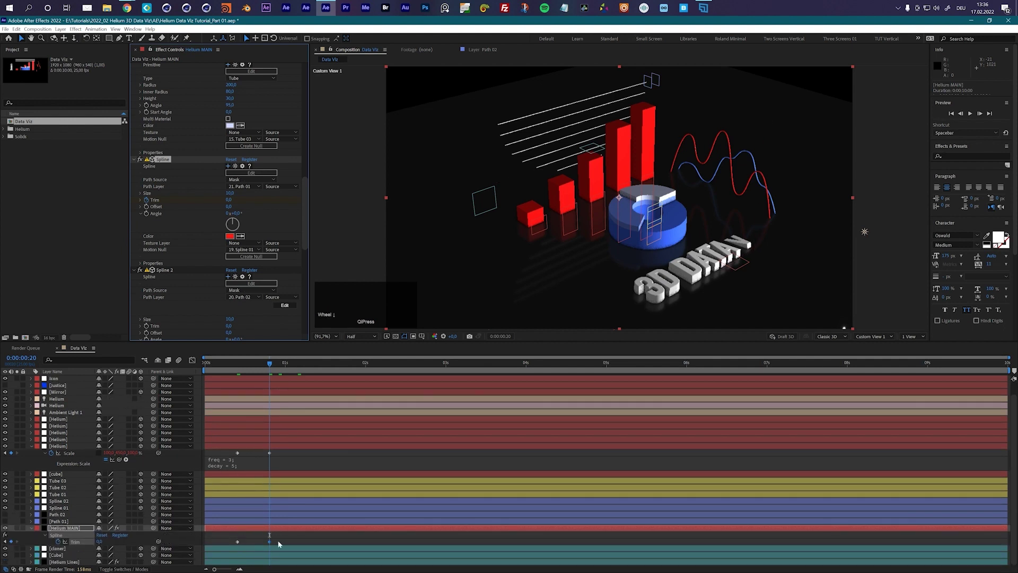
scroll(down, 3)
key(shift+F9)
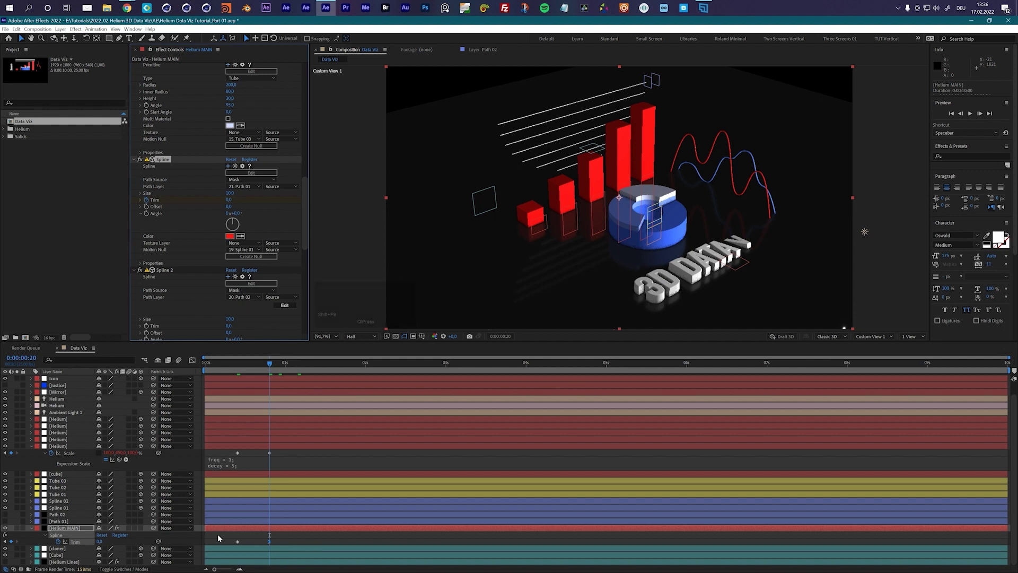
Copy the red line's Trim keyframes and filter the timeline for 'trim' properties.
click(77, 543)
key(ctrl+c)
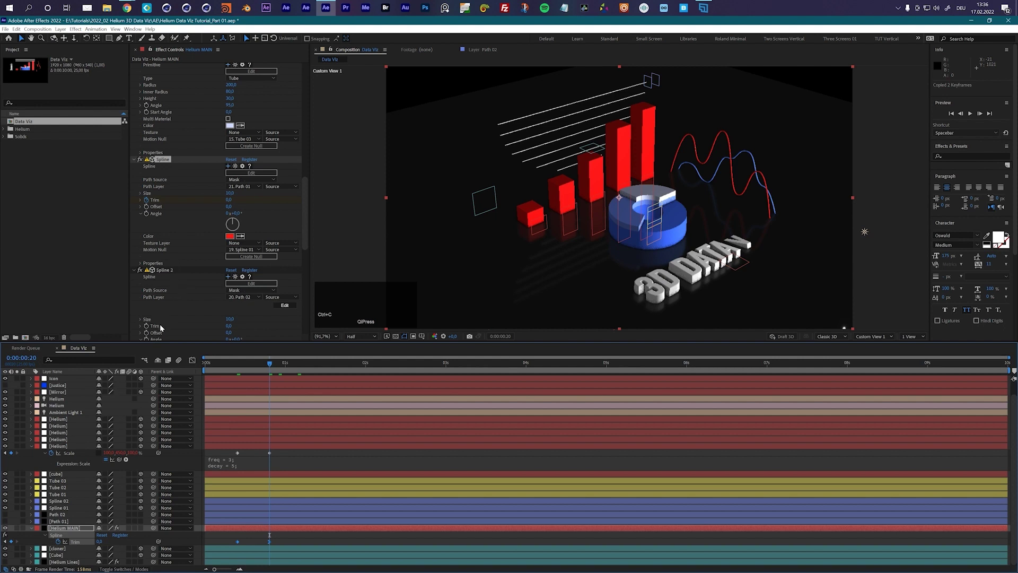
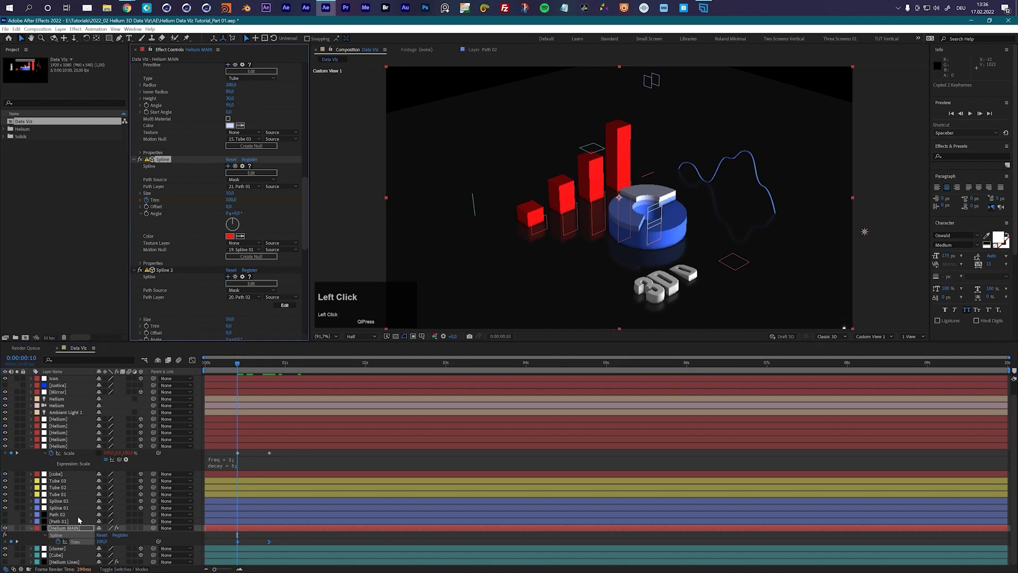
text(trim)
scroll(down, 3)
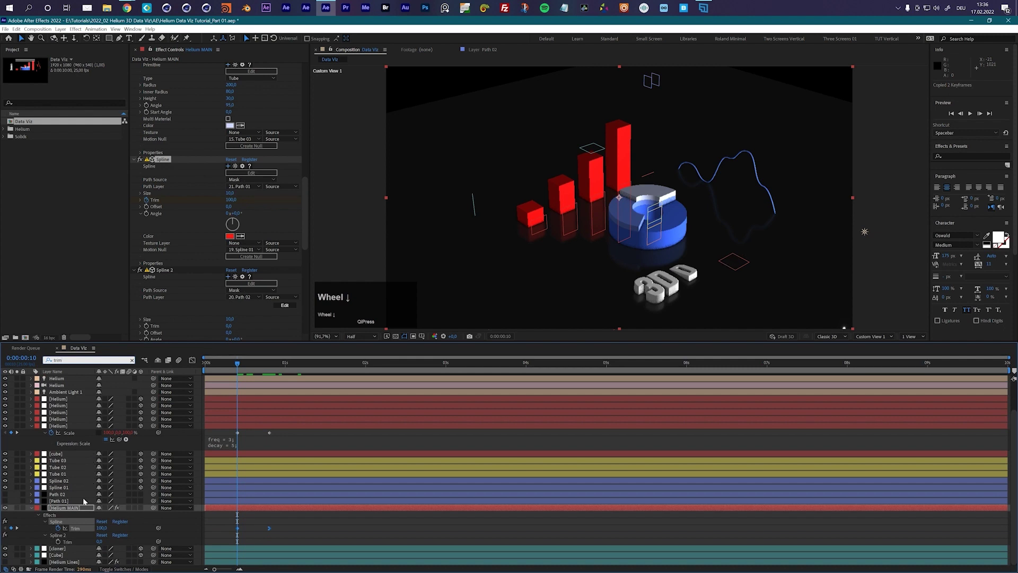
Paste the Trim keyframes onto Spline 2, shifted later so the blue line draws after the red.
click(66, 543)
key(ctrl+v)
drag(229, 366, 233, 422)
drag(263, 544, 277, 536)
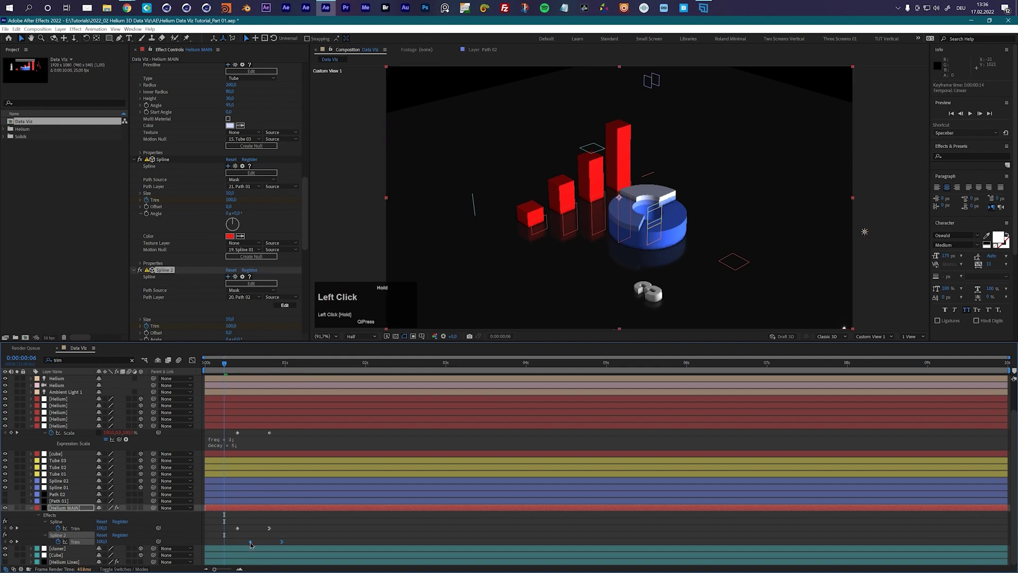
key(space)
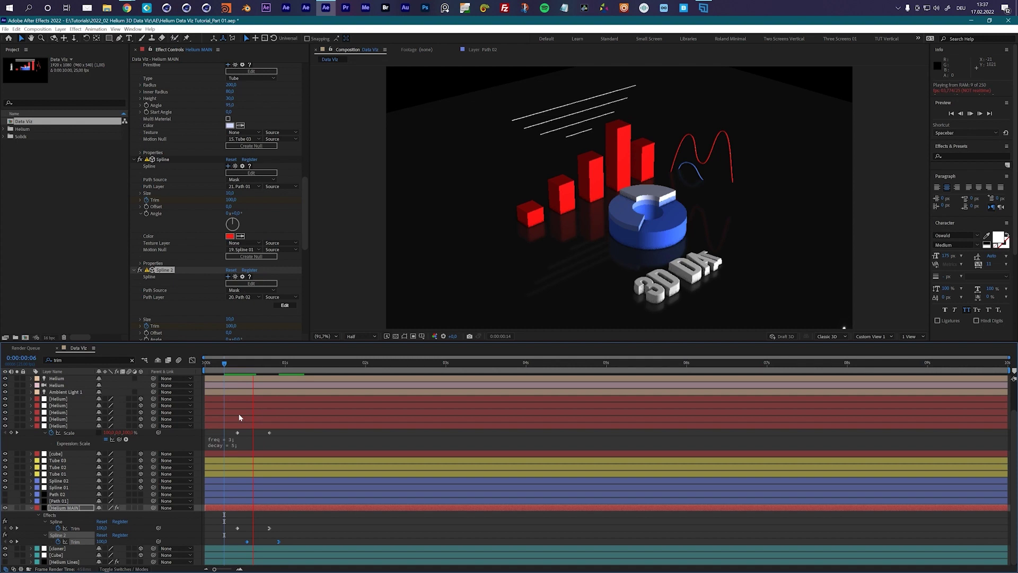
key(space)
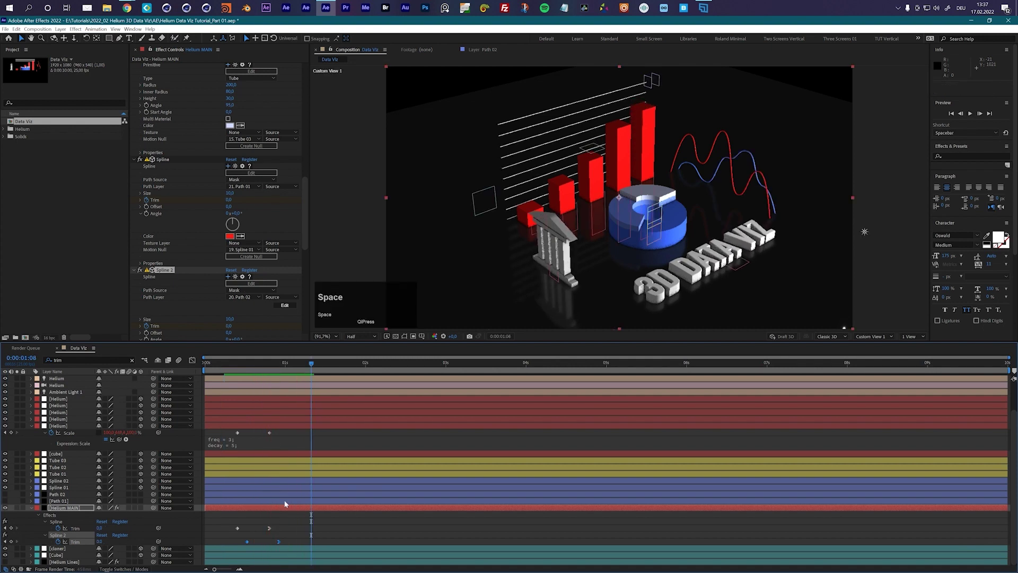
Adjust when the red line's draw-on ends and preview the two lines animating.
drag(297, 524, 227, 368)
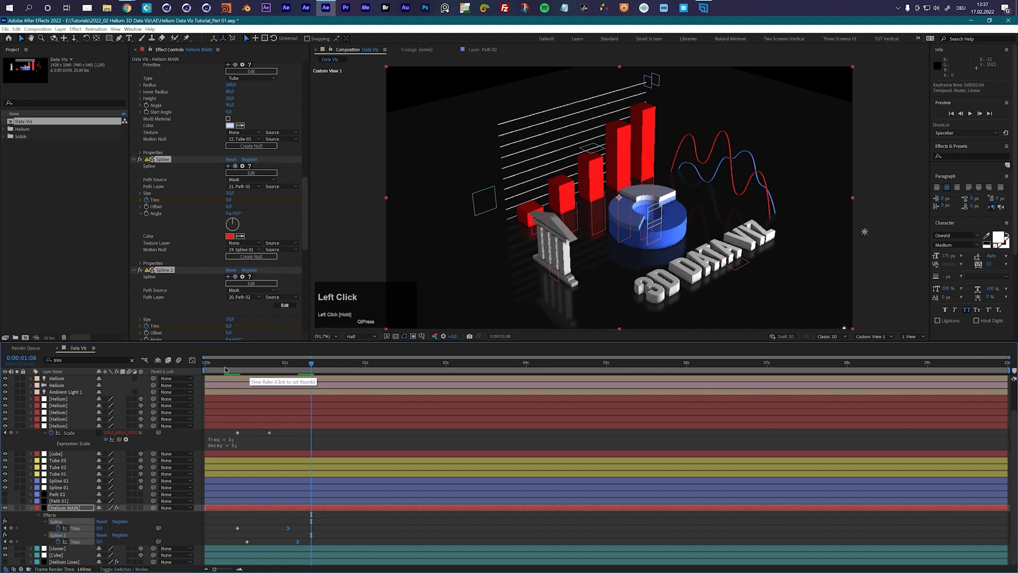
key(space)
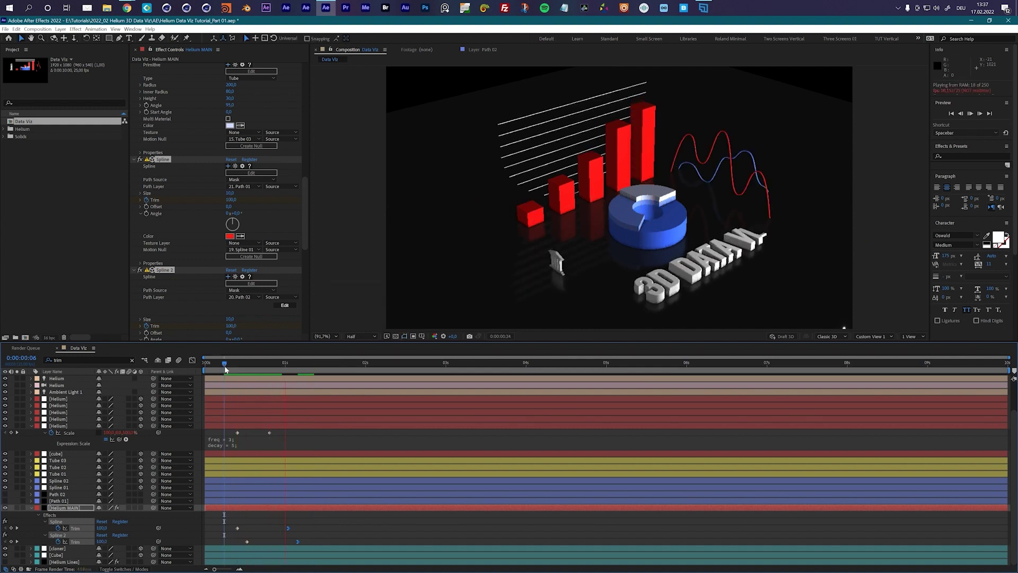
key(space)
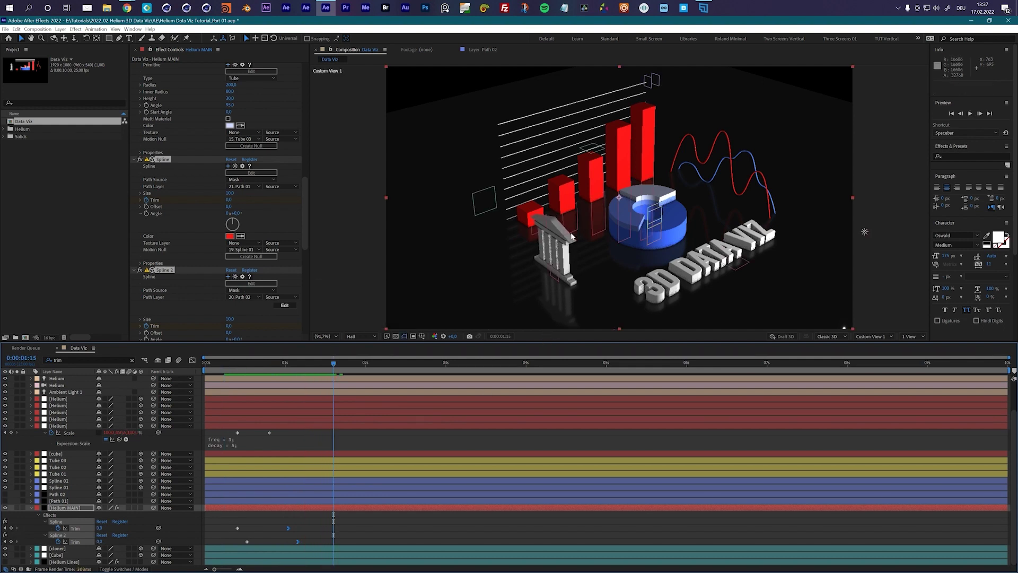
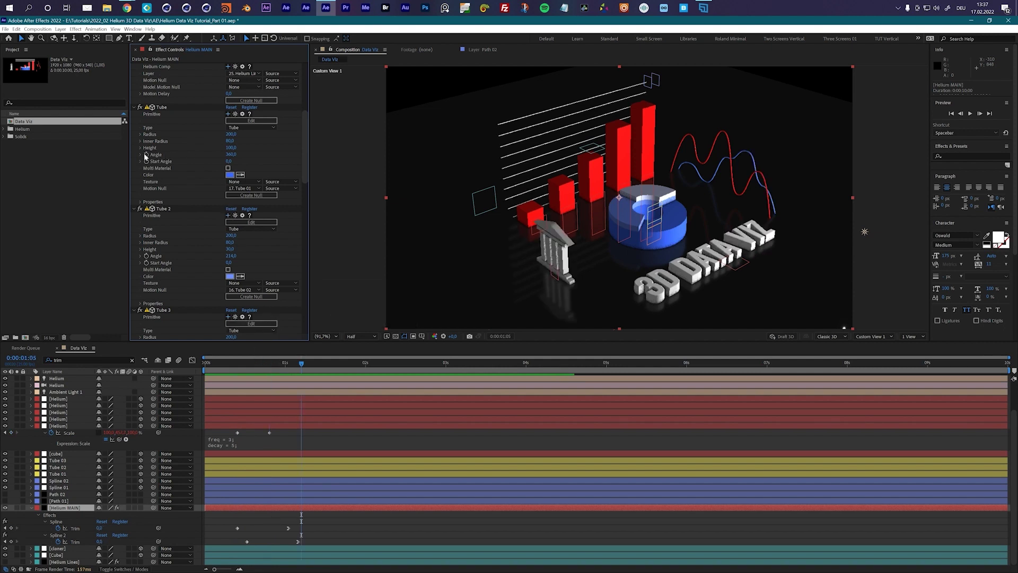
Keyframe the first Tube's Angle from 0 at frame 10 up to 360 and bring it into the Graph Editor.
click(146, 155)
key(shift+Page_Up)
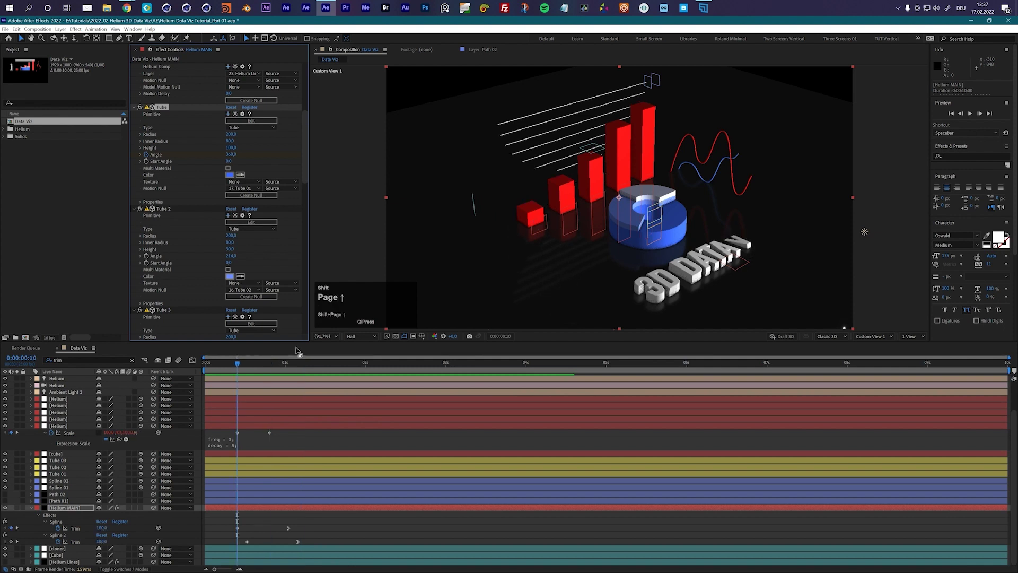
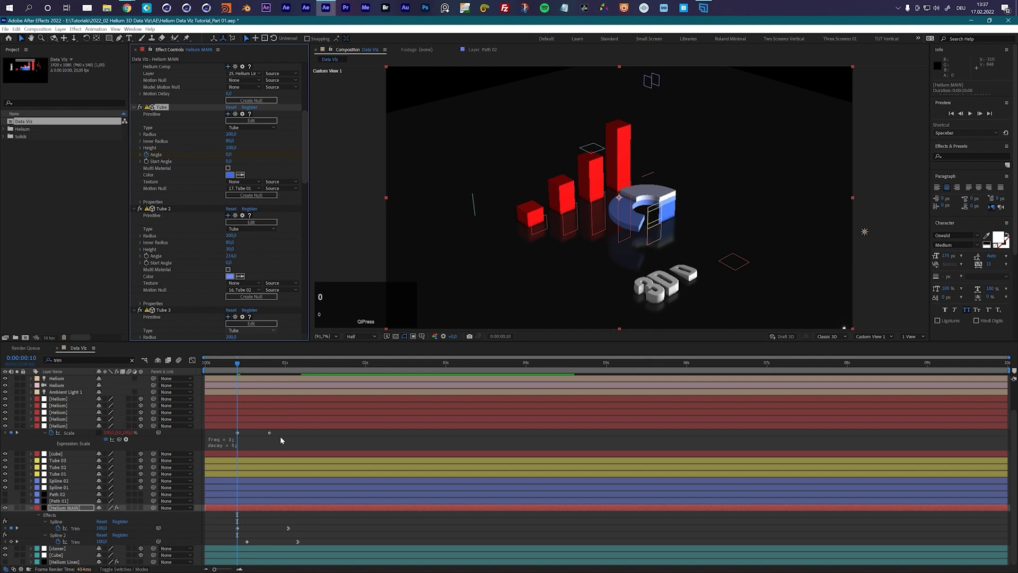
key(u)
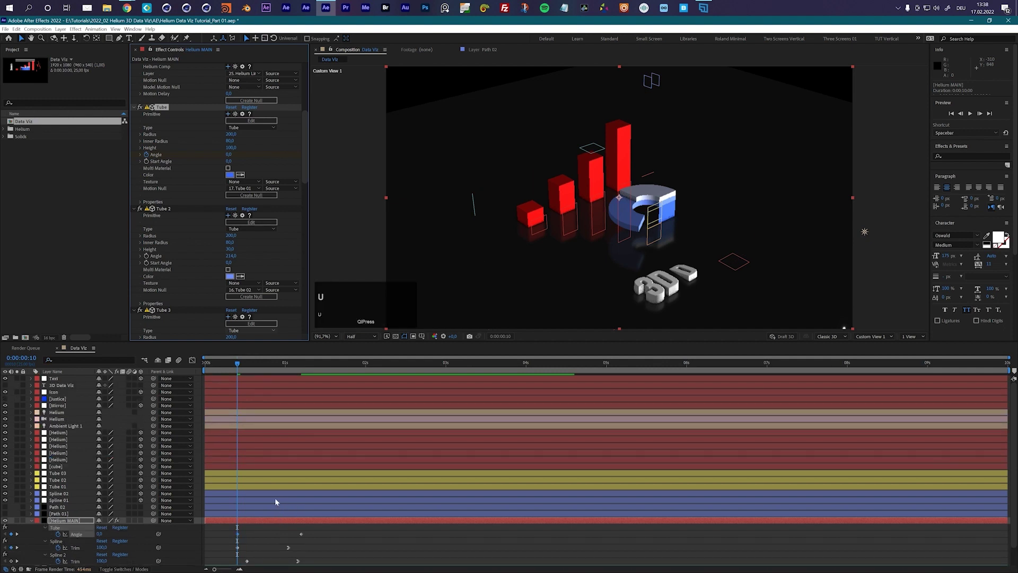
scroll(down, 3)
click(80, 523)
key(u)
scroll(down, 3)
click(77, 516)
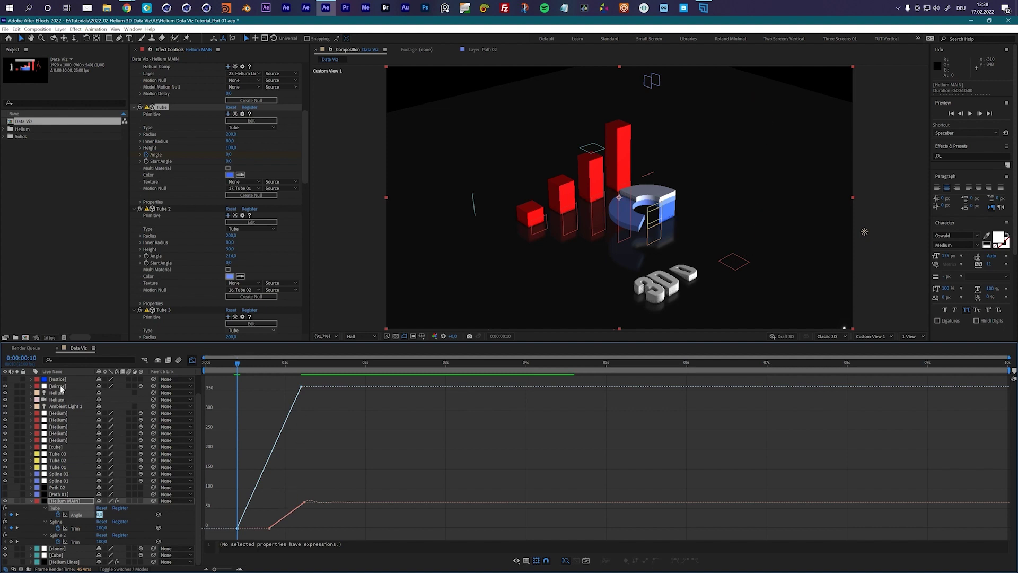
Inspect the Icon layer's Scale curve as a reference for the easing shape.
click(64, 383)
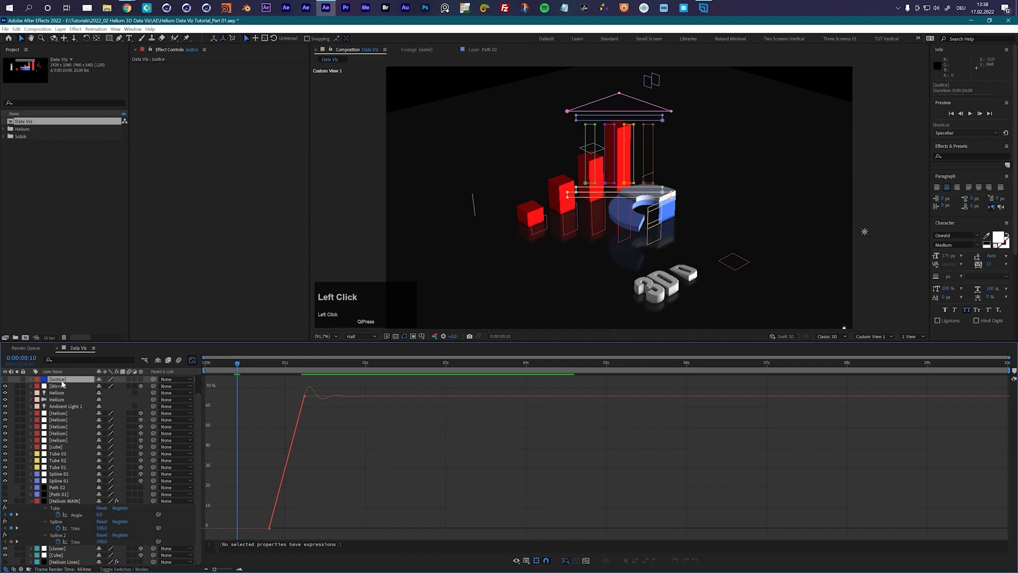
key(s)
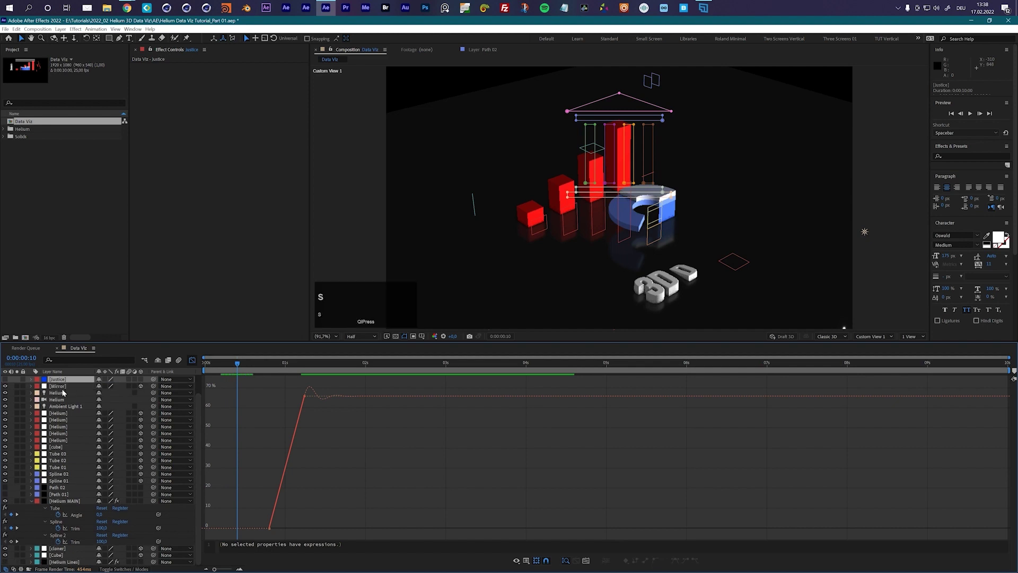
scroll(up, 3)
click(56, 394)
key(s)
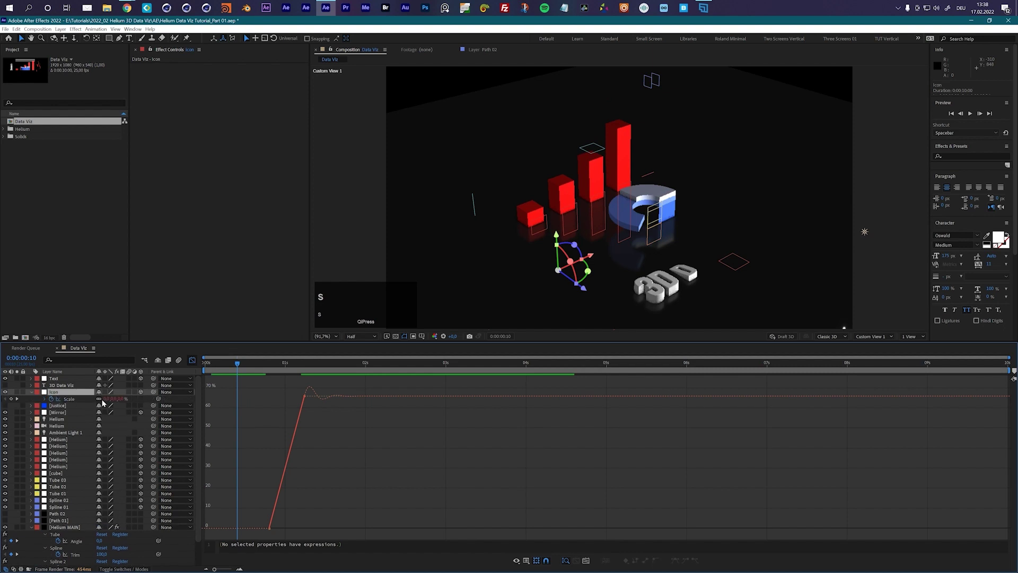
click(60, 399)
scroll(down, 3)
Ease the Tube Angle curve into a strong S-shape and preview the pie slice sweeping in.
click(81, 515)
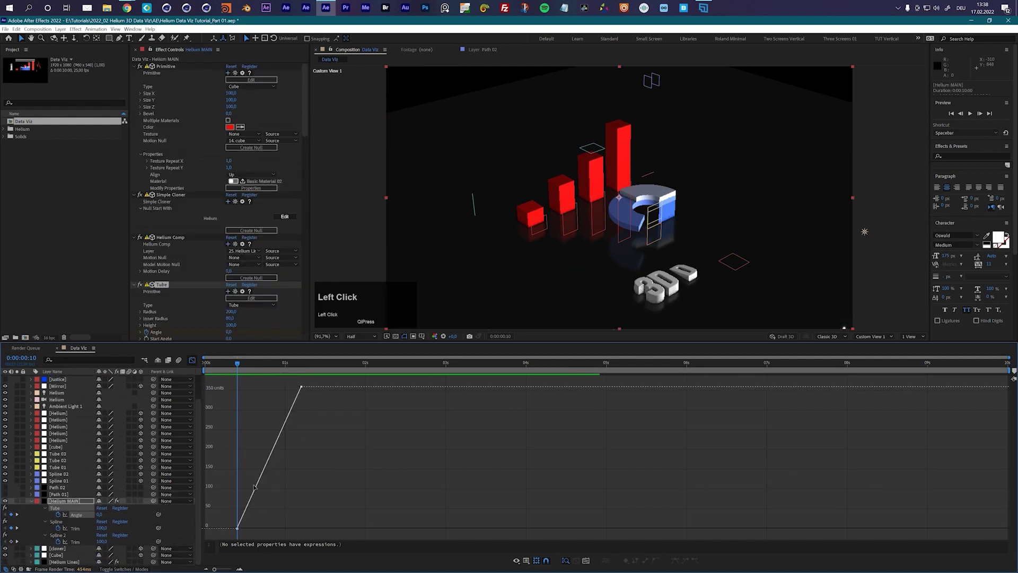
drag(318, 382, 696, 561)
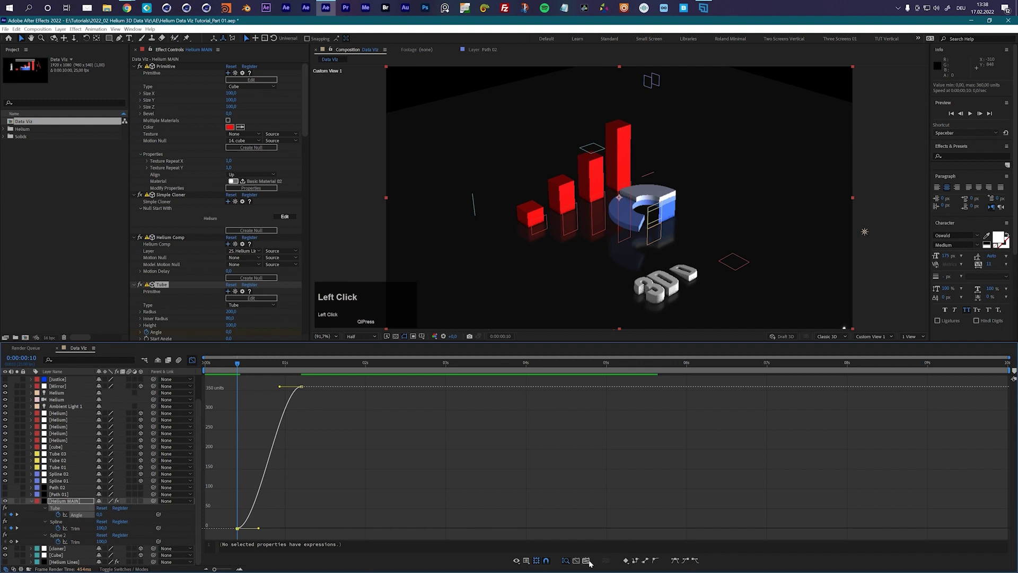
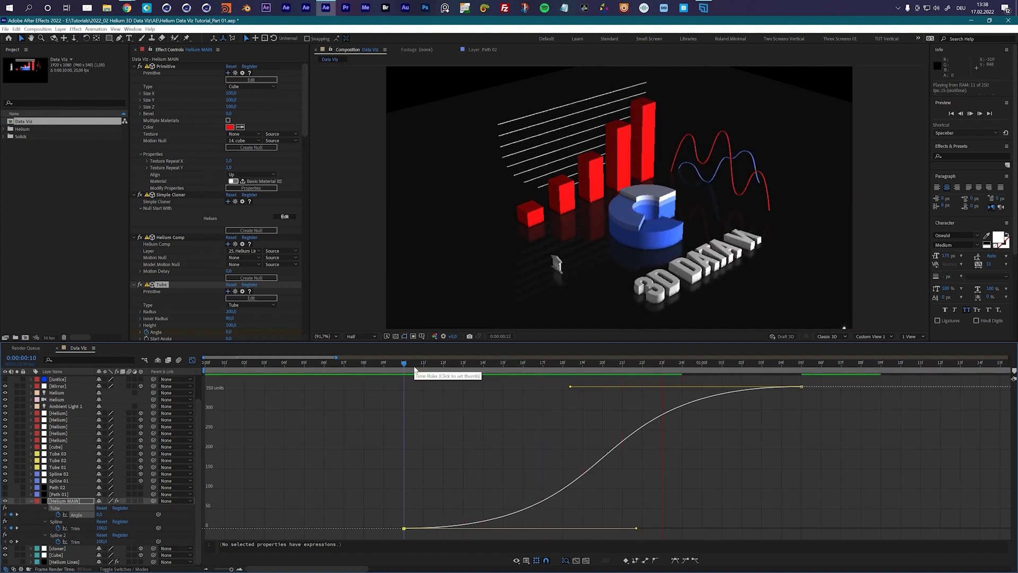
key(space)
drag(496, 368, 190, 361)
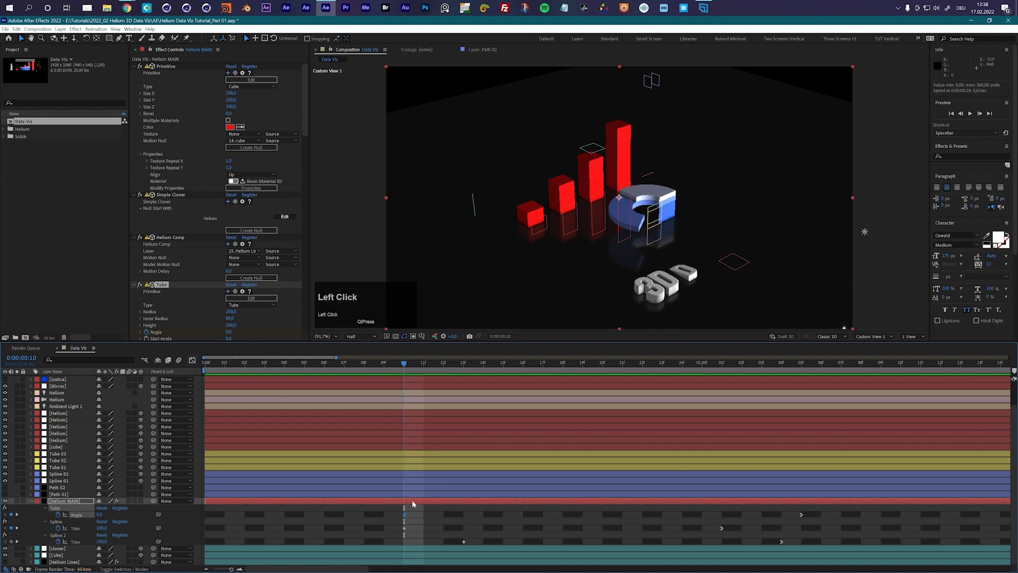
Keyframe Tube 2 and Tube 3 Angle from 0 at frame 10 to their full values and reveal them in the timeline.
scroll(down, 3)
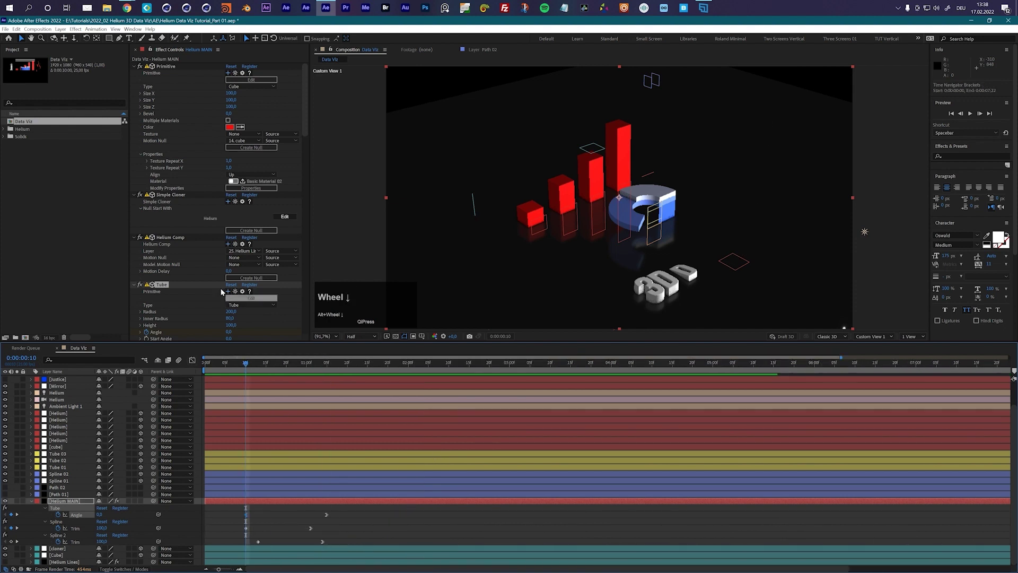
scroll(down, 3)
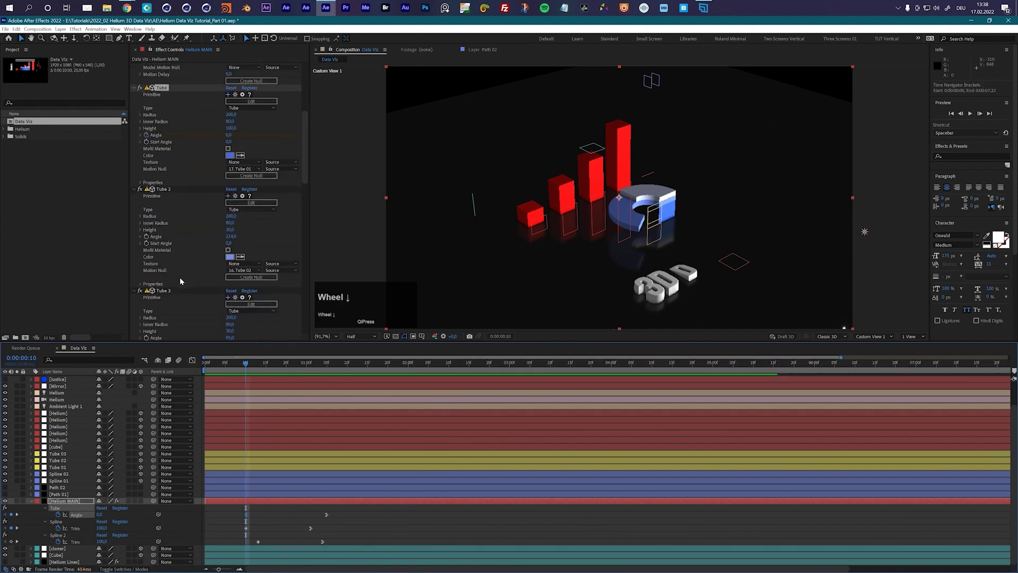
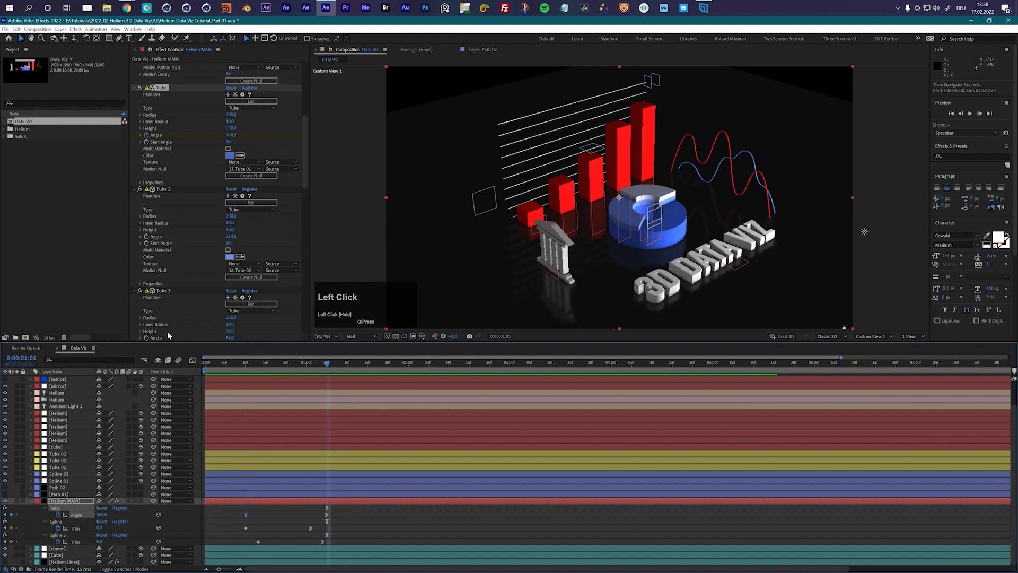
scroll(down, 3)
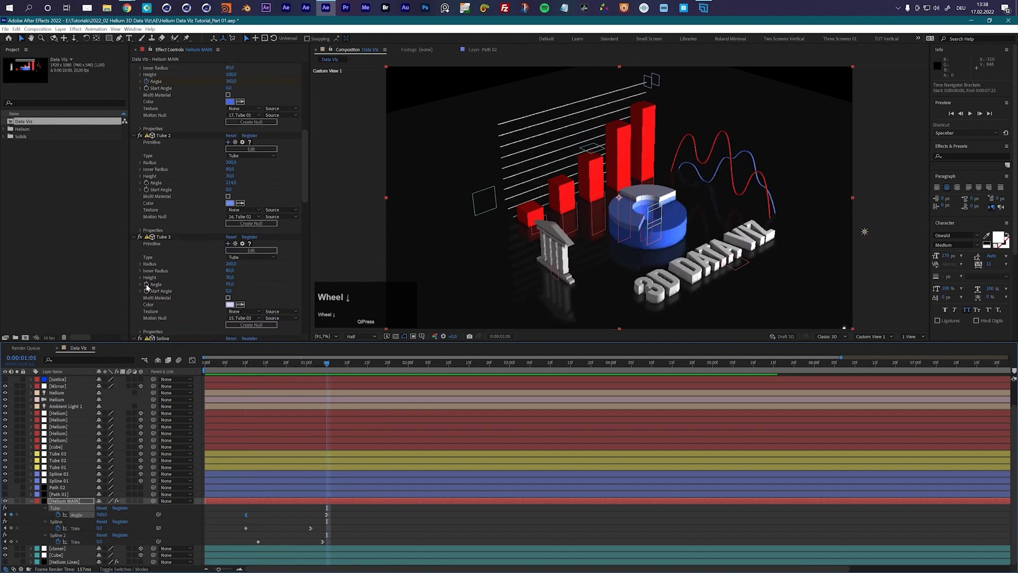
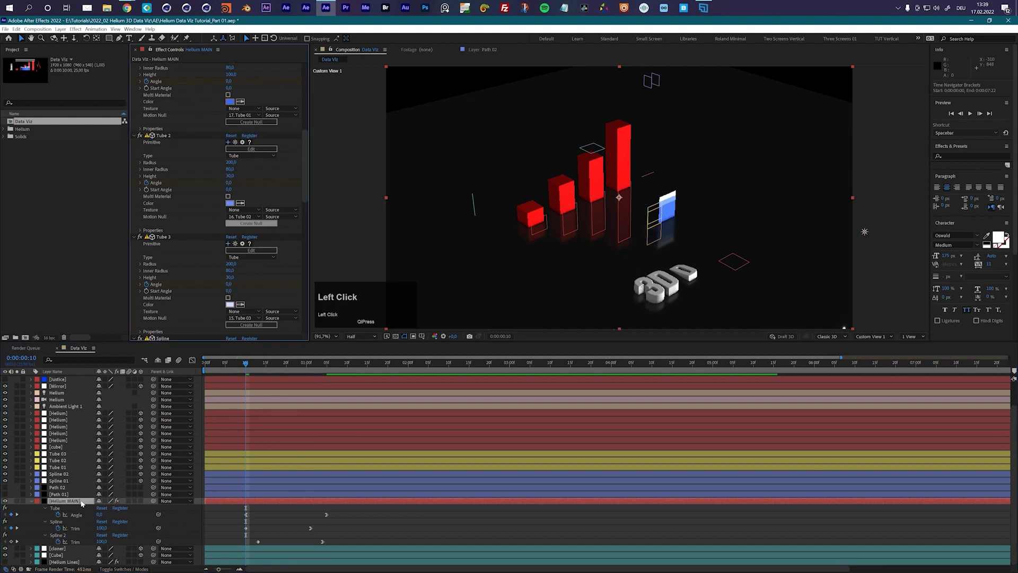
key(u)
key(u)
scroll(down, 3)
Bring Tube 2's Angle curve into the Graph Editor and select its keyframes for easing.
click(58, 499)
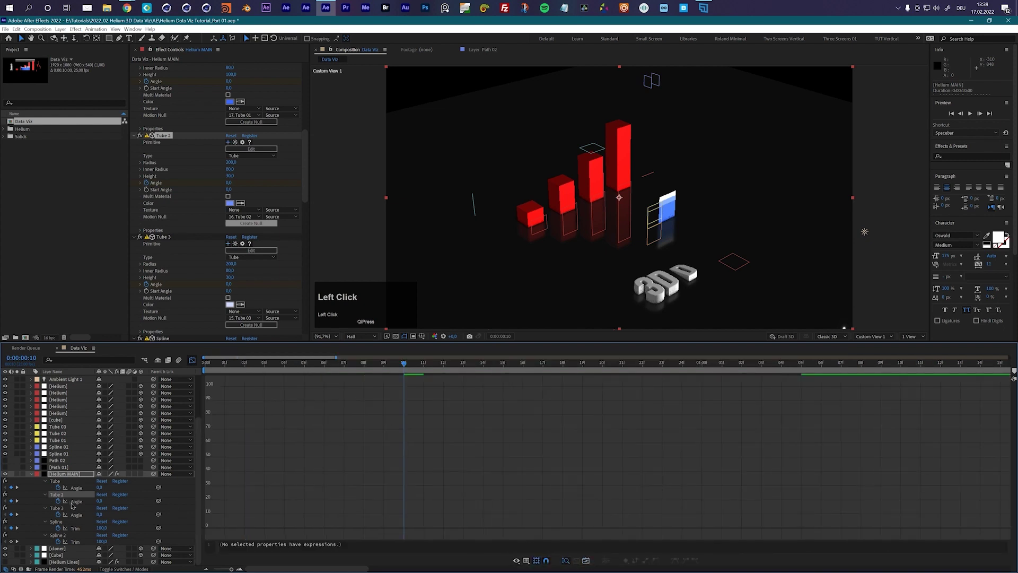
scroll(down, 3)
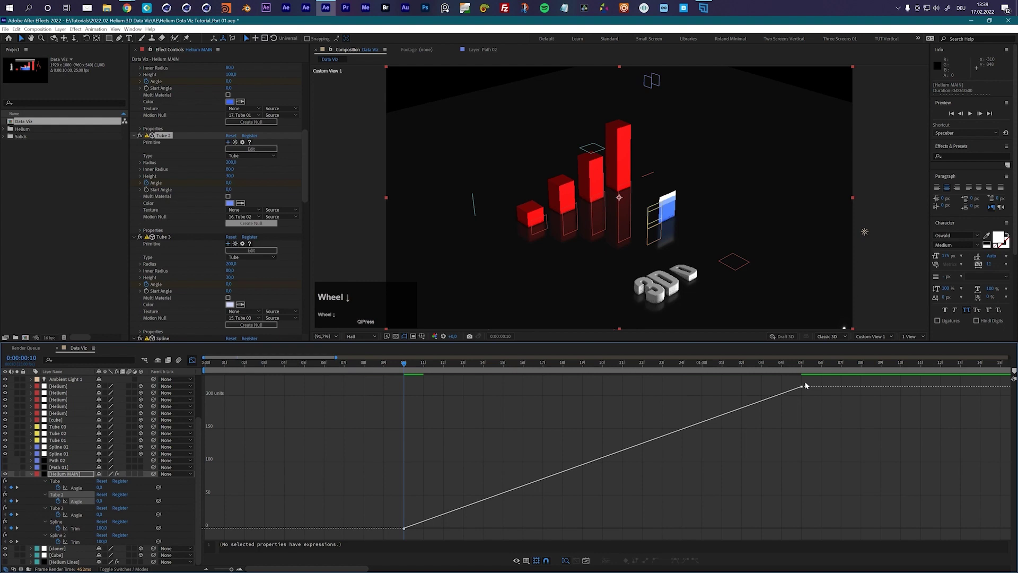
click(808, 383)
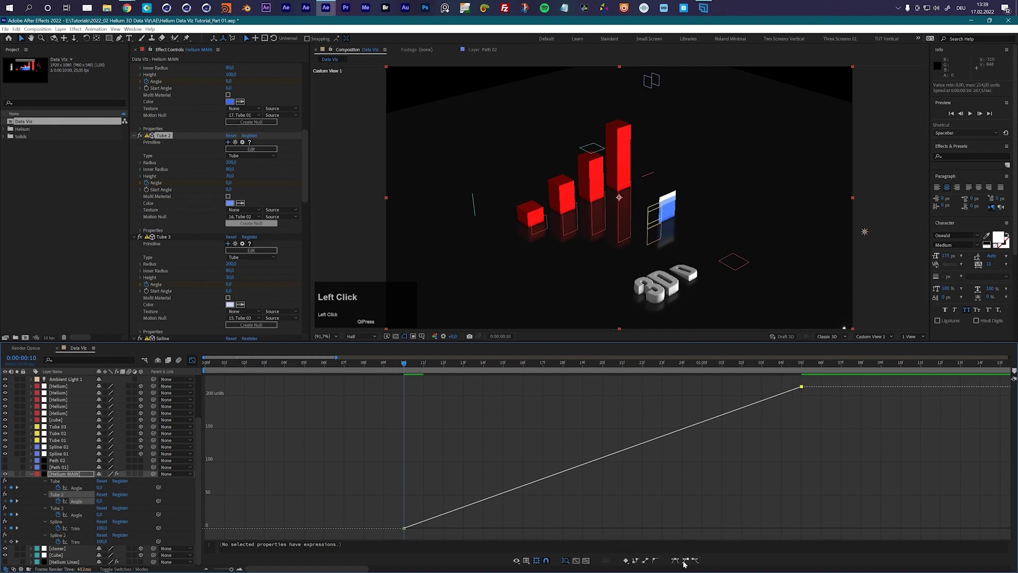
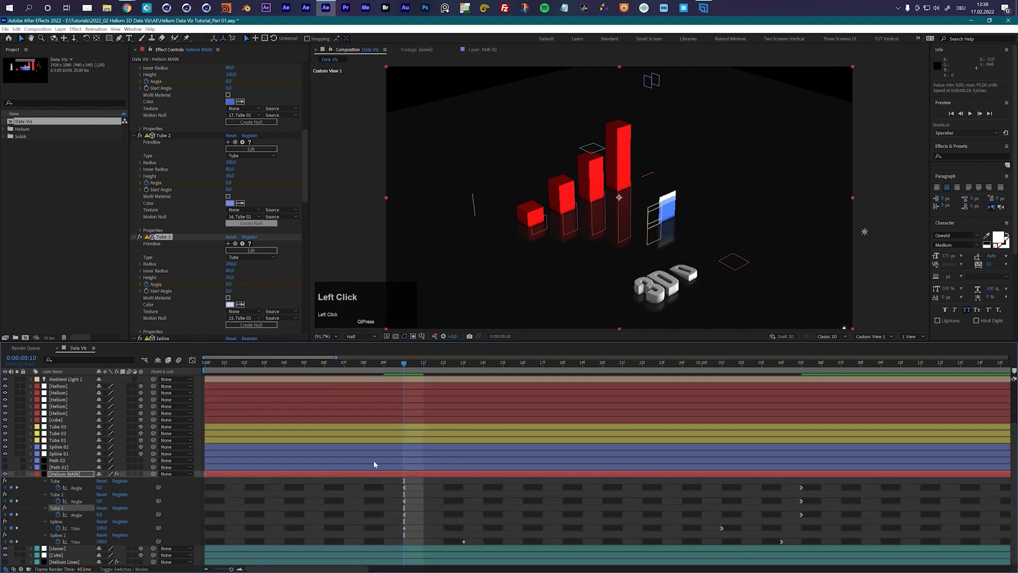
Drag the Tube 2 and Tube 3 Angle keyframes later so the three slices sweep in one after another.
scroll(down, 3)
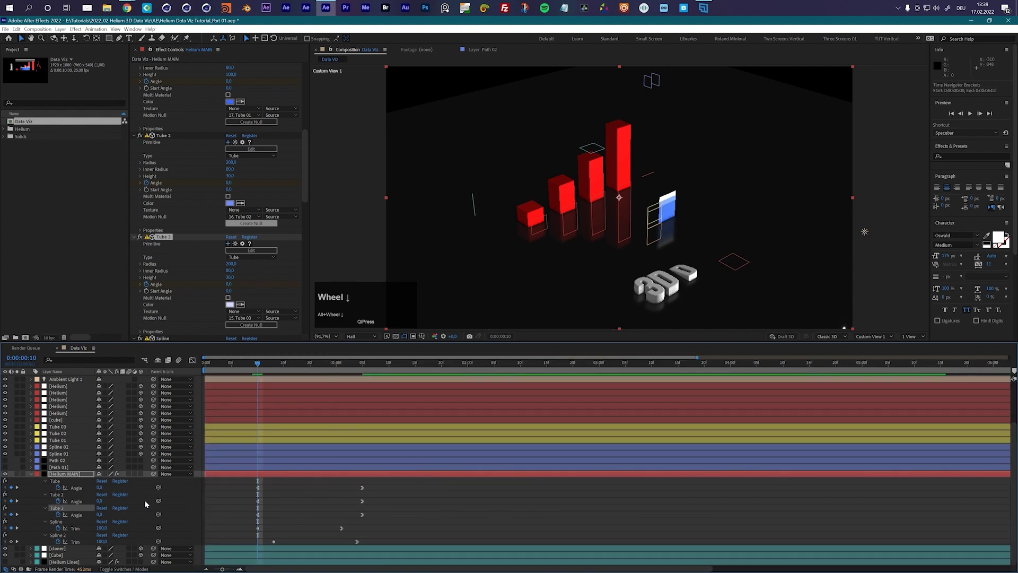
drag(375, 500, 242, 366)
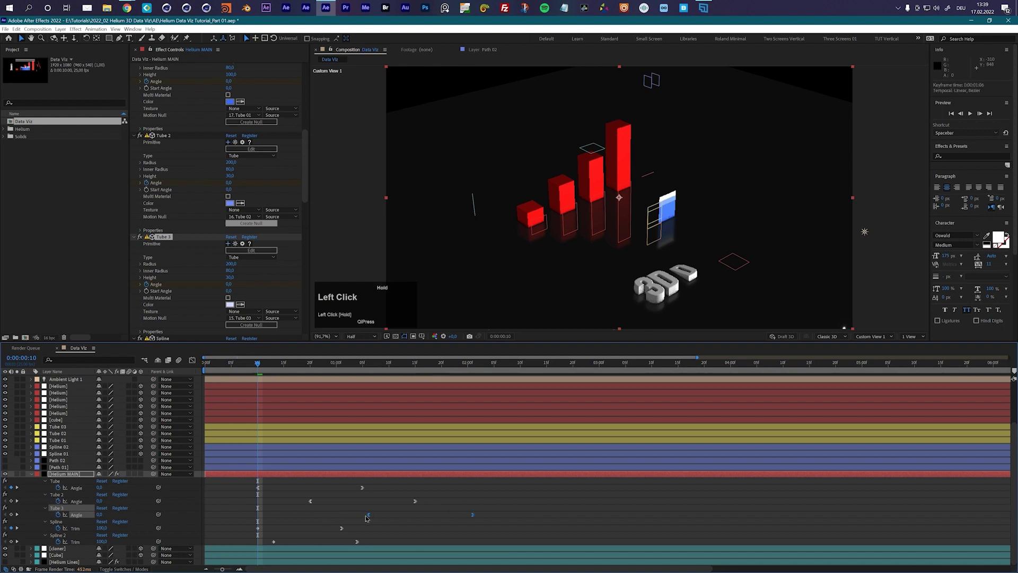
key(space)
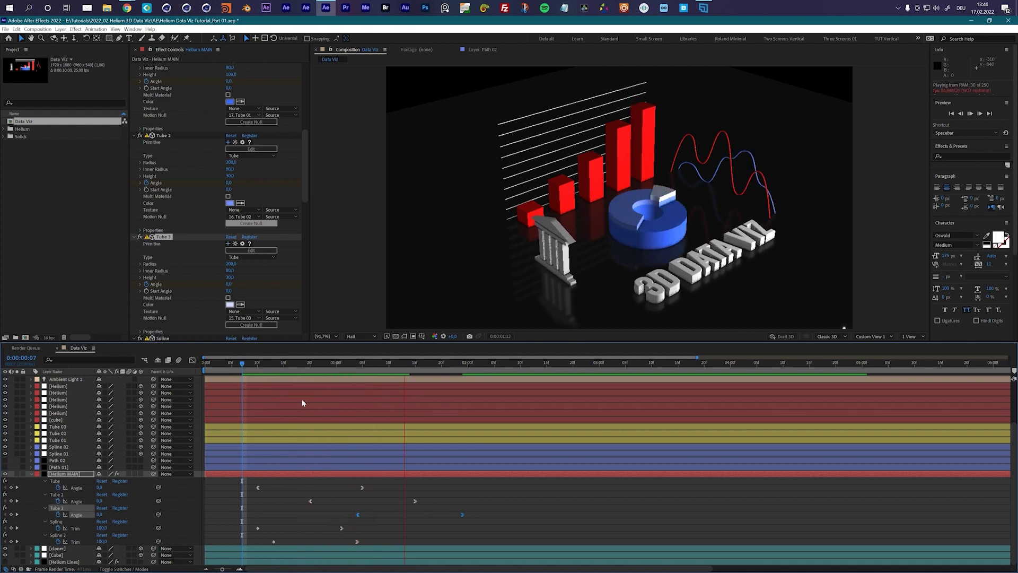
key(space)
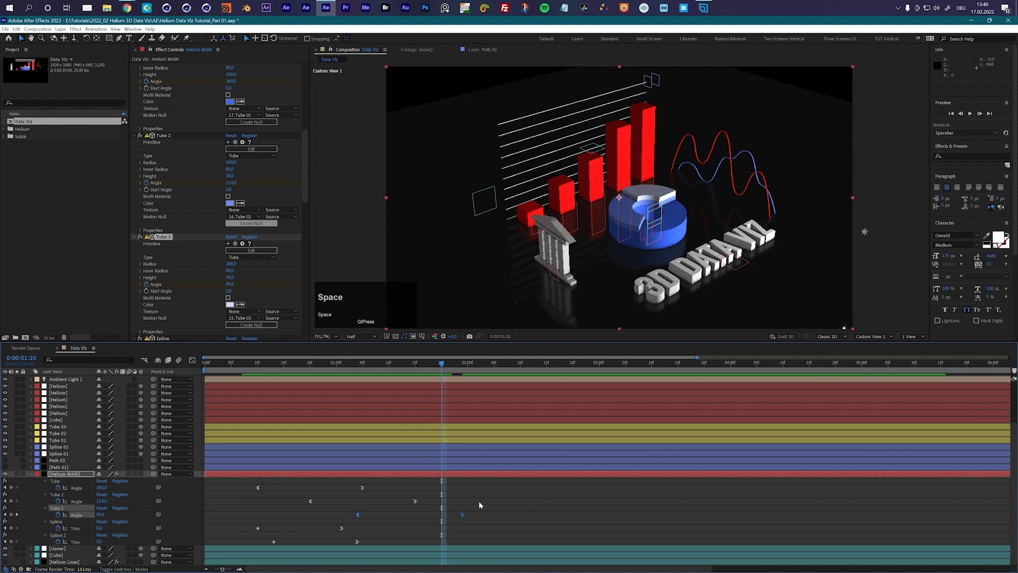
drag(484, 505, 668, 202)
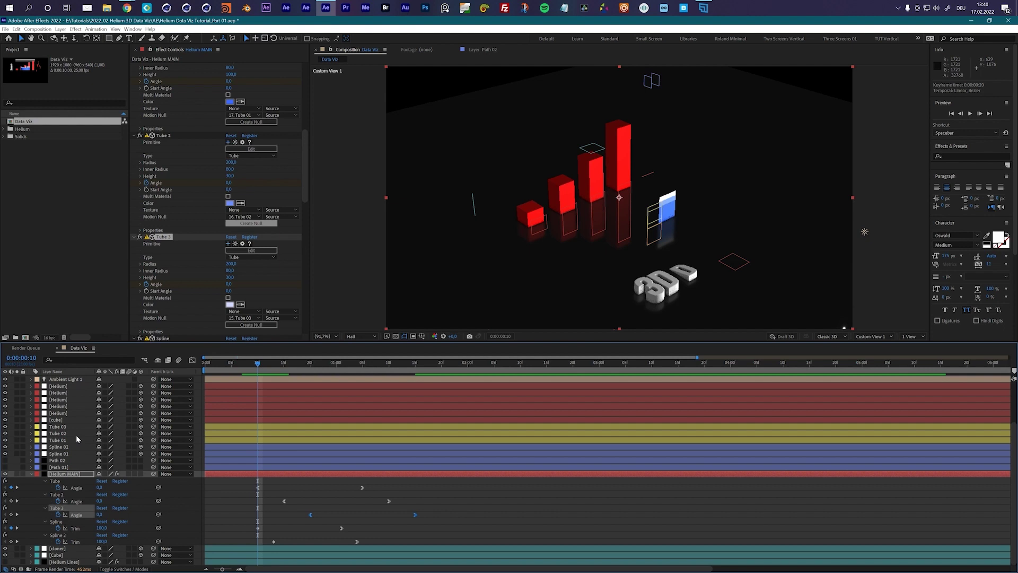
Reveal Tube 01 and Tube 02 Scale animations and step the time a few frames later.
click(60, 442)
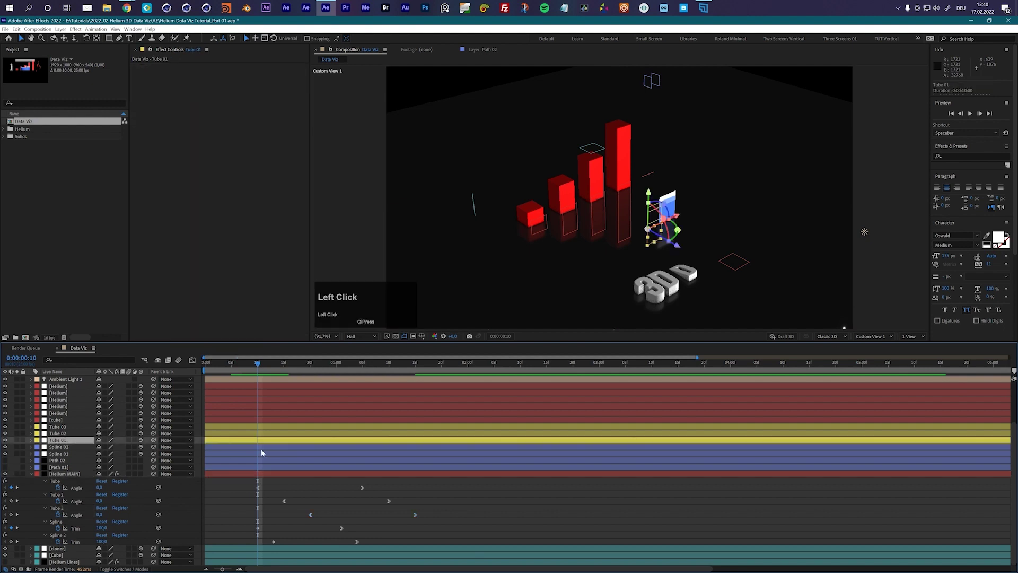
key(s)
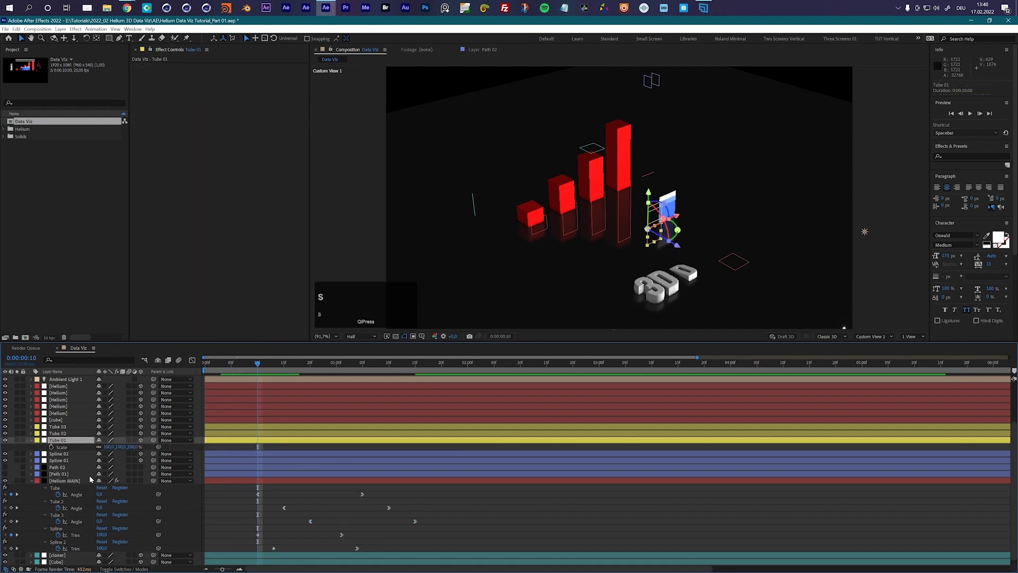
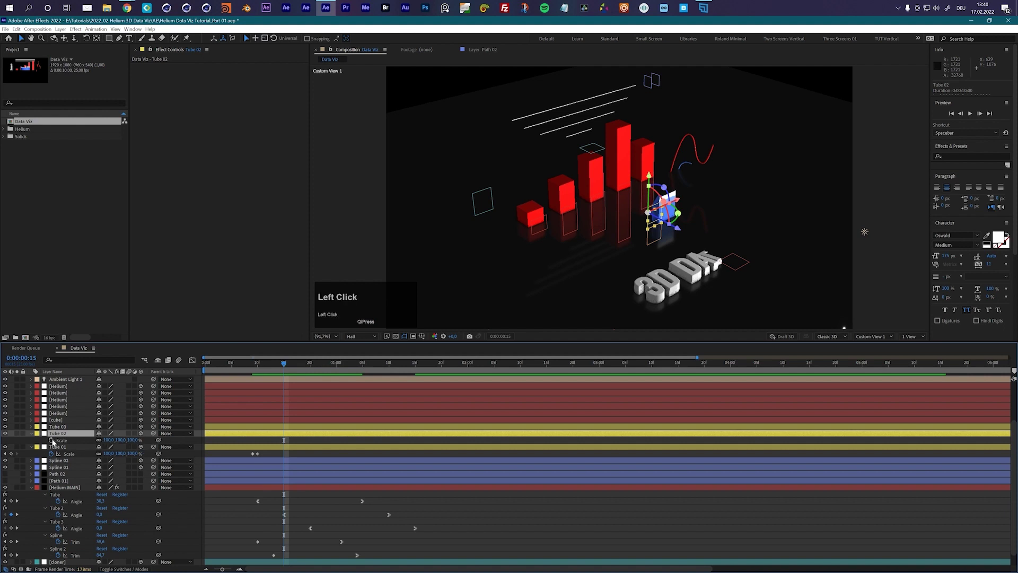
key(Page_Up)
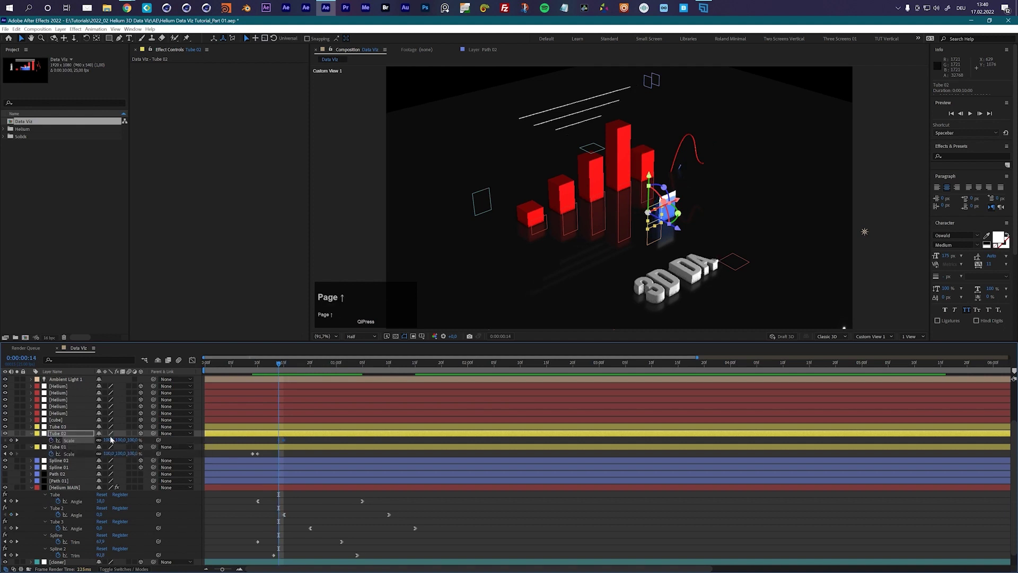
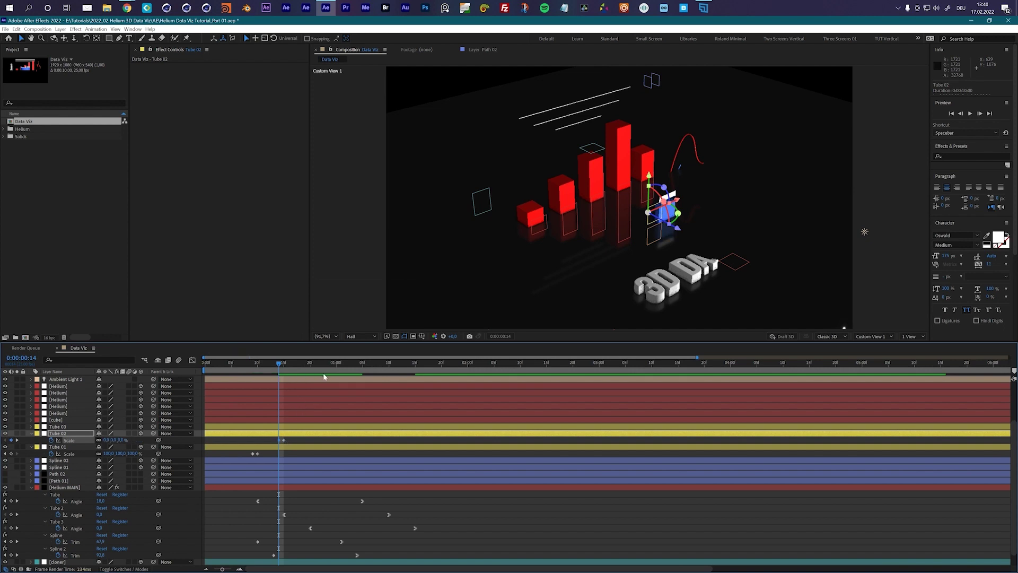
key(k)
key(k)
Keyframe Tube 03's Scale 0→100% at the offset time and play a RAM preview of the full scene.
click(56, 428)
key(s)
click(52, 437)
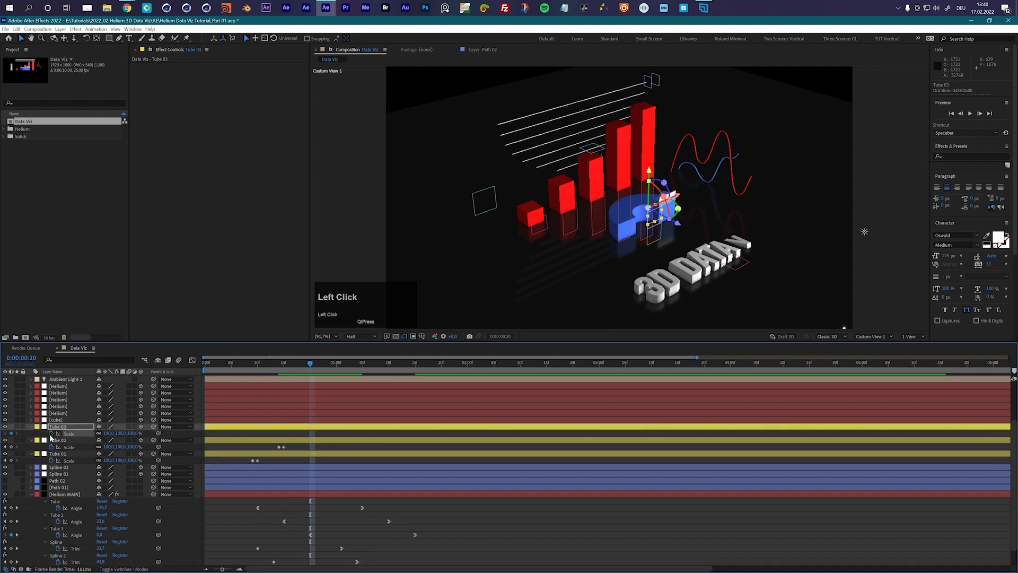
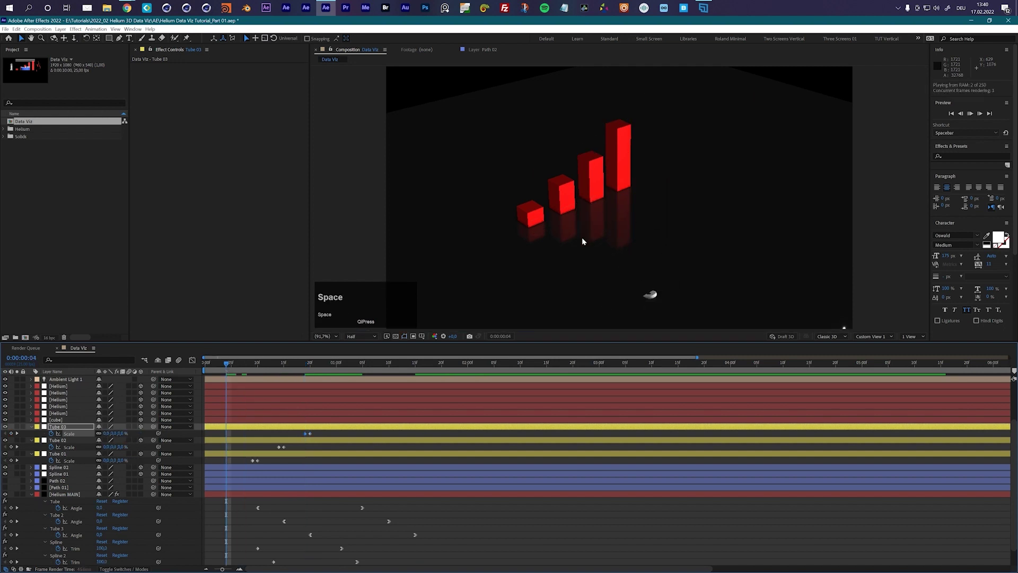
click(215, 366)
key(space)
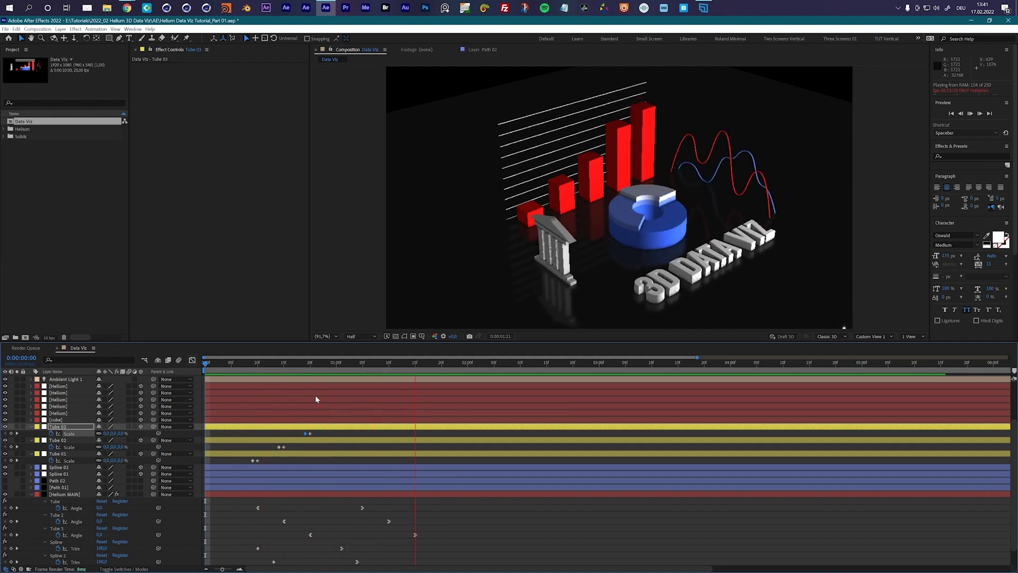
Stop playback and use the Unified Camera tool to frame the full composition in Custom View 1.
key(space)
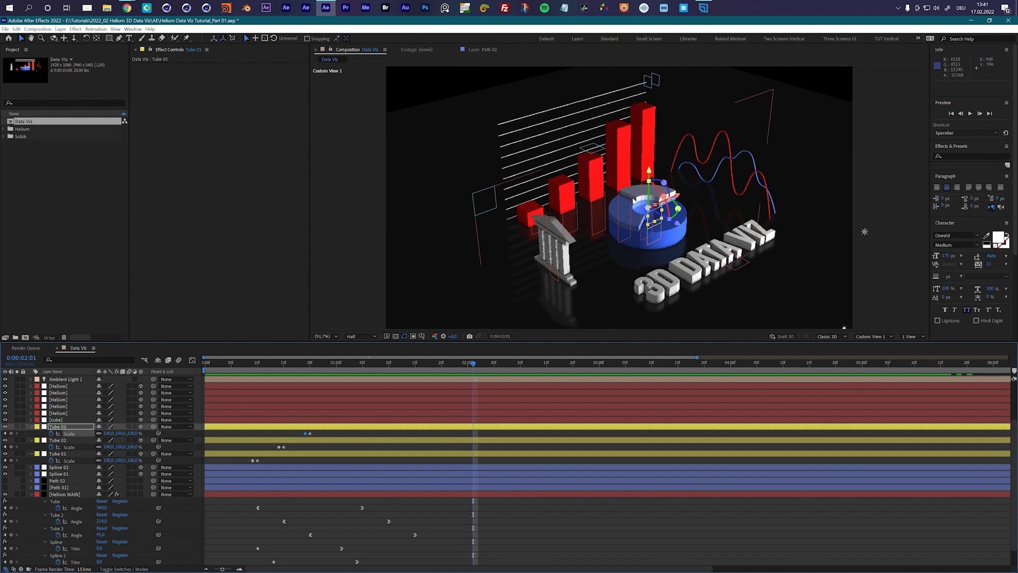
key(c)
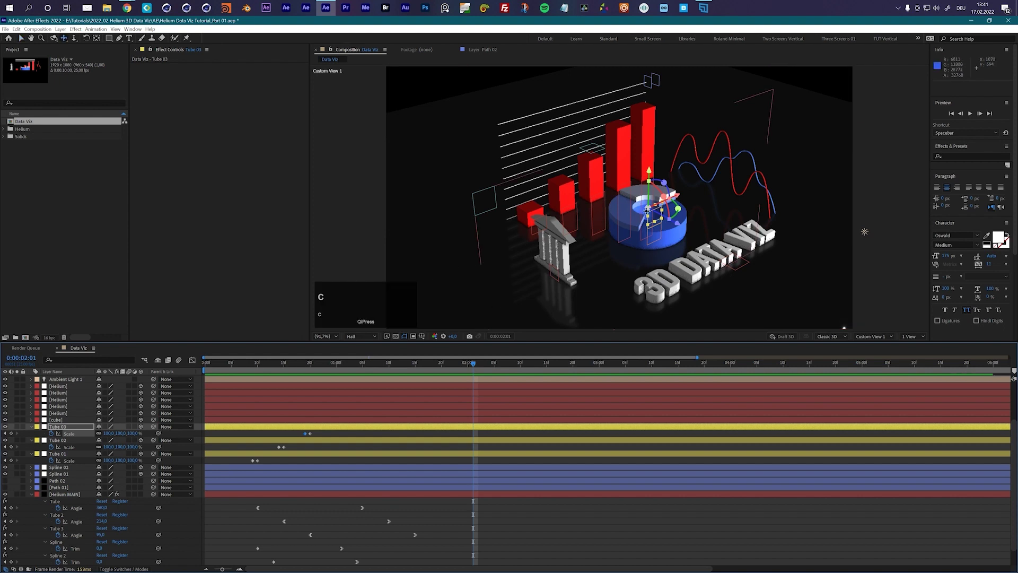
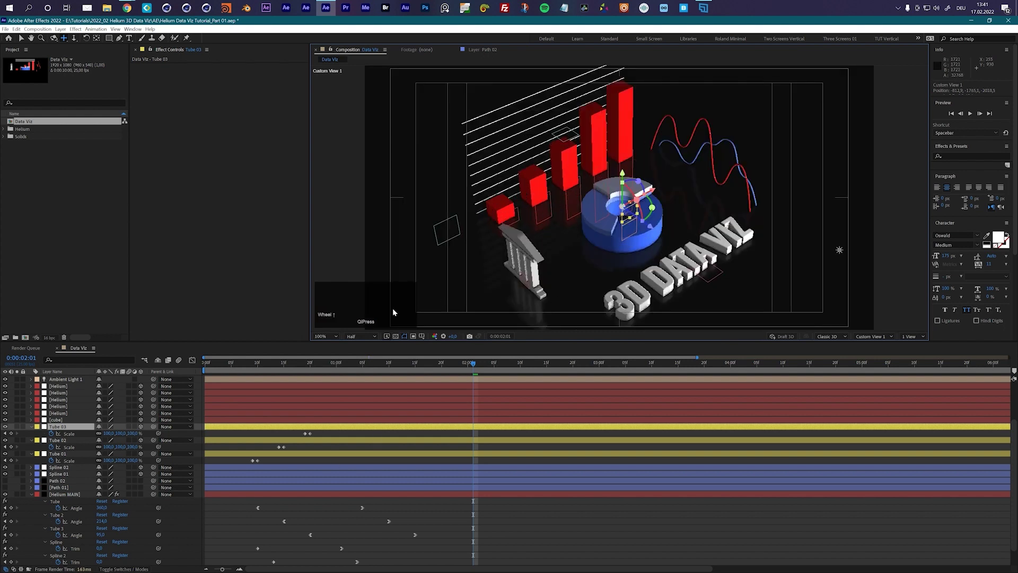
click(367, 335)
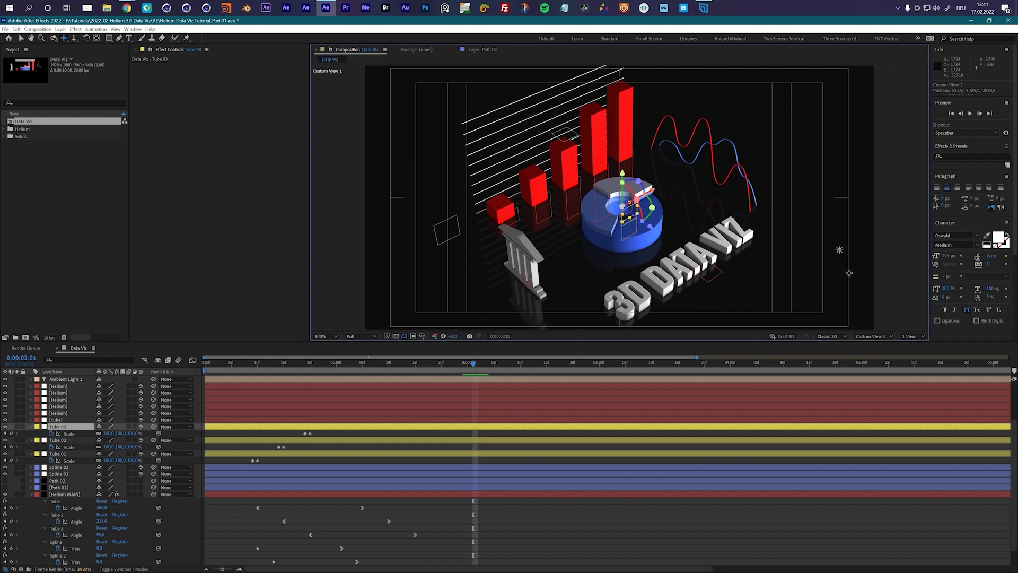
Switch the viewer to Front and zoom in on the pie-chart tubes.
click(911, 337)
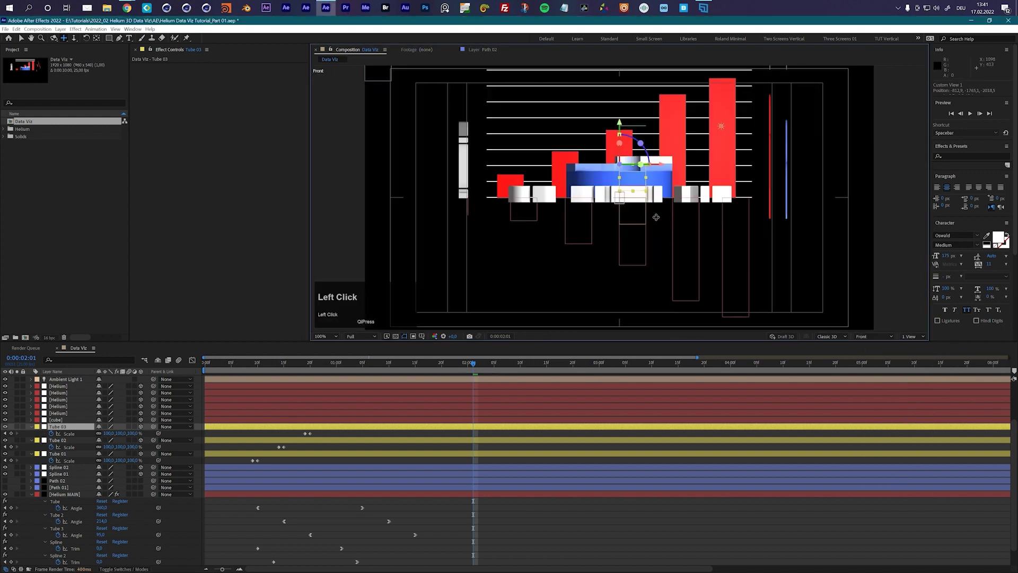
scroll(up, 3)
scroll(down, 3)
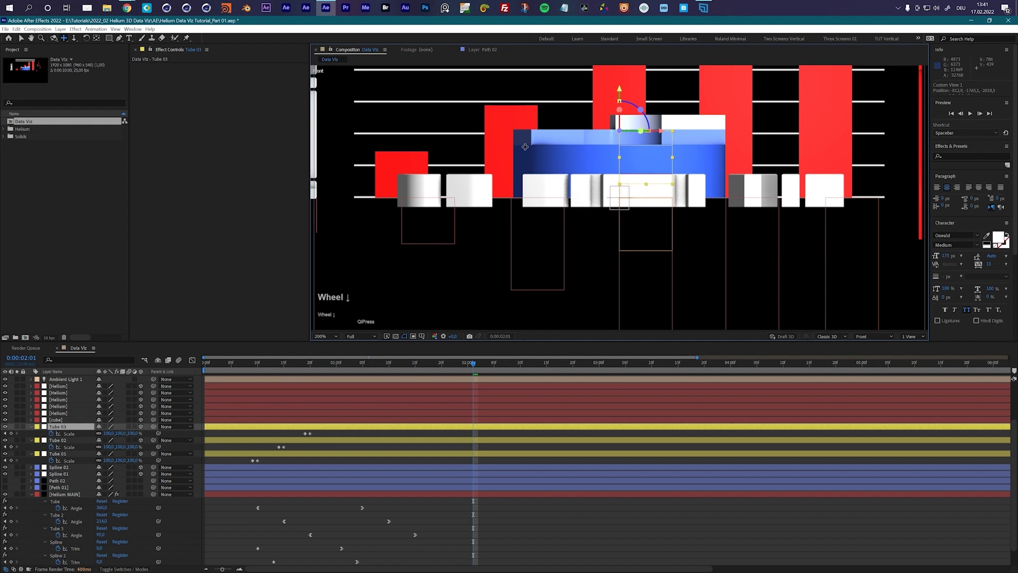
scroll(up, 3)
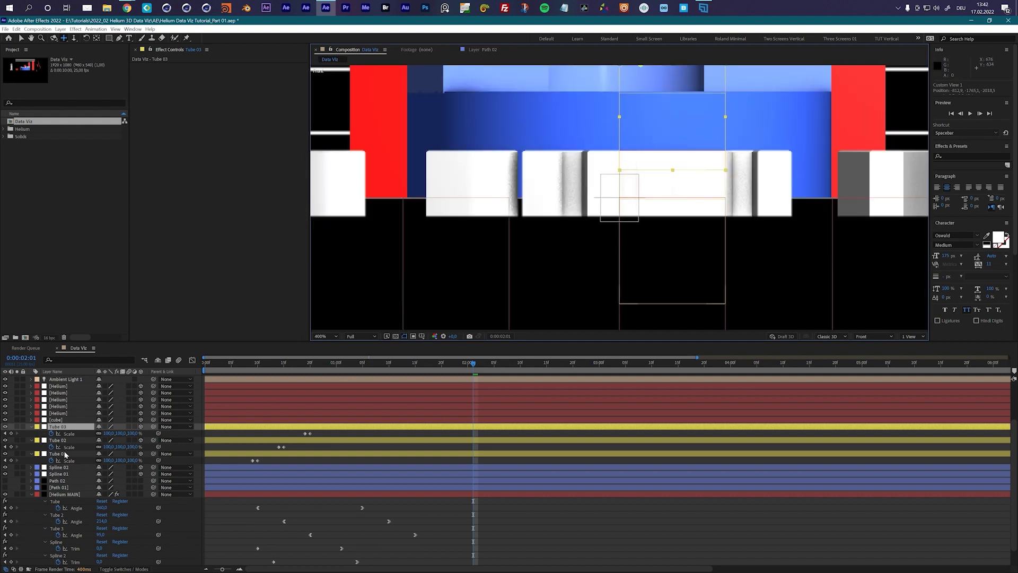
Reveal the tube positions and set Tube 02 Y to 450 and Tube 03 Y to 400.
double_click(67, 454)
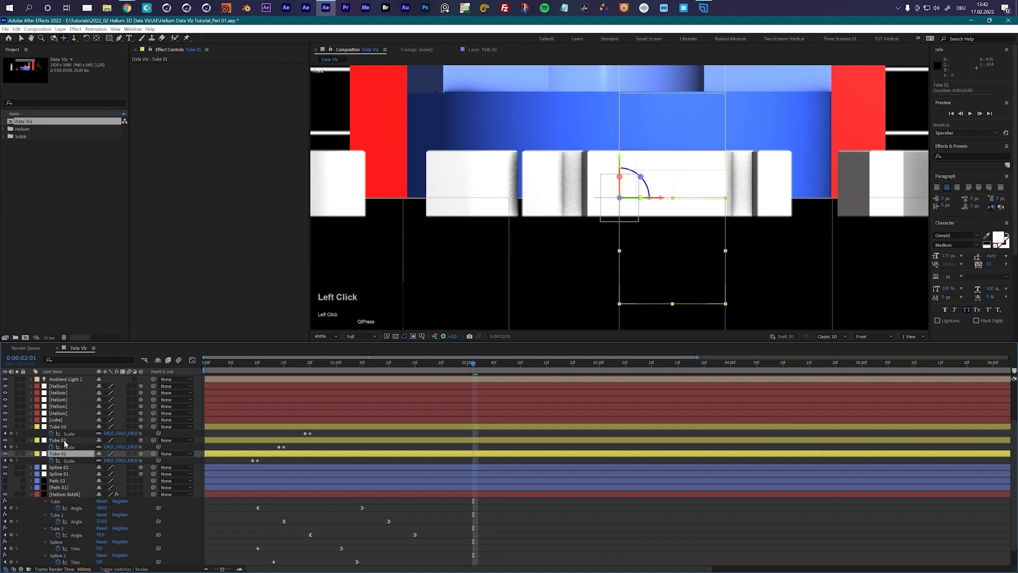
key(p)
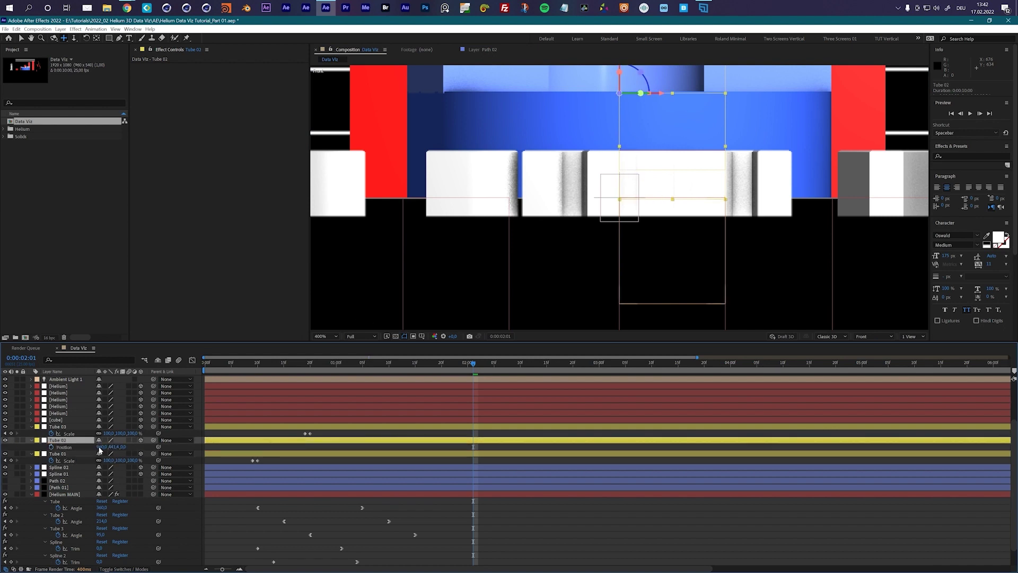
click(64, 454)
key(p)
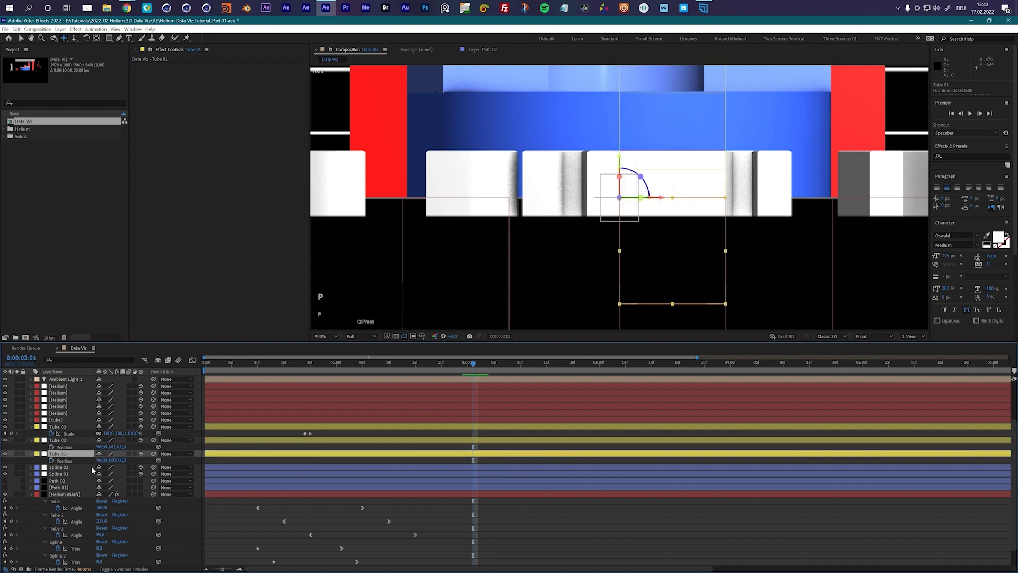
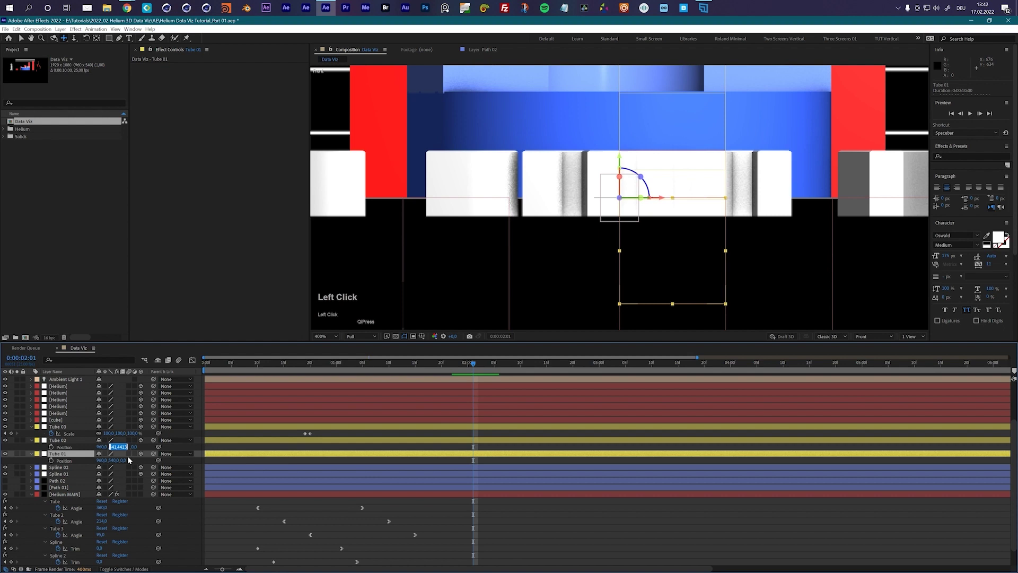
text(450)
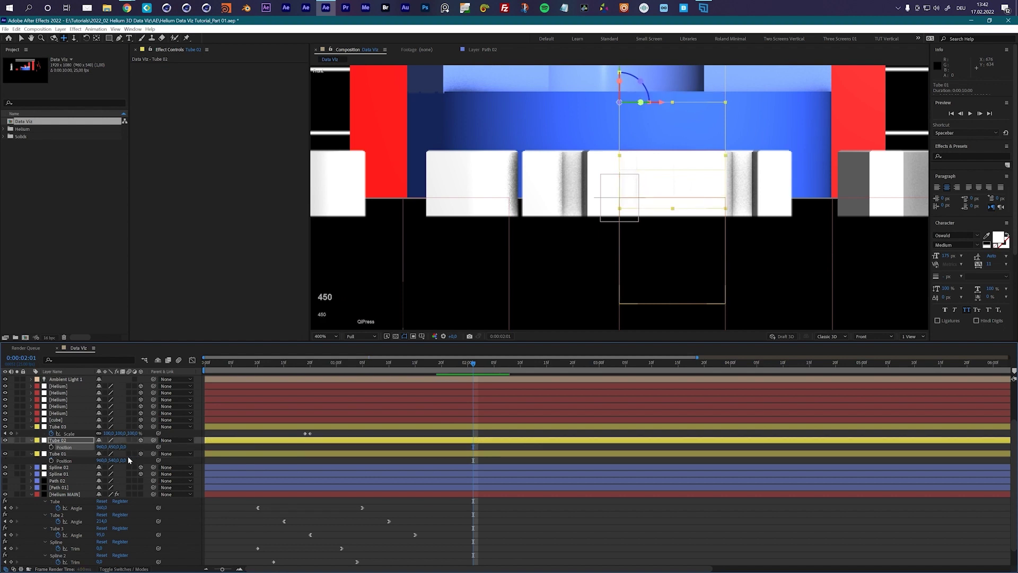
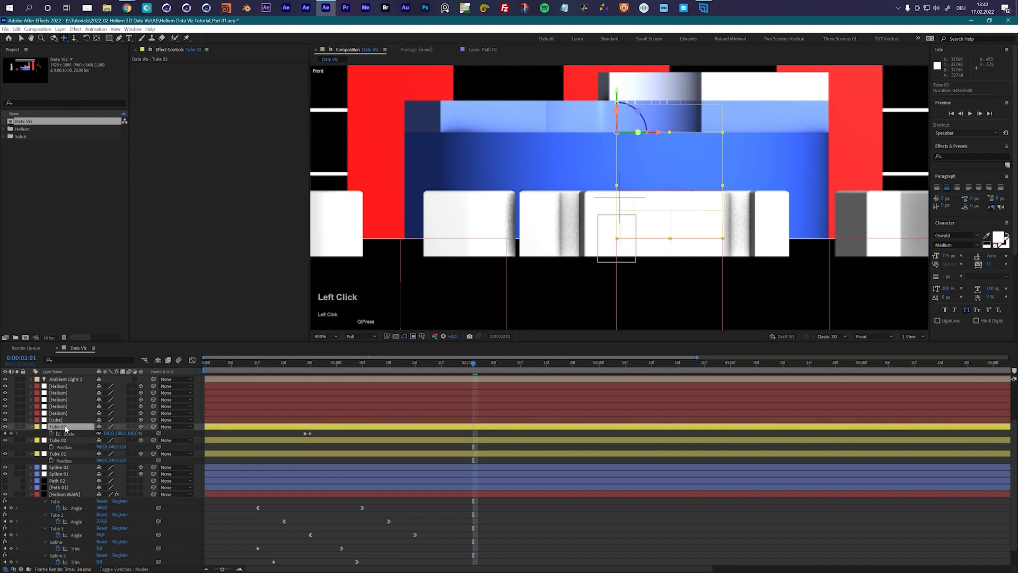
key(p)
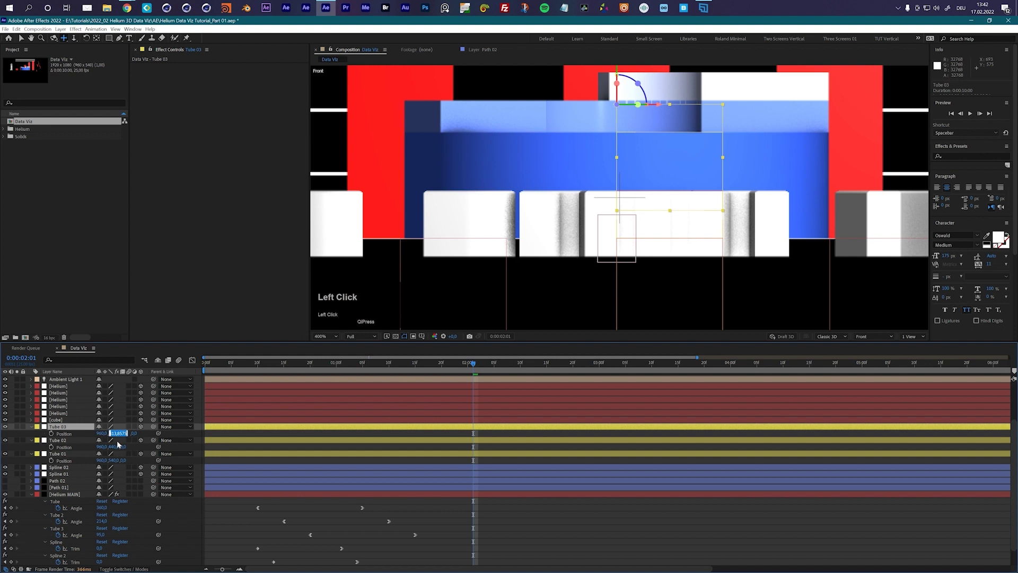
text(400)
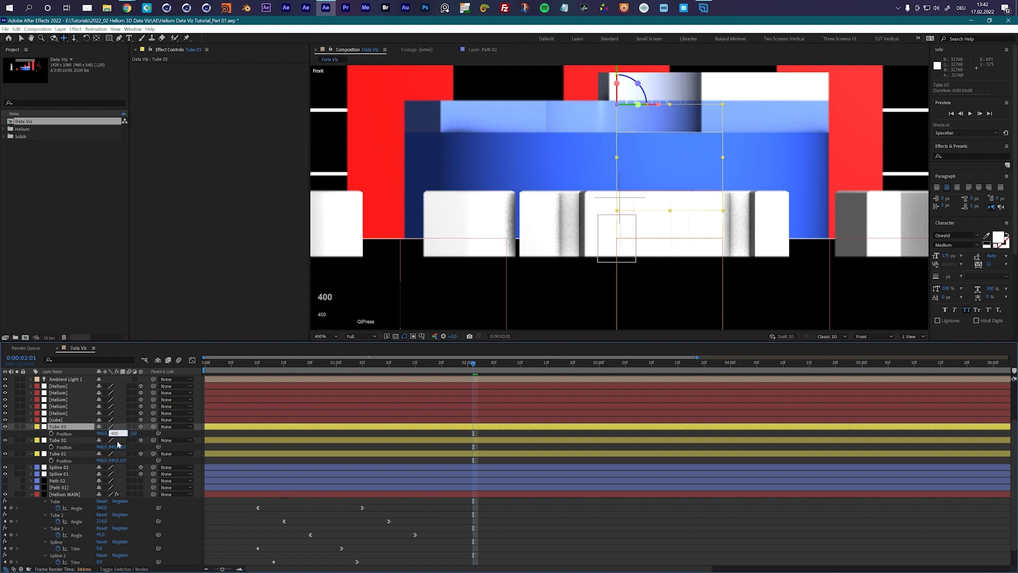
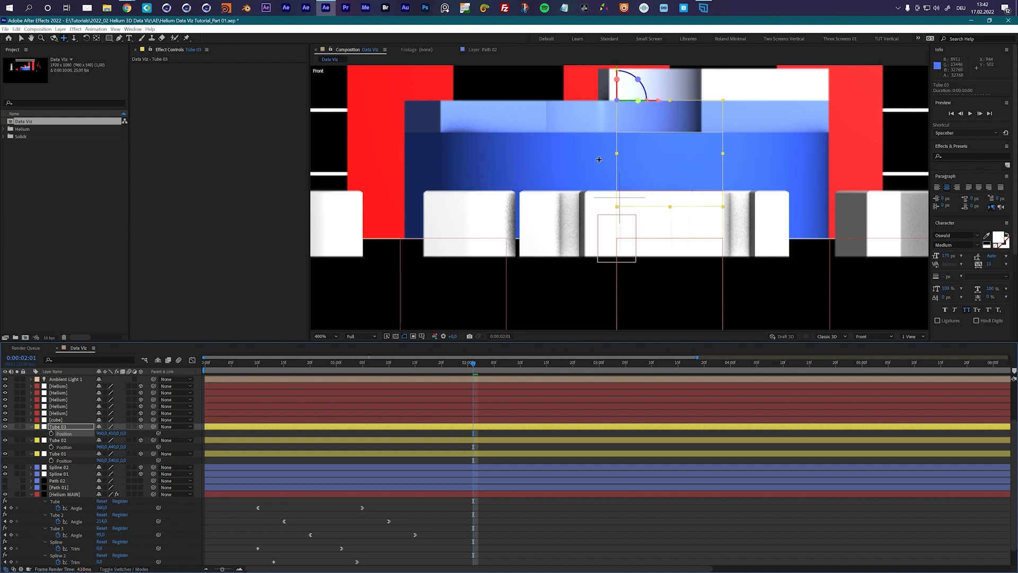
Switch to Active Camera, deselect all layers and create a camera from the 3D view via the Layer menu.
click(885, 338)
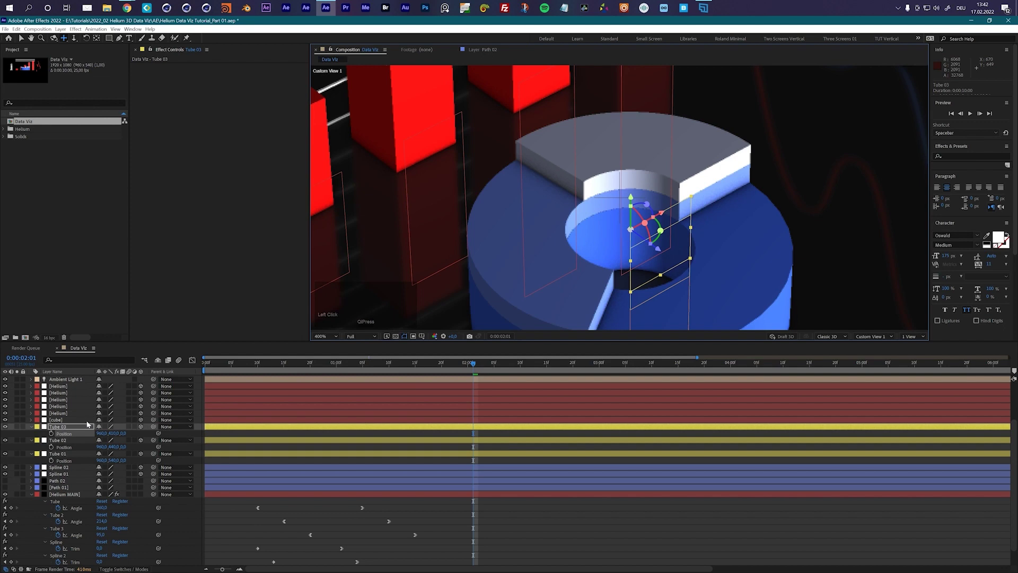
scroll(up, 3)
click(64, 427)
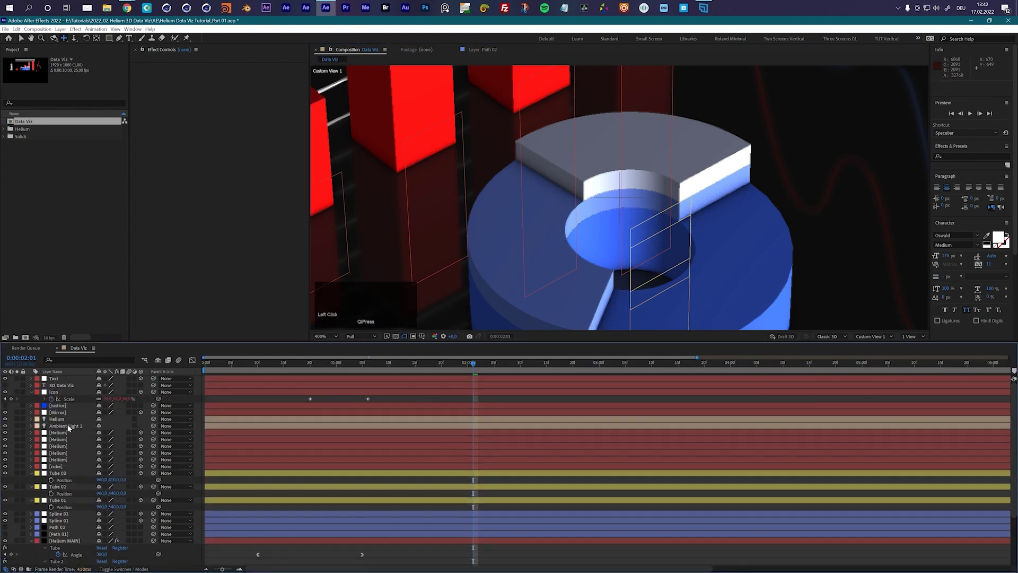
scroll(down, 3)
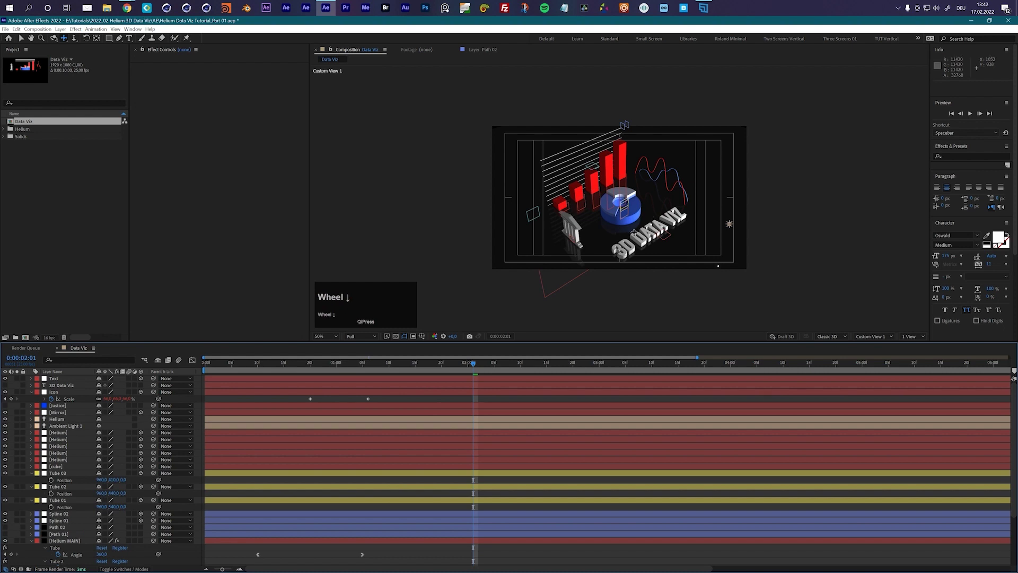
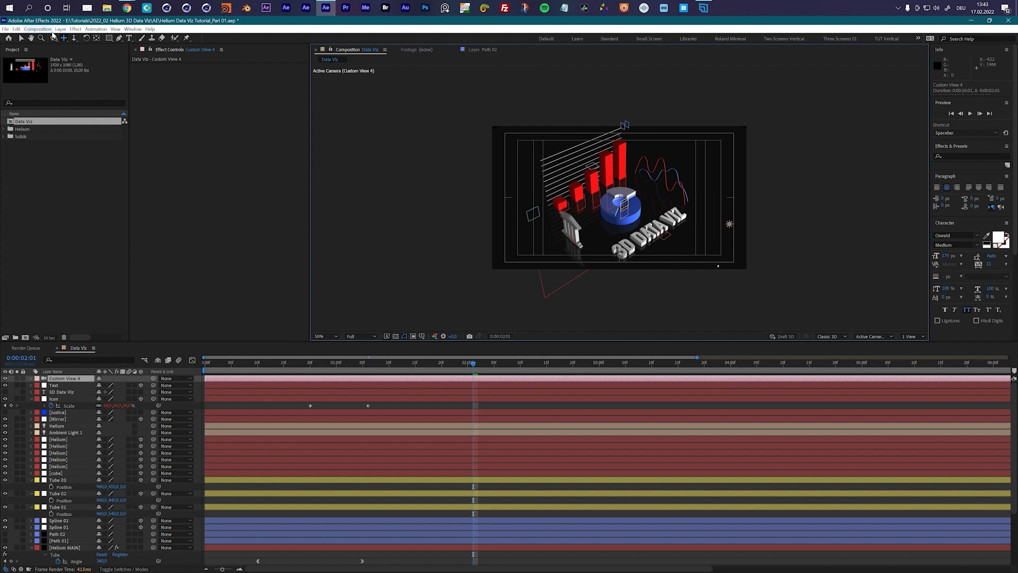
click(56, 29)
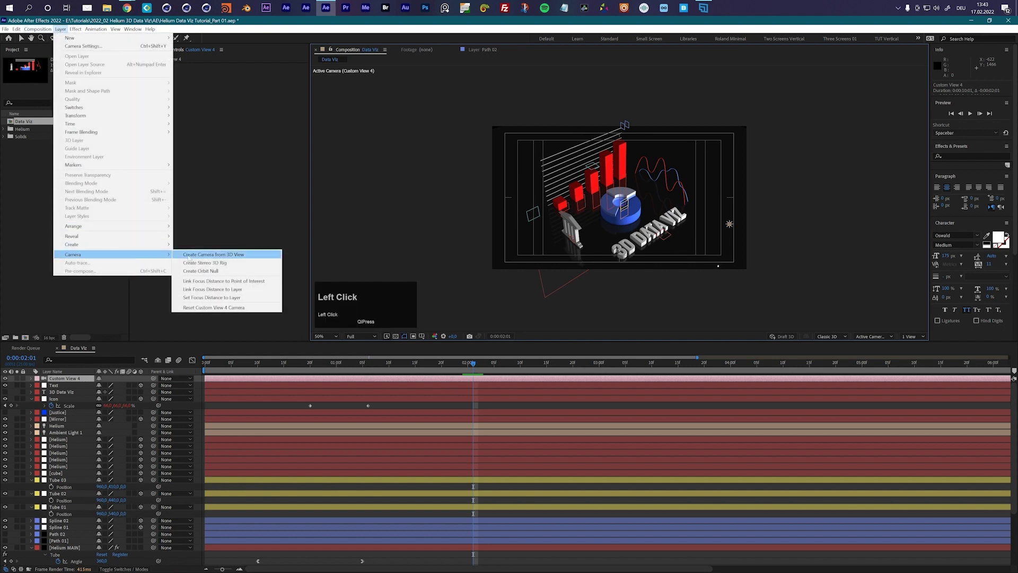